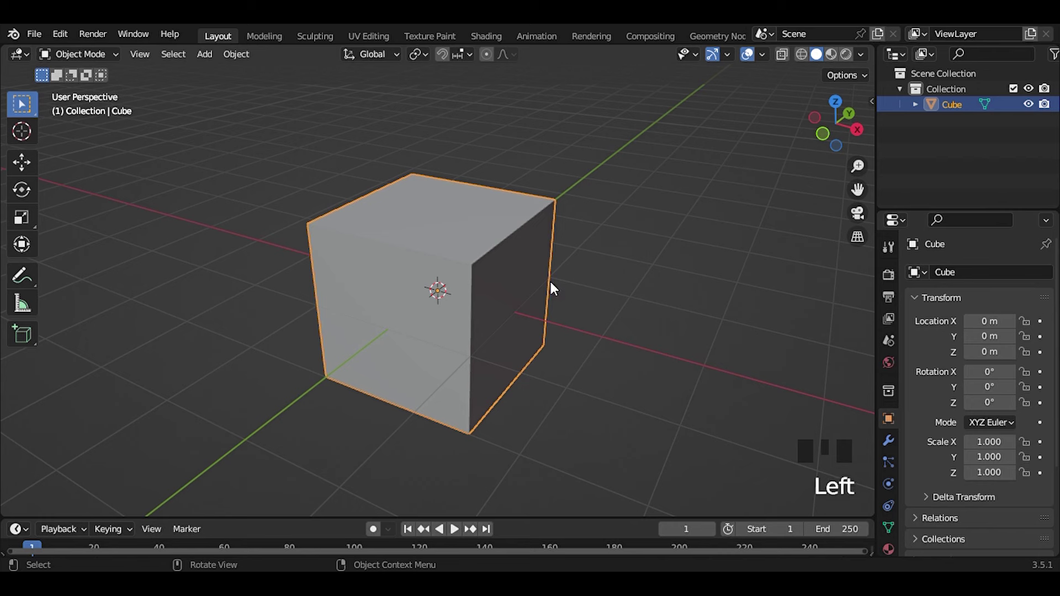
- Enter Edit Mode and start a two-cut loop cut through the middle of the cube
key("Tab")
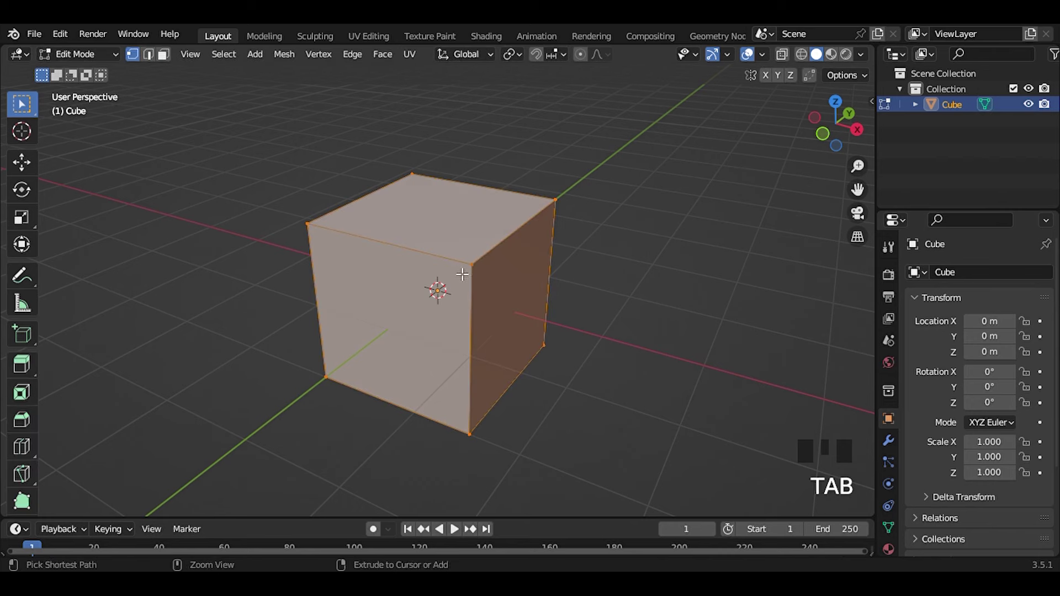
key("ctrl+r")
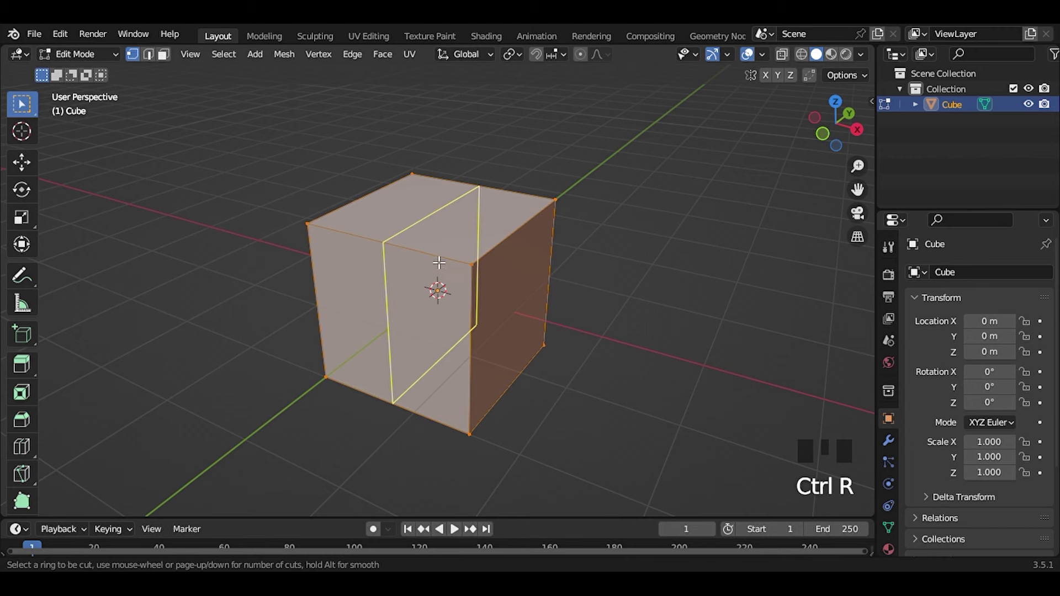
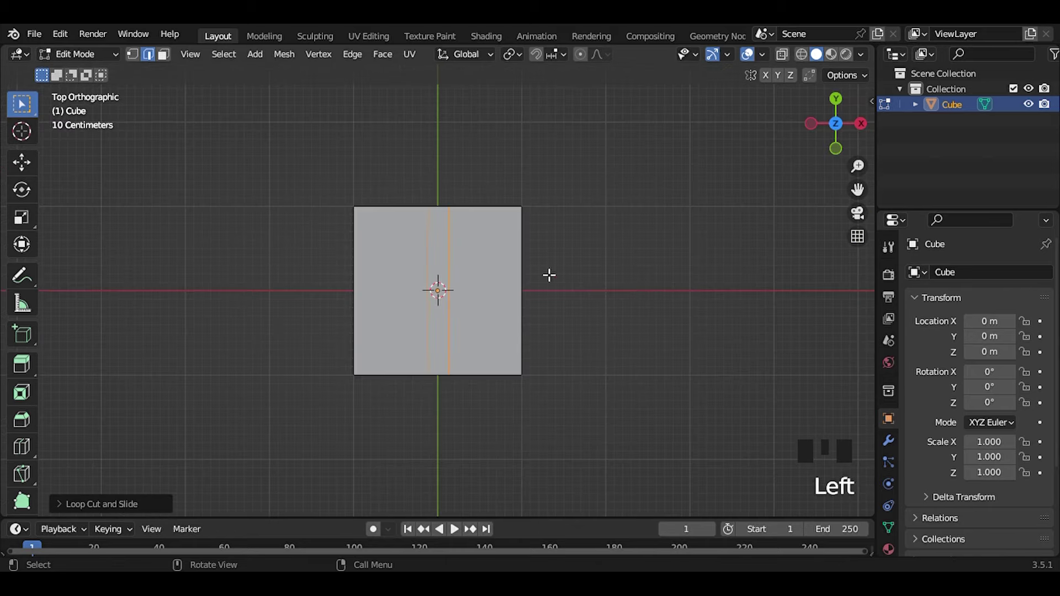
- Cut a second pair of edge loops across the cube, perpendicular to the first
key("ctrl+r")
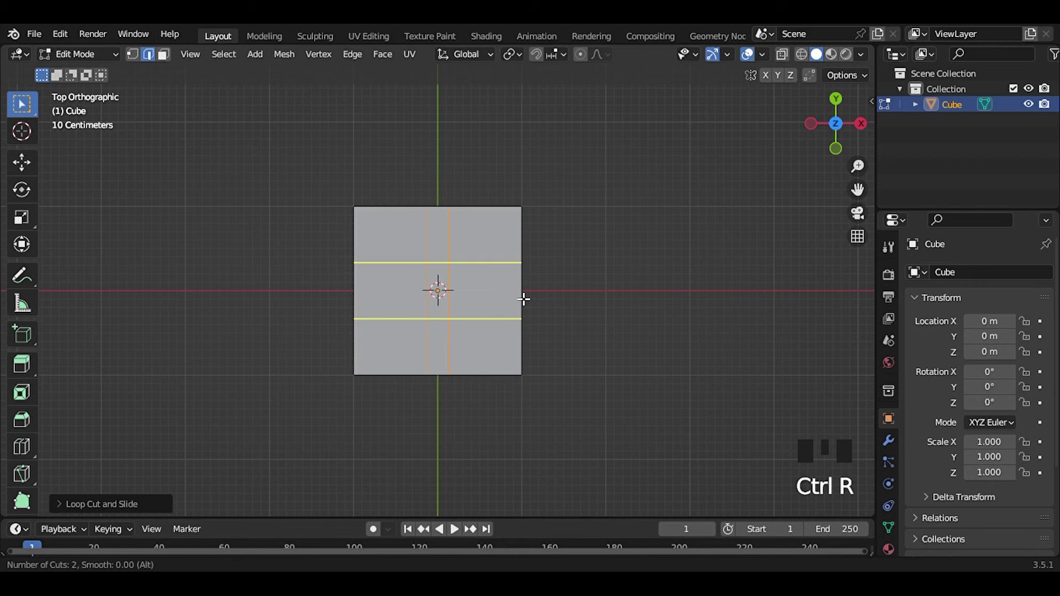
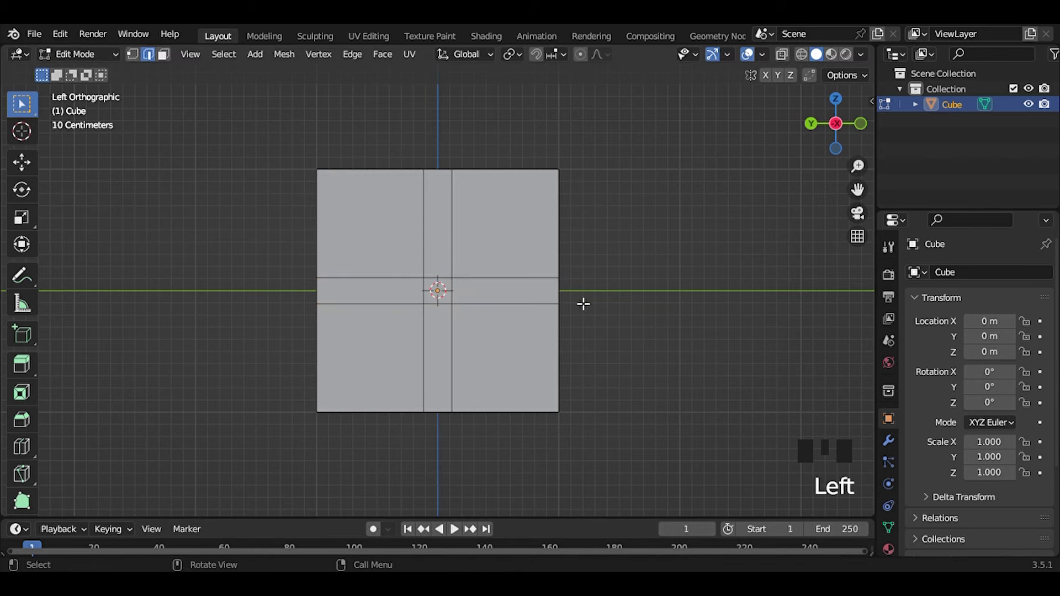
- Add a single horizontal edge loop and move it up along Z by about 0.06 m
scroll("up", 3)
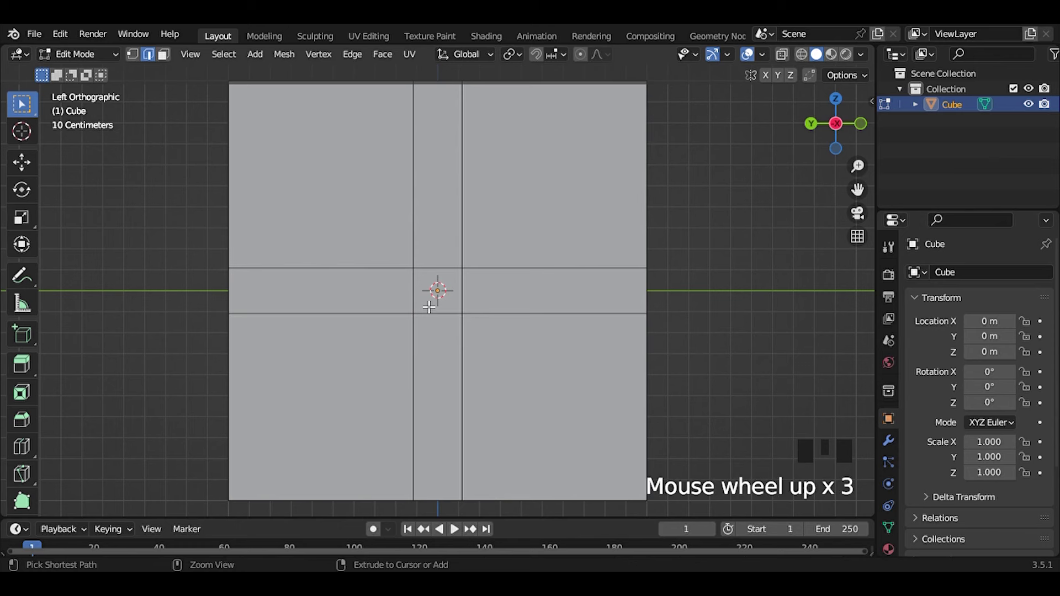
key("ctrl+r")
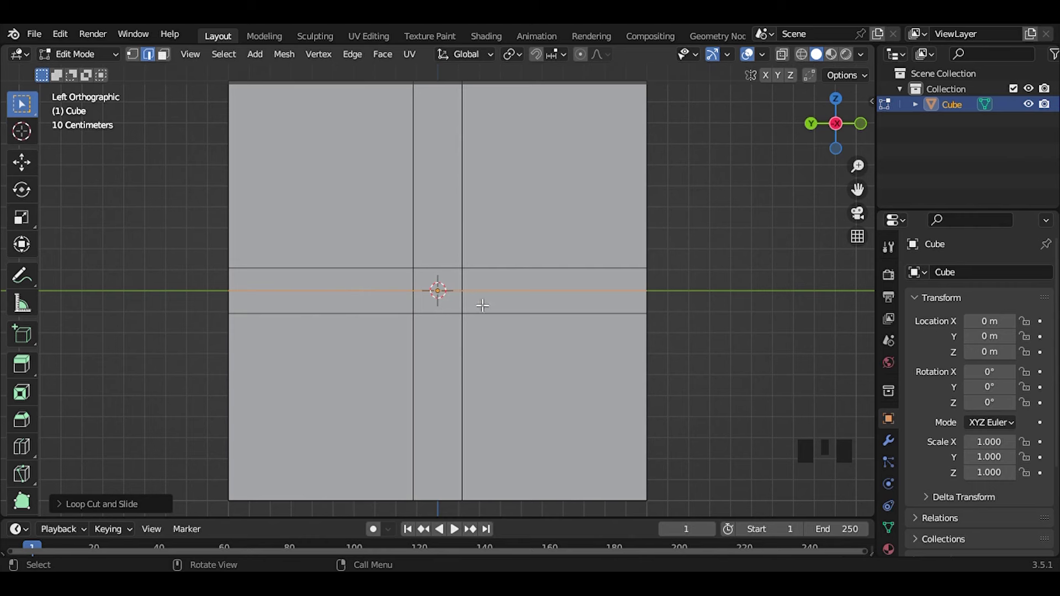
key("g")
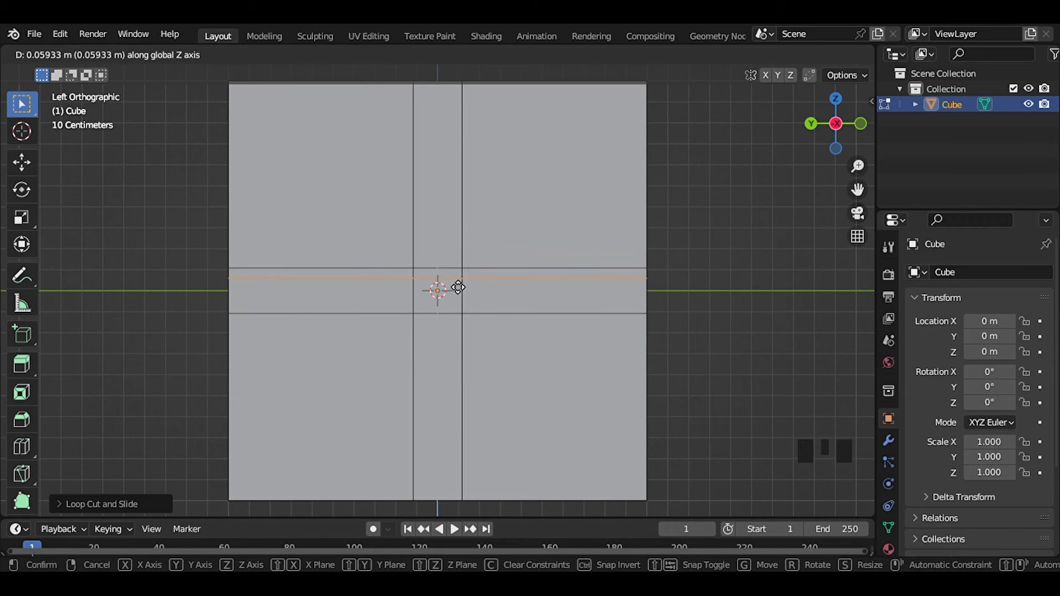
scroll("up", 3)
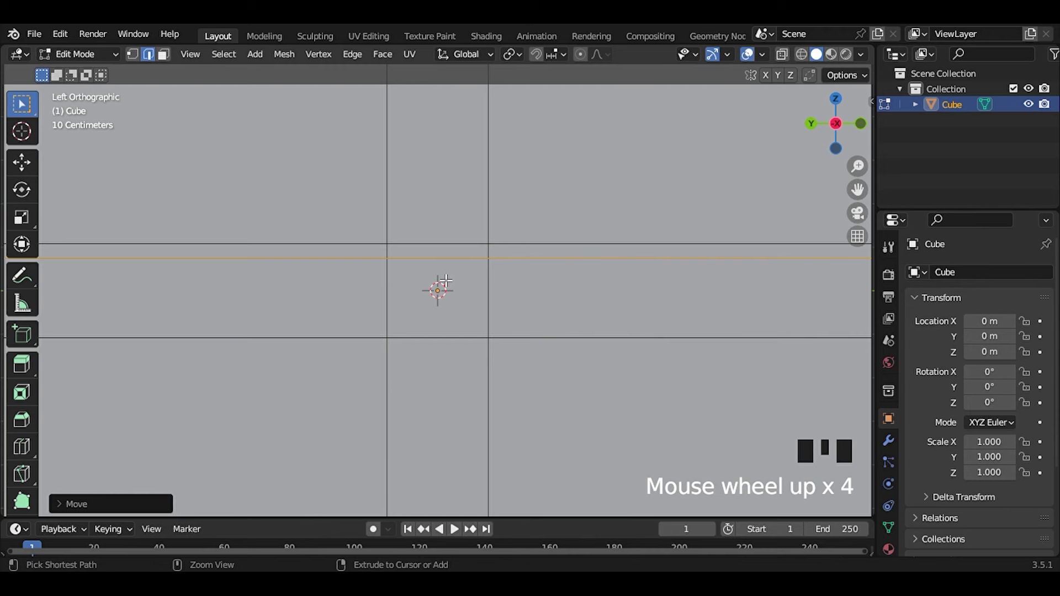
- Bevel the raised loop into a band, slide its edges into a narrow groove, and return to Object Mode
key("ctrl+b")
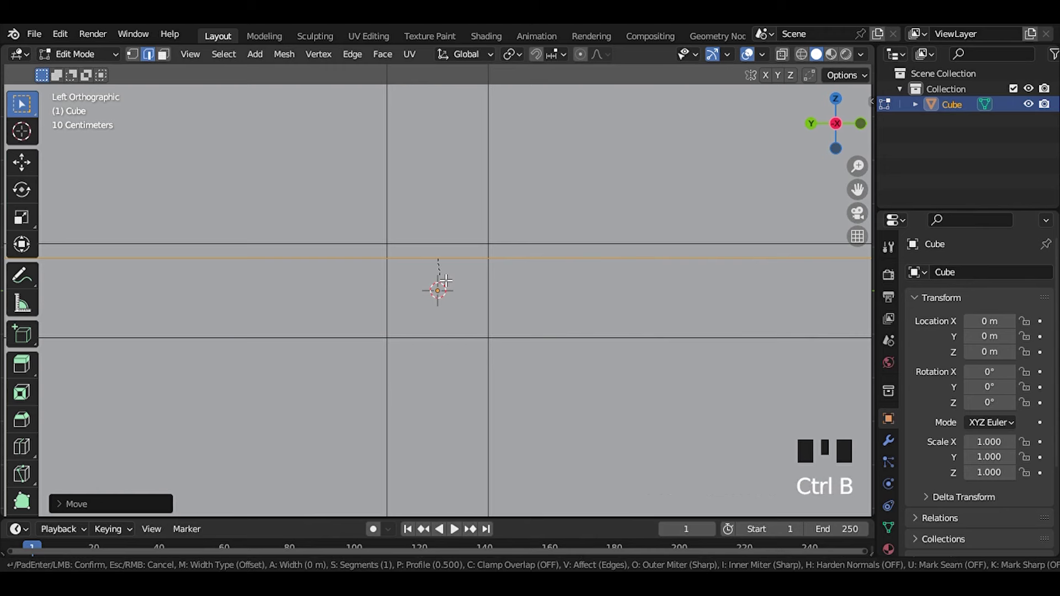
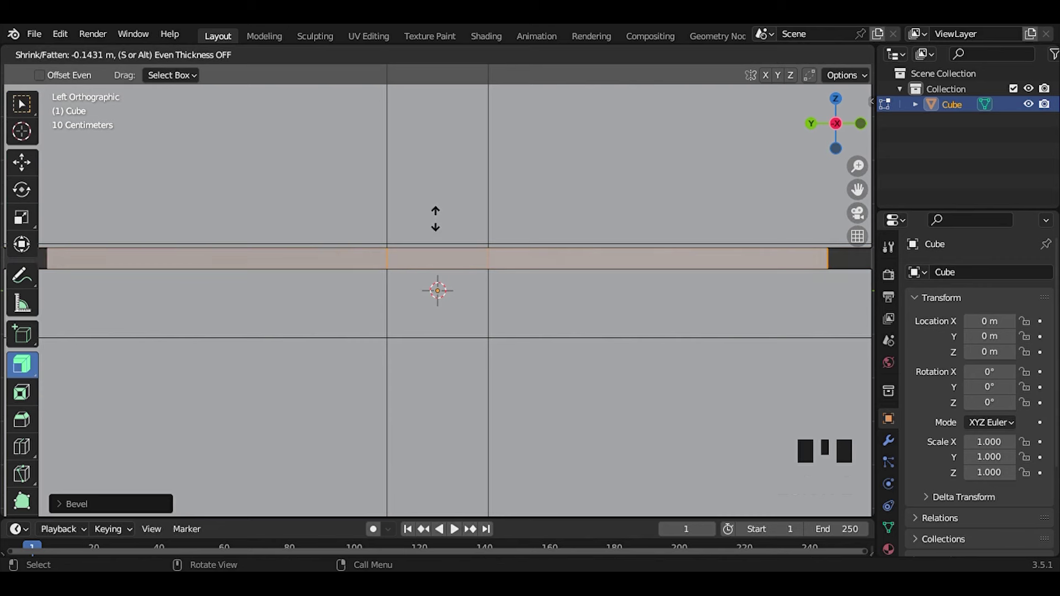
scroll("down", 3)
scroll("up", 3)
key("ctrl+r")
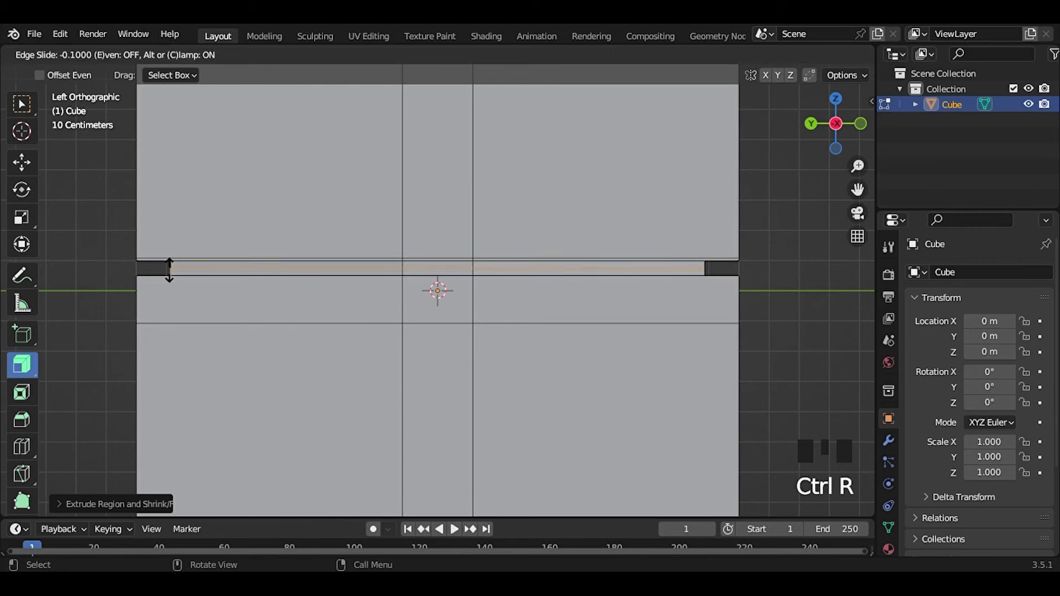
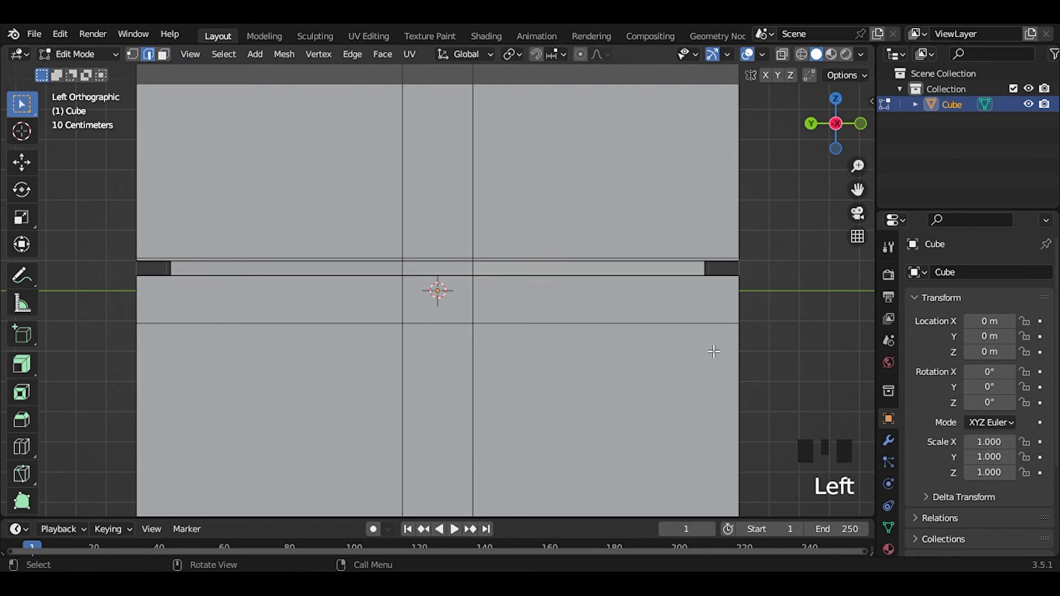
key("Tab")
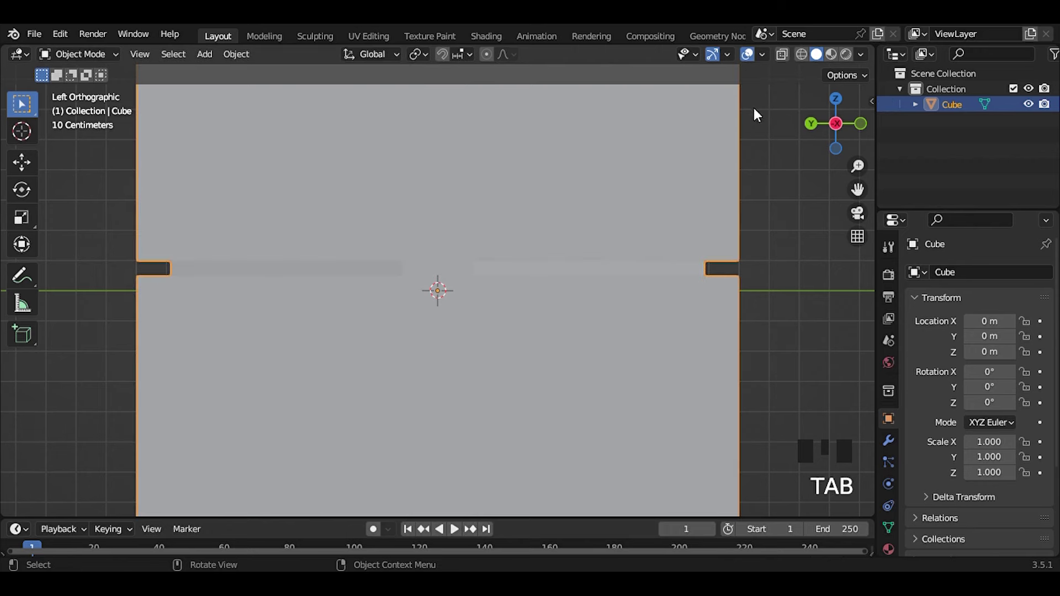
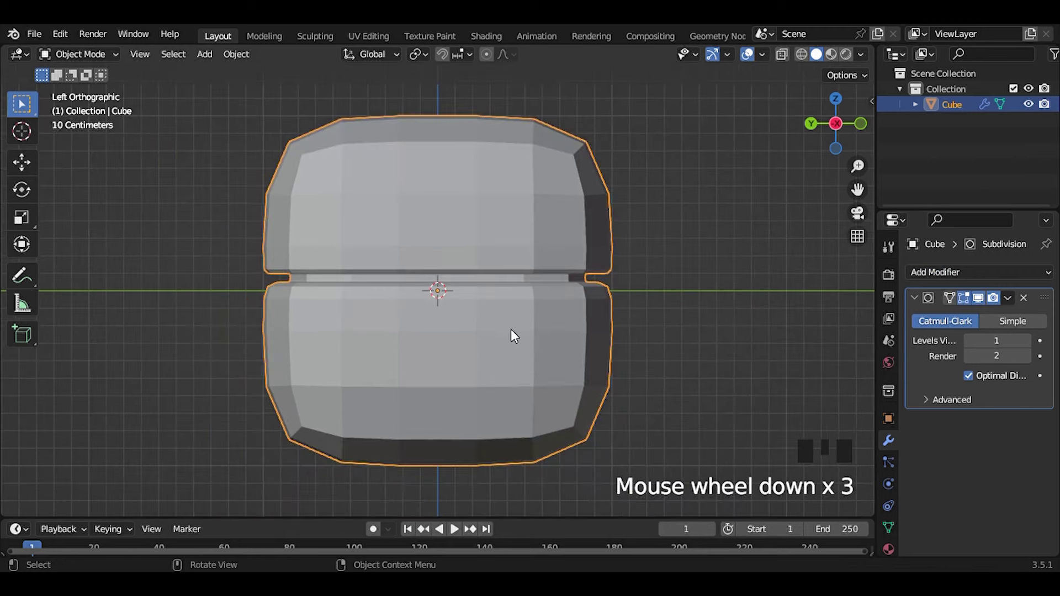
- Raise the Subdivision Surface viewport level to 3 and inspect the rounded, grooved shape
left_click_drag(378, 290, 430, 336)
scroll("down", 3)
scroll("down", 3)
left_click(1030, 347)
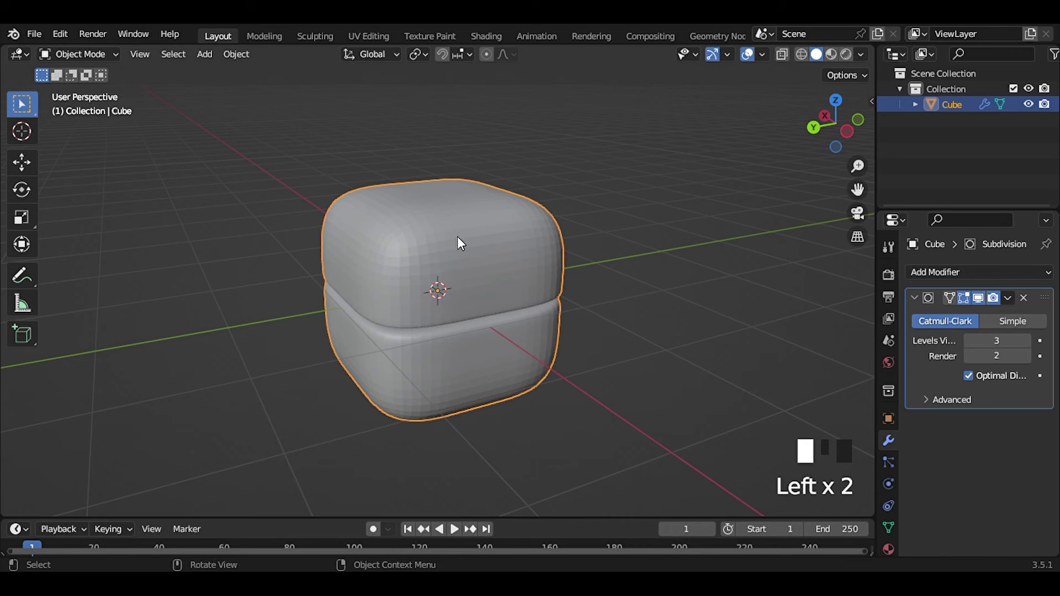
left_click_drag(462, 244, 476, 354)
left_click_drag(476, 354, 505, 303)
scroll("up", 3)
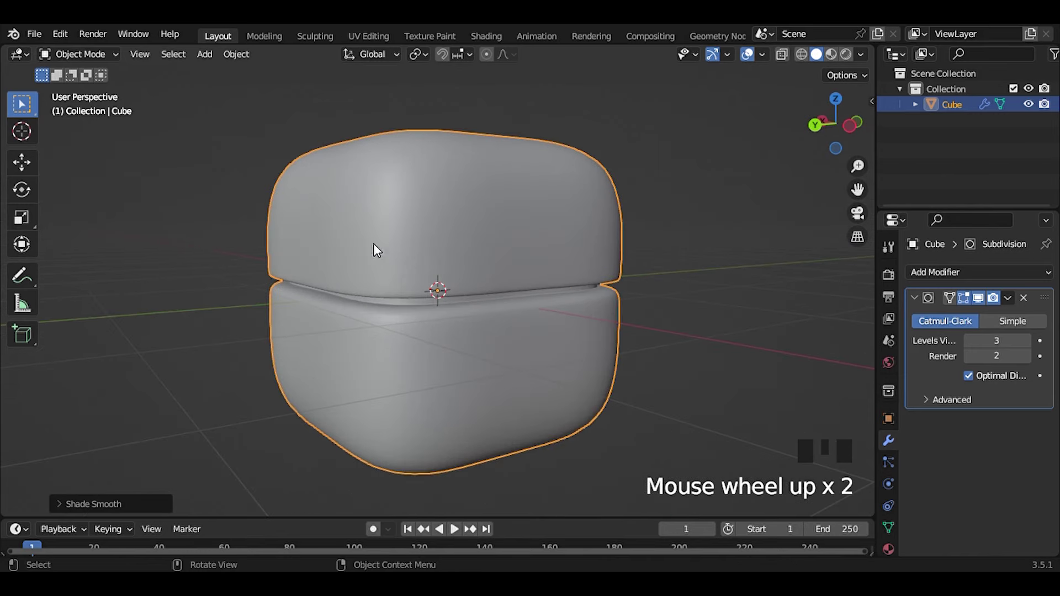
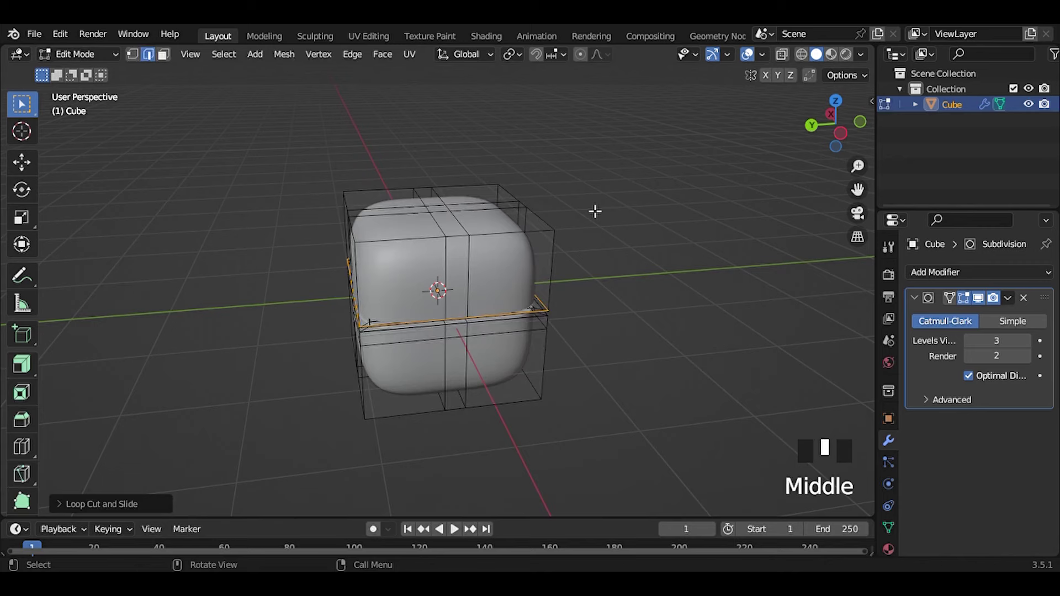
- Select the edge loop along the groove's upper rim while inspecting the jar
left_click(632, 200)
left_click_drag(529, 325, 528, 317)
scroll("up", 3)
left_click_drag(535, 323, 454, 247)
scroll("up", 3)
left_click_drag(460, 258, 496, 277)
scroll("down", 3)
middle_click(423, 293)
scroll("up", 3)
left_click(483, 312)
- View the jar from the side and move the rim loop slightly along Y
key("Tab")
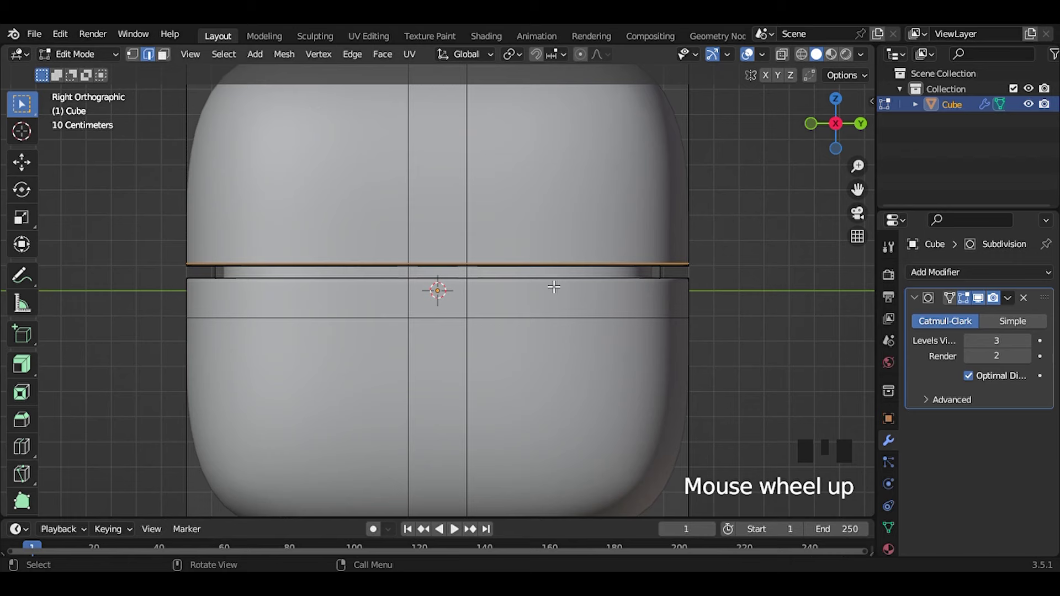
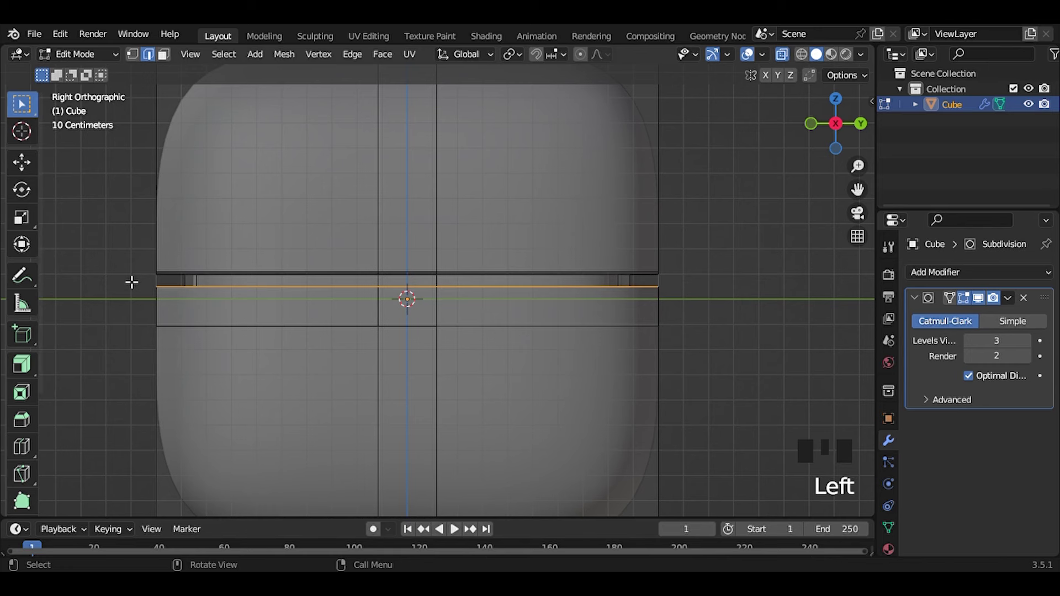
key("g")
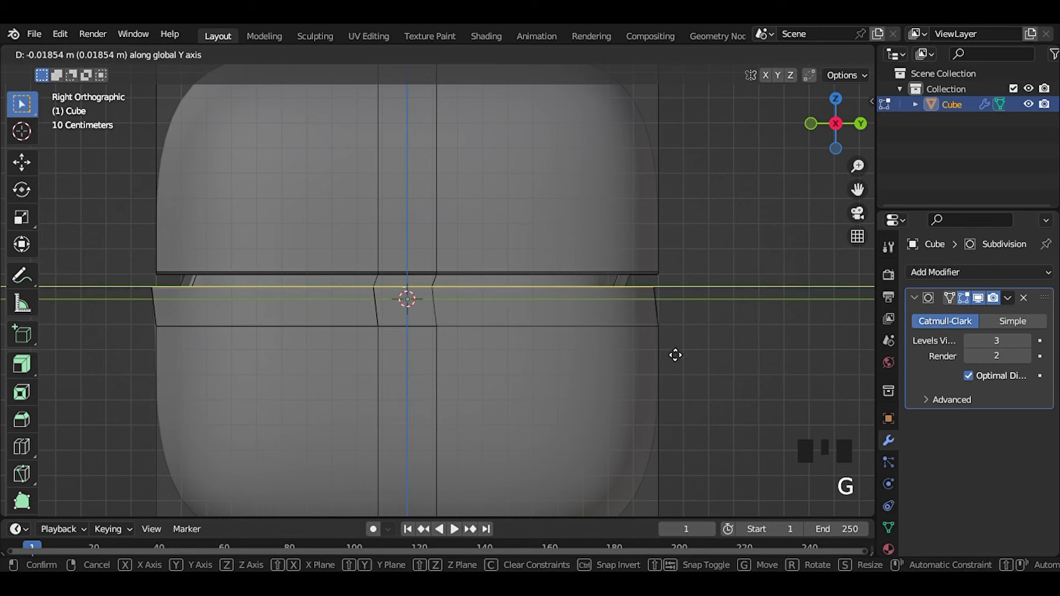
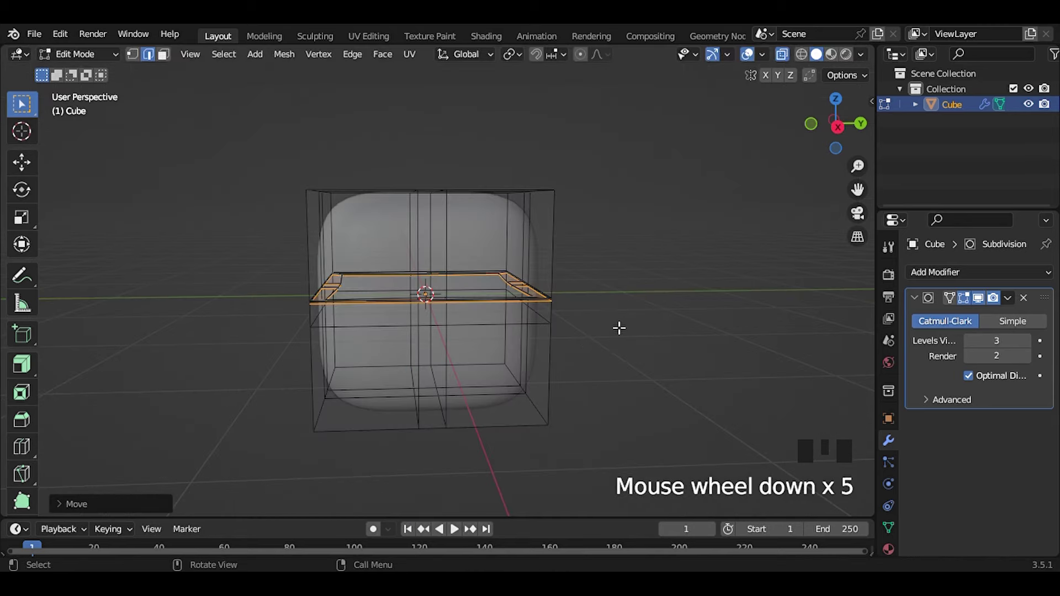
- Switch to Object Mode and inspect the rounded cube with X-ray toggled
key("Tab")
left_click(660, 274)
key("alt+z")
left_click_drag(536, 357, 568, 369)
scroll("down", 3)
left_click_drag(608, 374, 389, 349)
- Reselect the groove's rim loop and view the jar straight from the front
scroll("up", 3)
left_click_drag(455, 357, 441, 310)
scroll("up", 3)
left_click(498, 306)
middle_click(587, 357)
key("Tab")
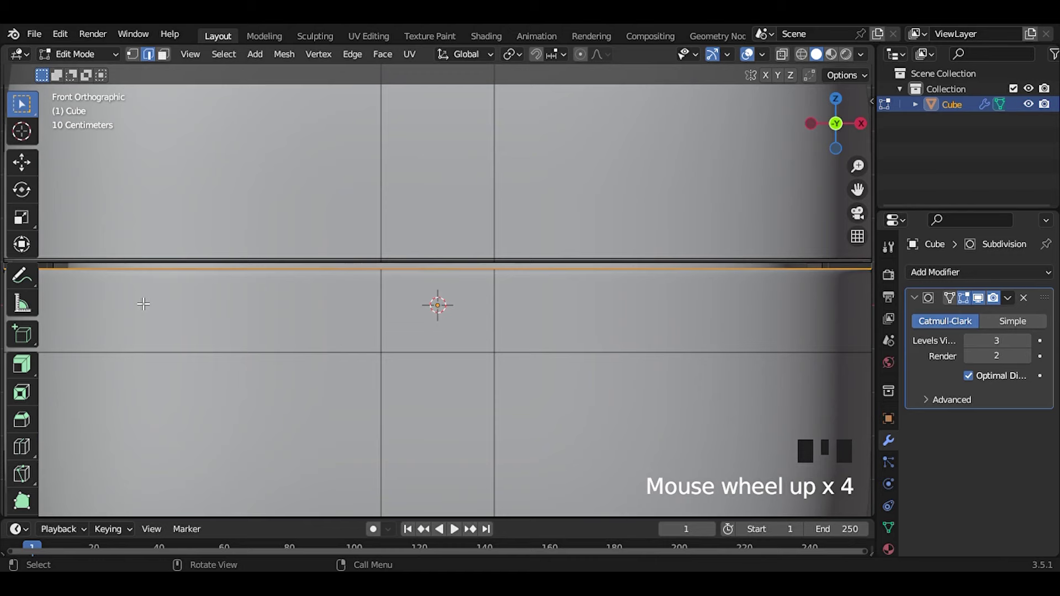
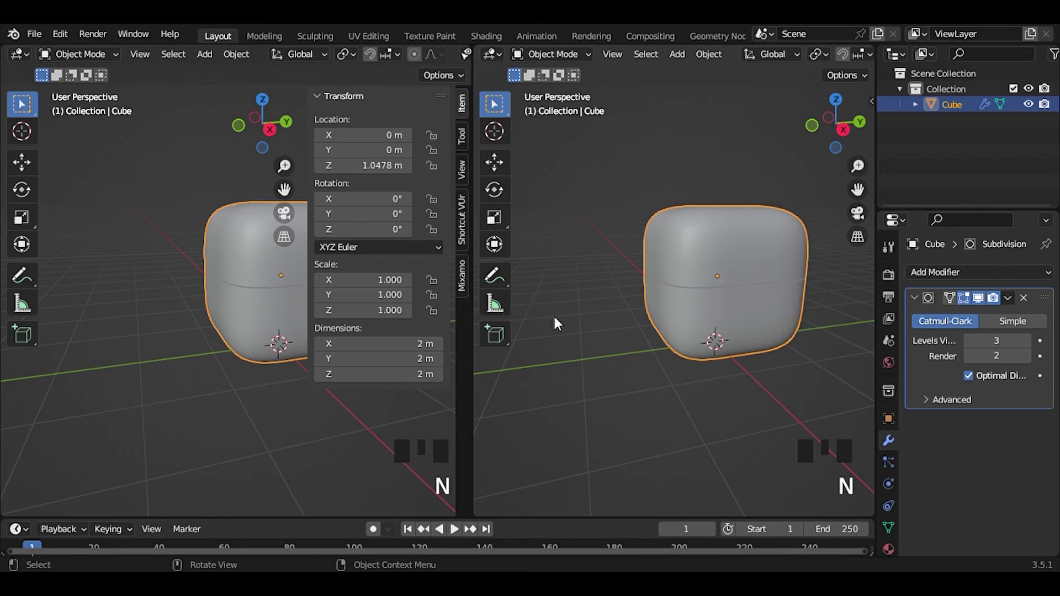
- Show the jar's material in a Shader Editor and wire an Image Texture node into Base Color
left_click_drag(34, 64, 141, 331)
key("n")
left_click_drag(208, 343, 179, 347)
left_click(179, 346)
key("shift+a")
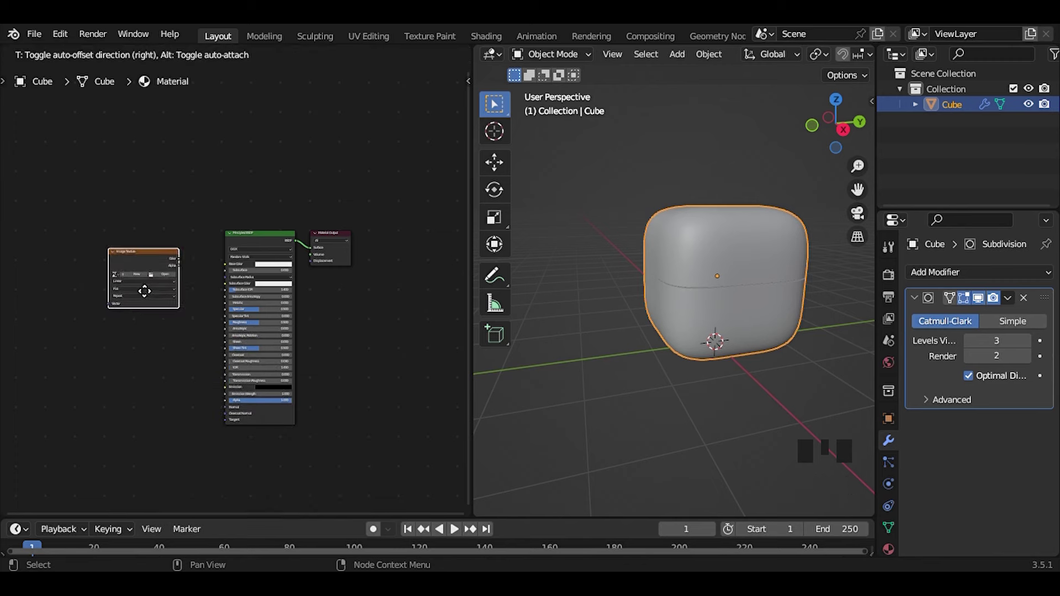
scroll("up", 3)
left_click(175, 300)
left_click_drag(197, 322, 230, 388)
- Add Mapping and Texture Coordinate nodes feeding UV coordinates into the image texture
key("shift+a")
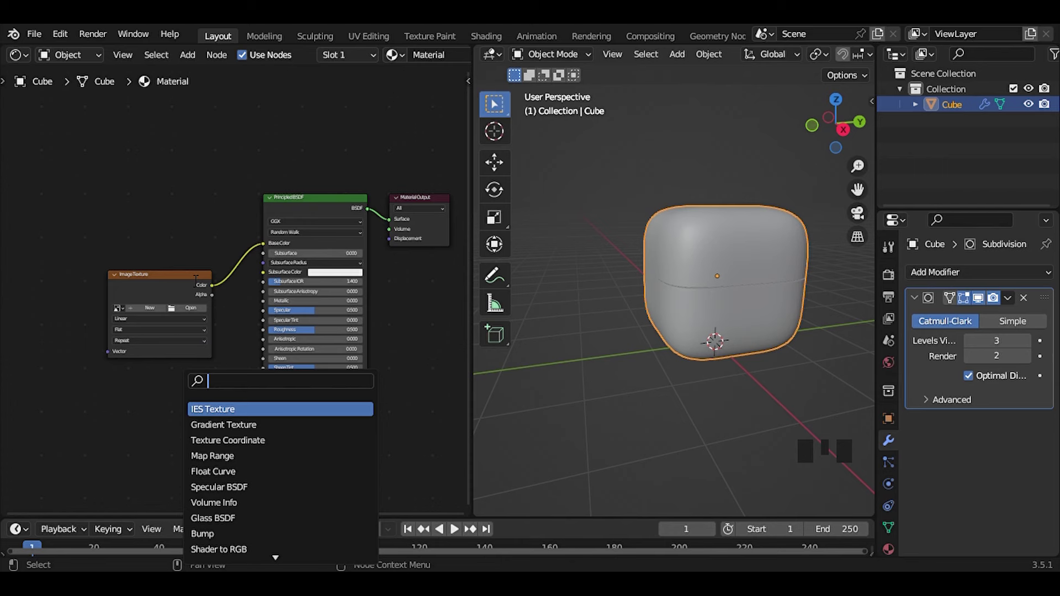
key("p")
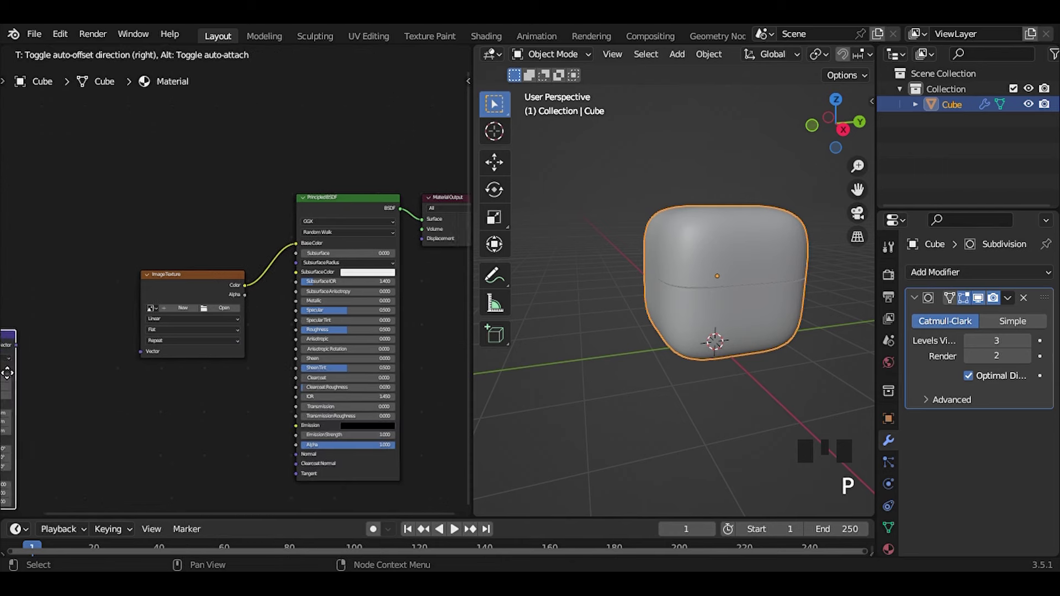
left_click(169, 360)
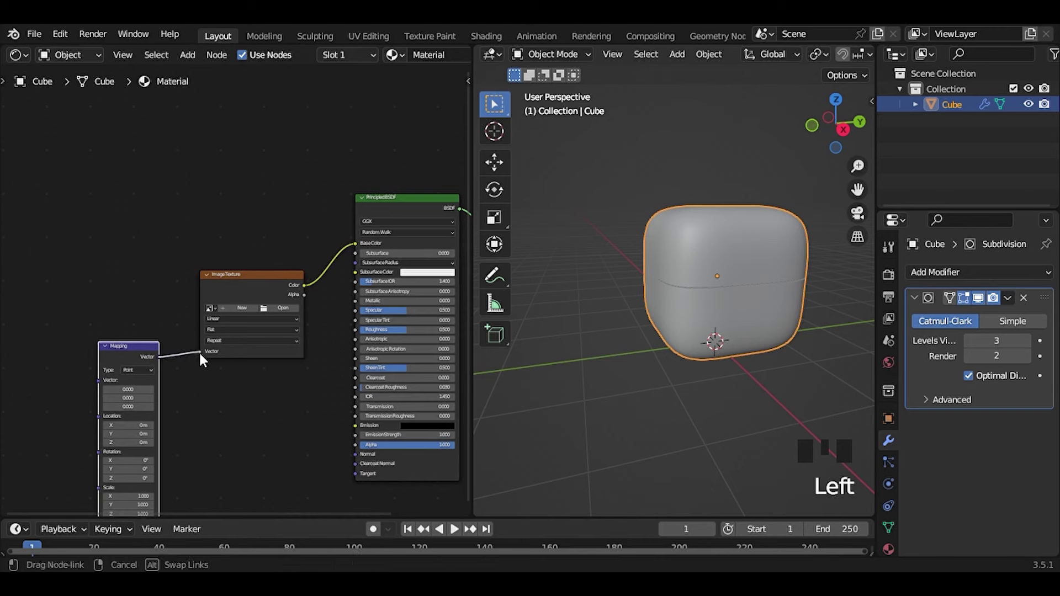
key("shift+a")
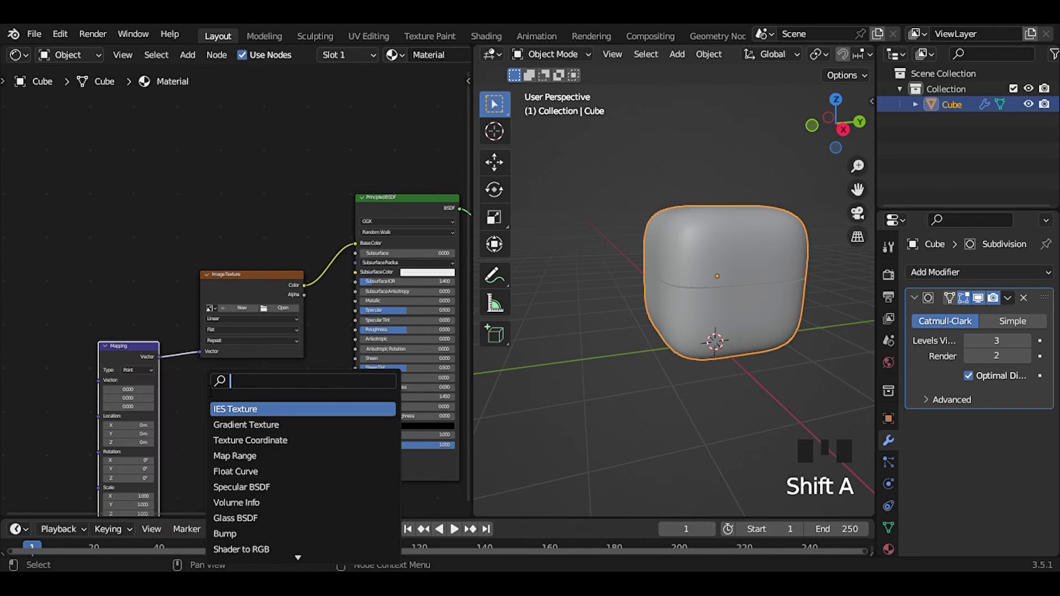
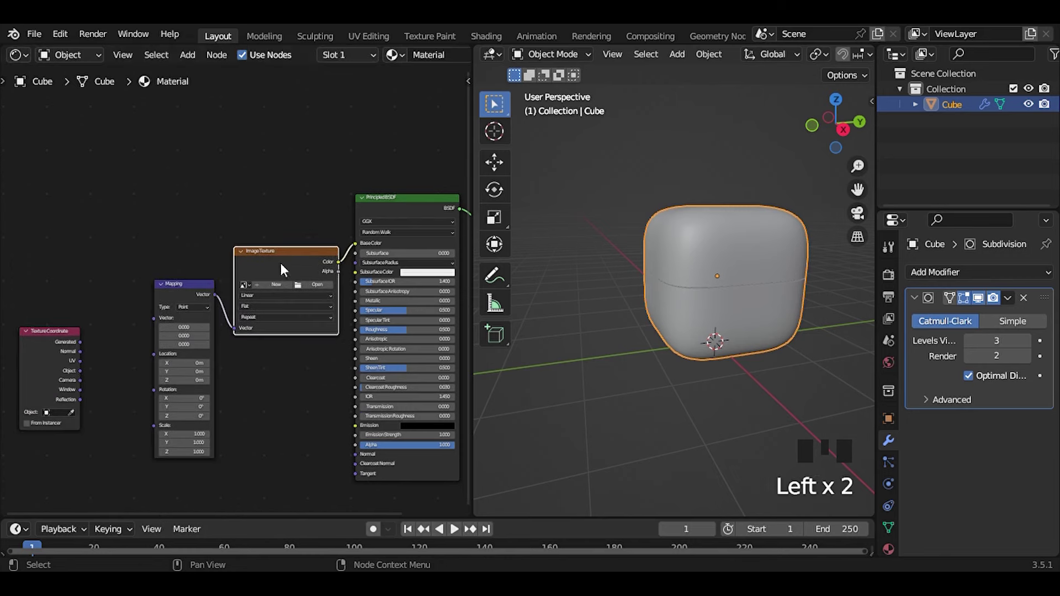
left_click_drag(154, 324, 146, 329)
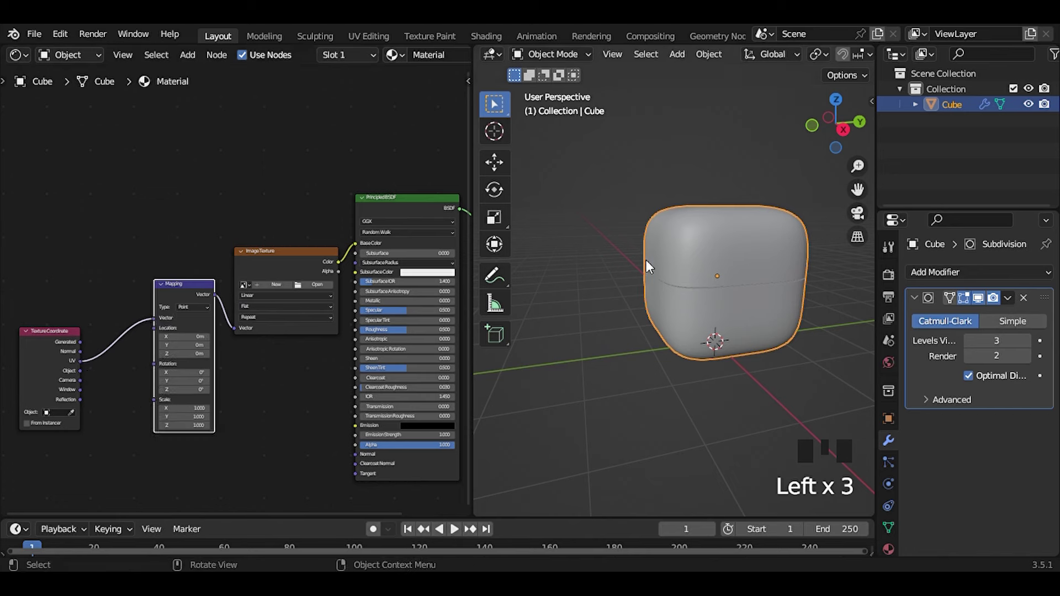
middle_click(314, 385)
scroll("up", 3)
key("z")
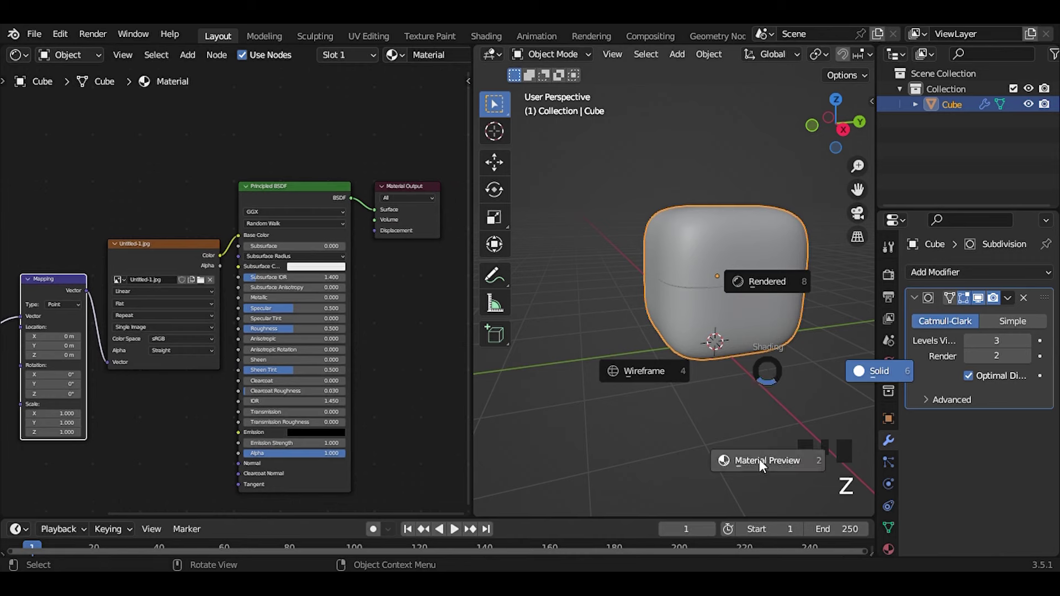
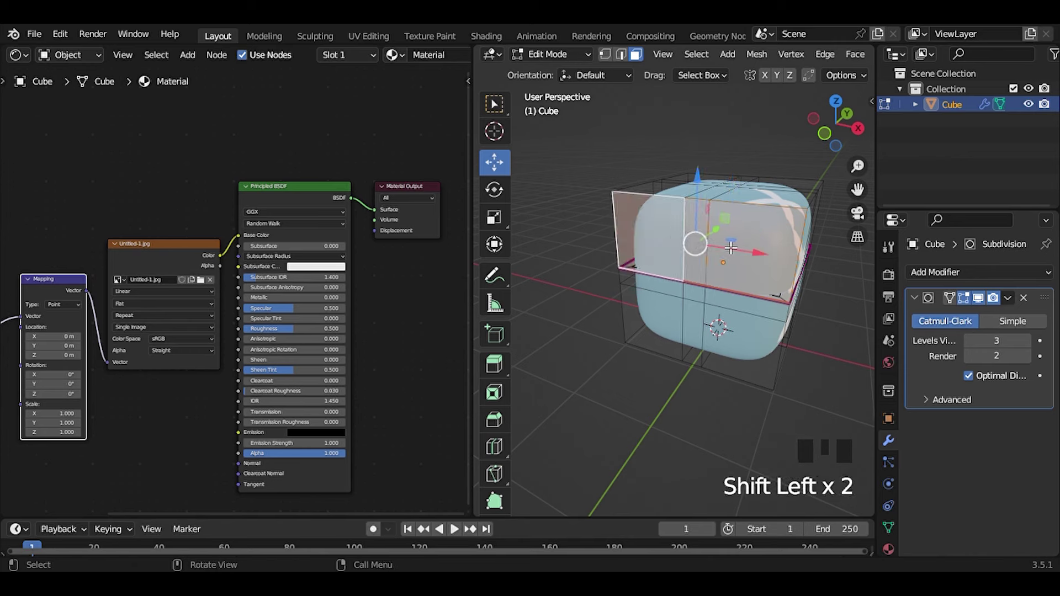
- Bring up the UV layout of the lid faces against the label image
key("u")
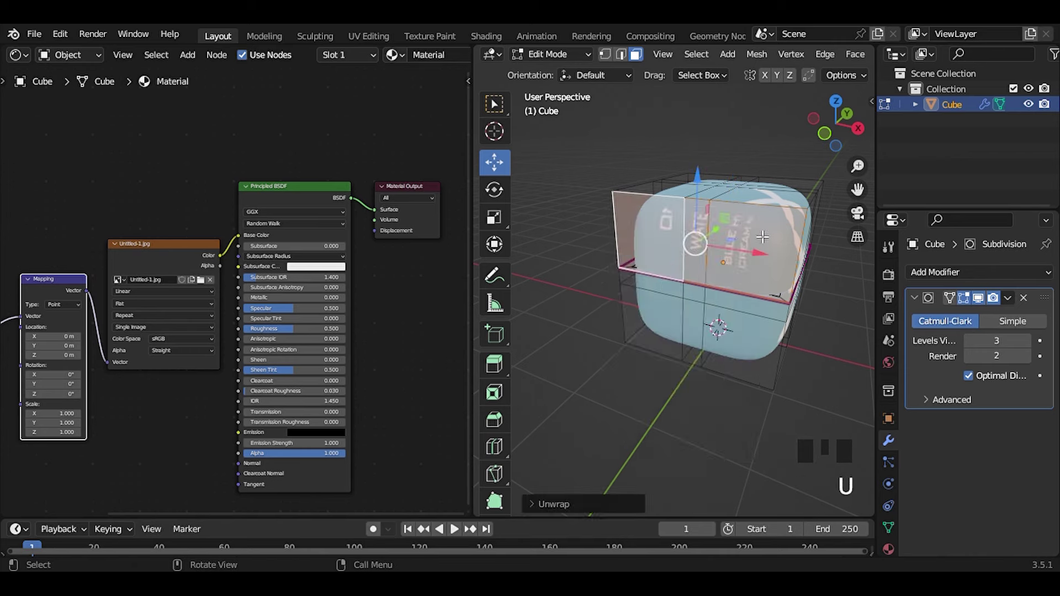
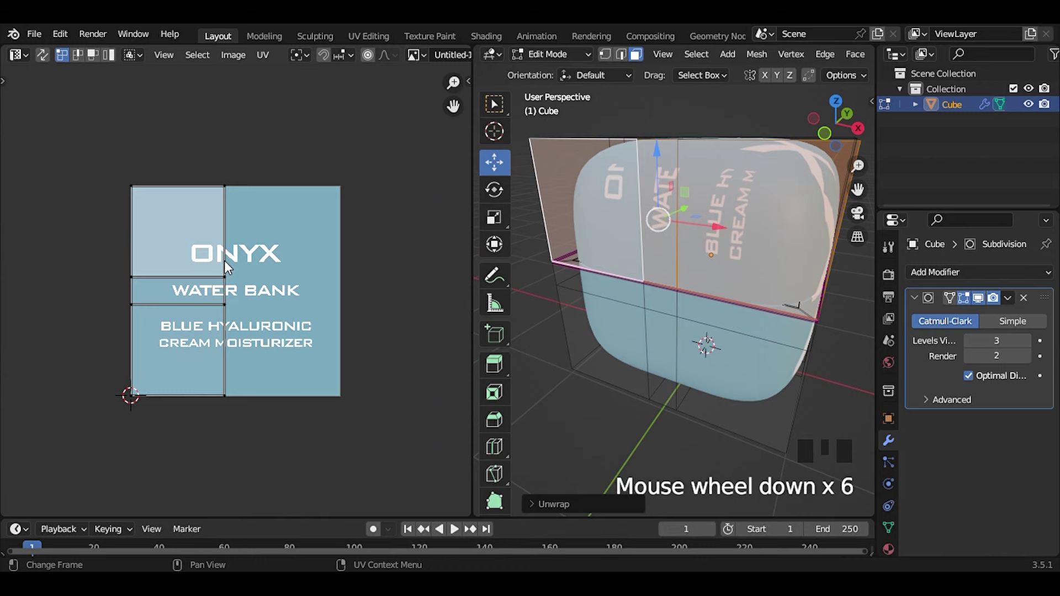
- Select all lid UVs, rotate them upright and scale them to fit the label
left_click(228, 264)
key("a")
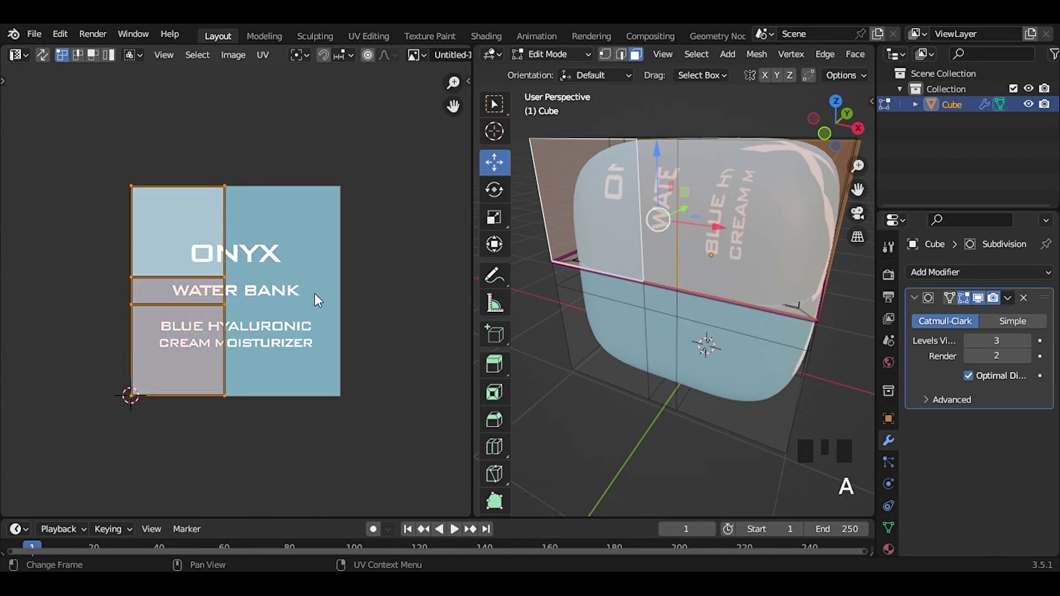
key("r")
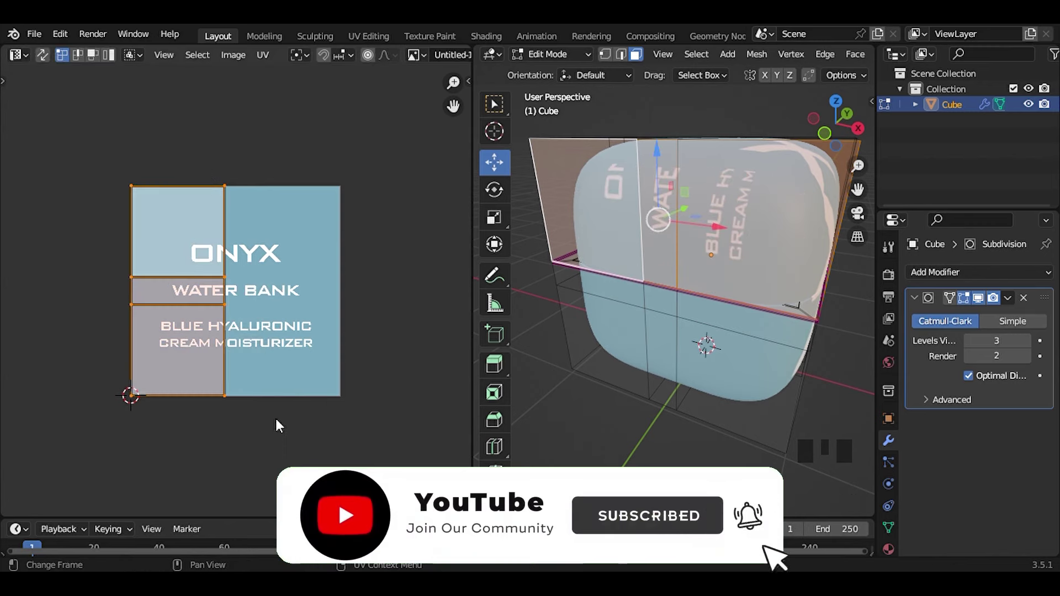
key("r")
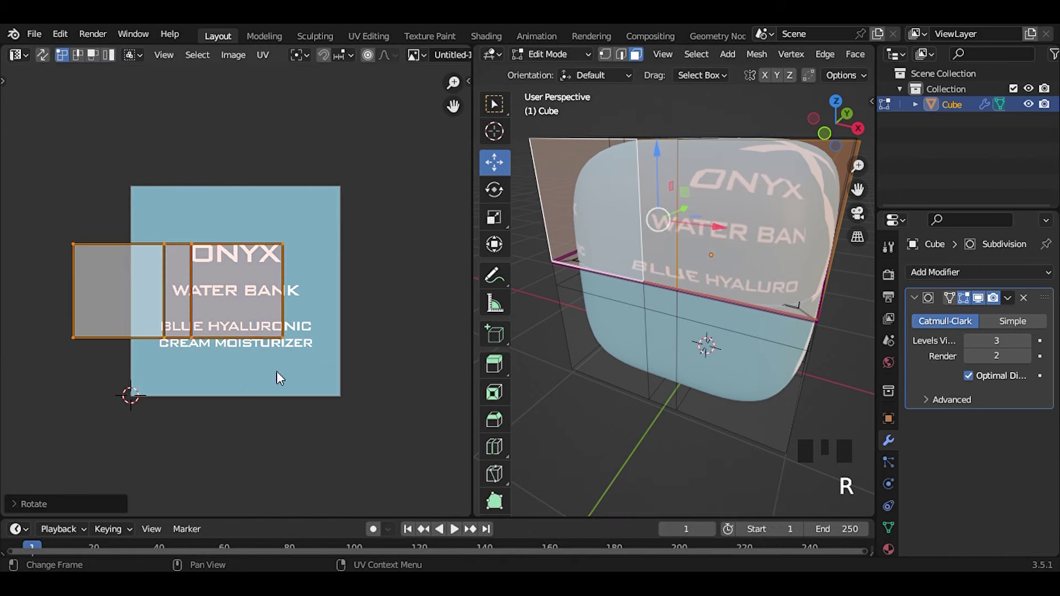
key("s")
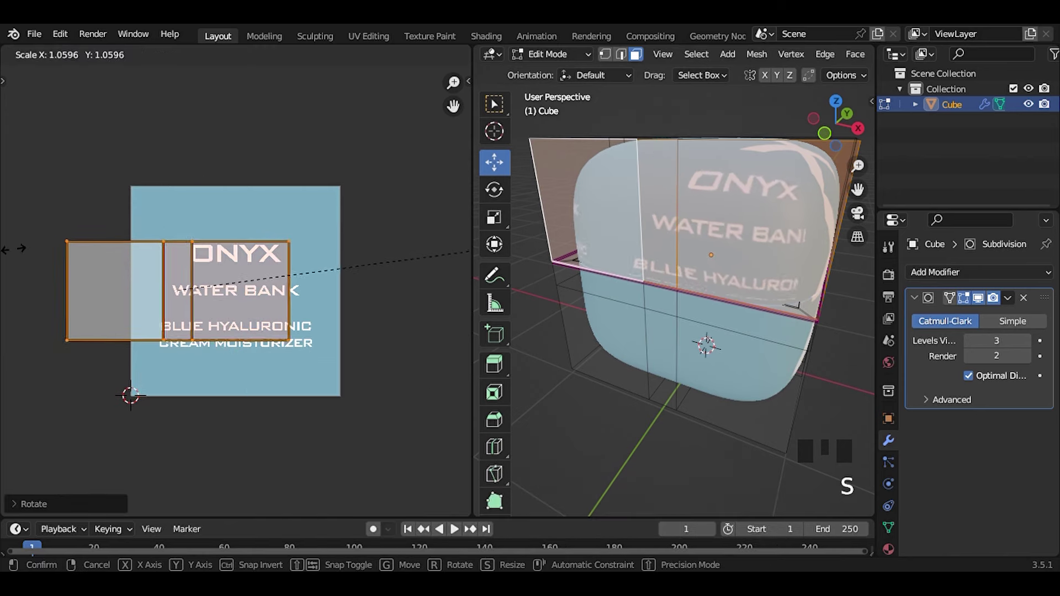
- Shrink and slide the lid UVs vertically until they sit over the ONYX logo
key("g")
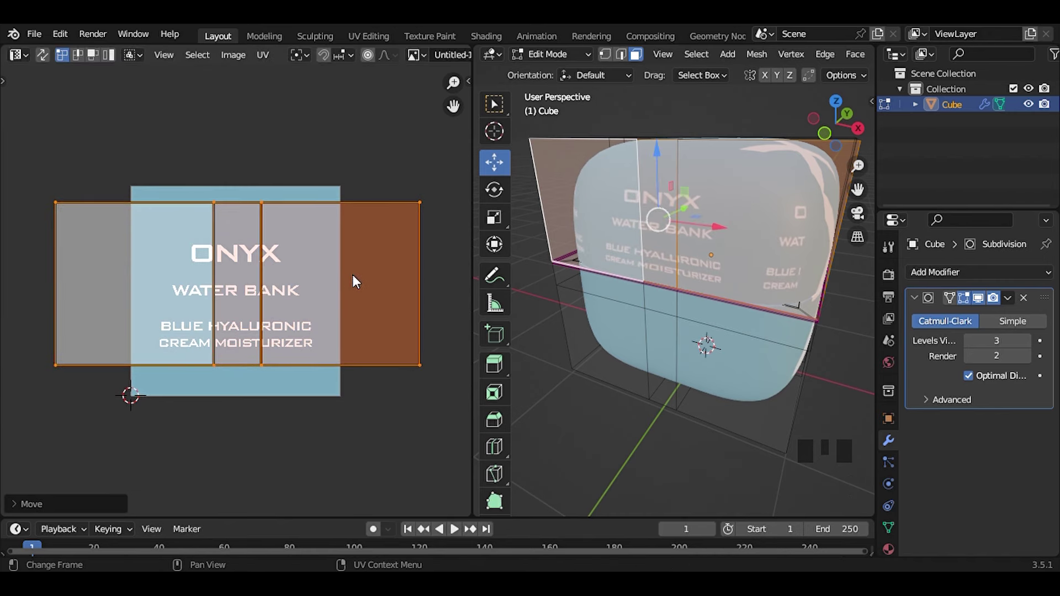
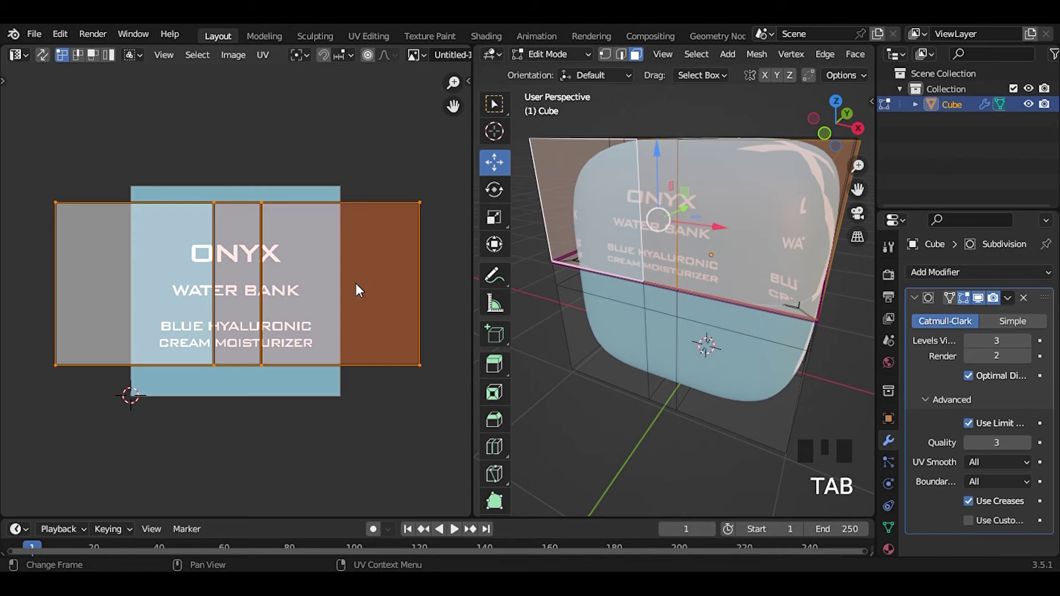
key("s")
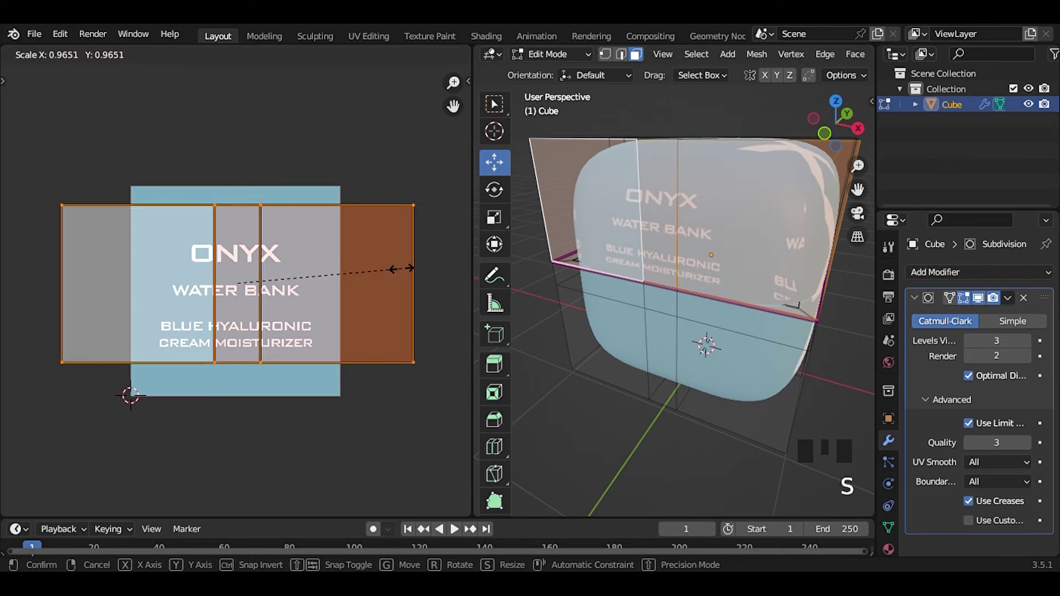
key("g")
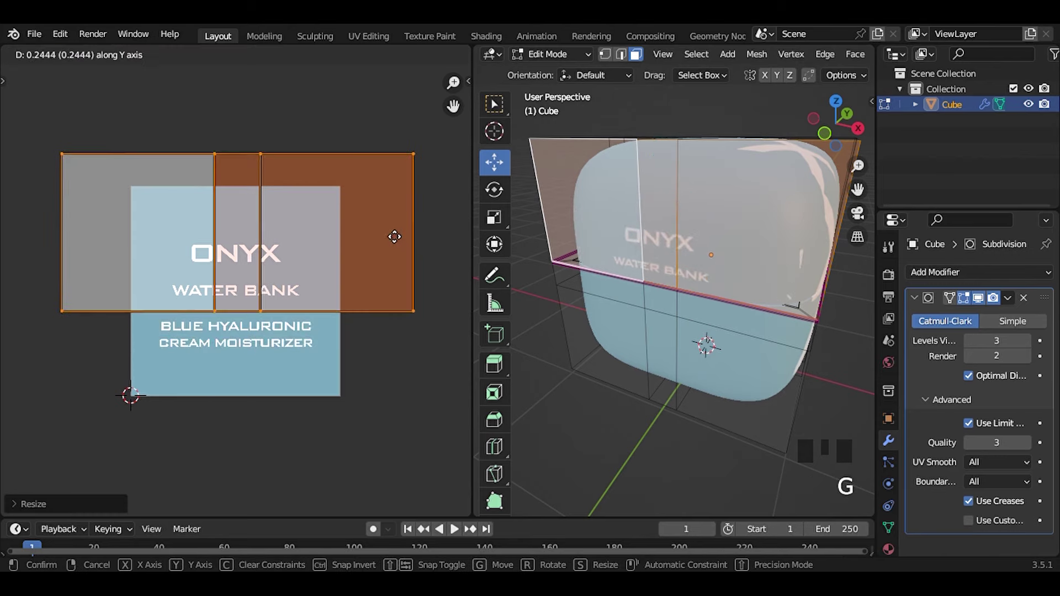
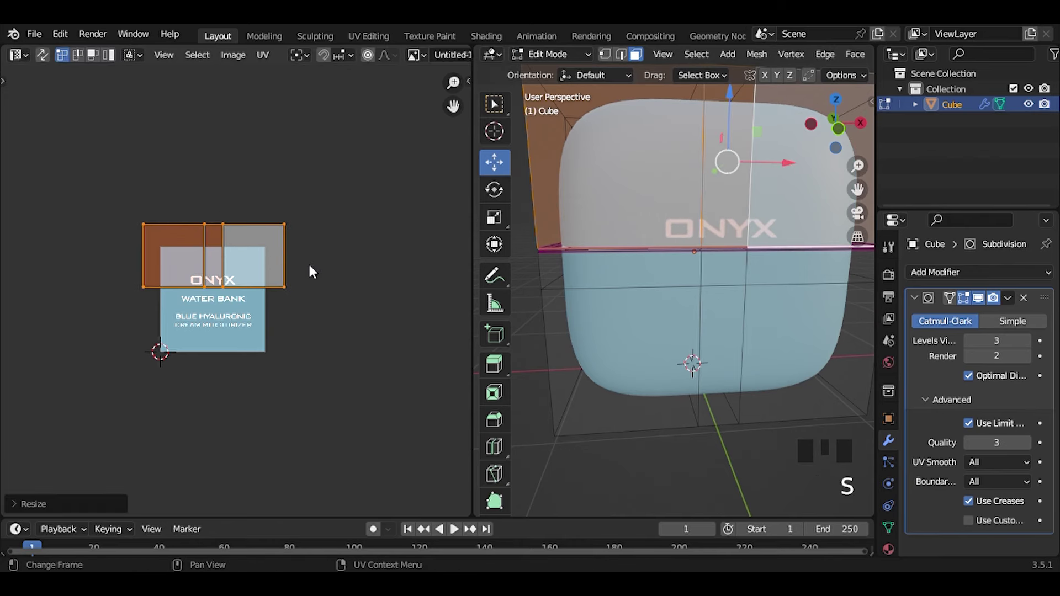
key("g")
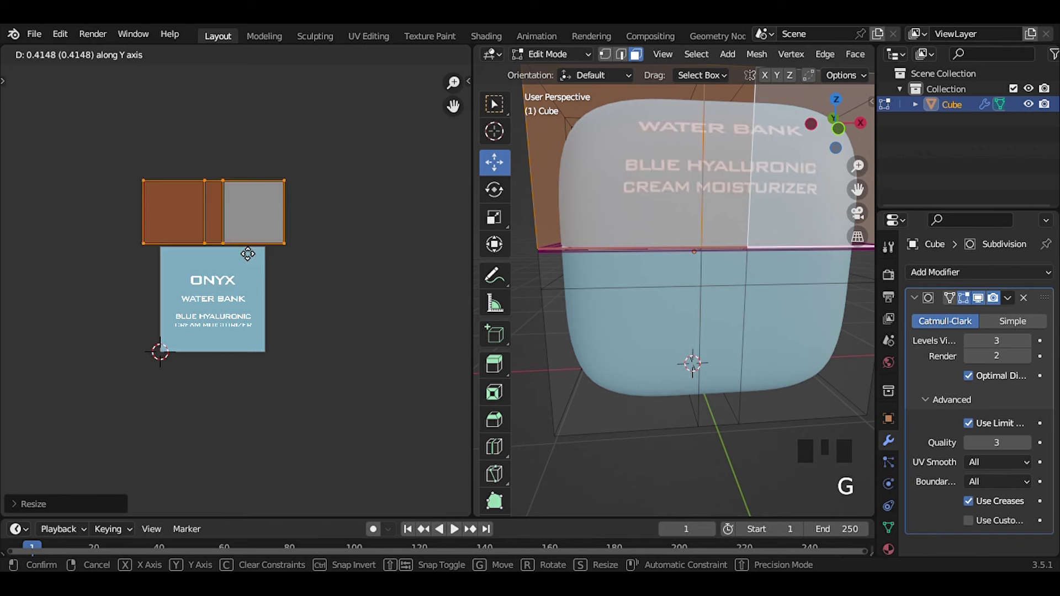
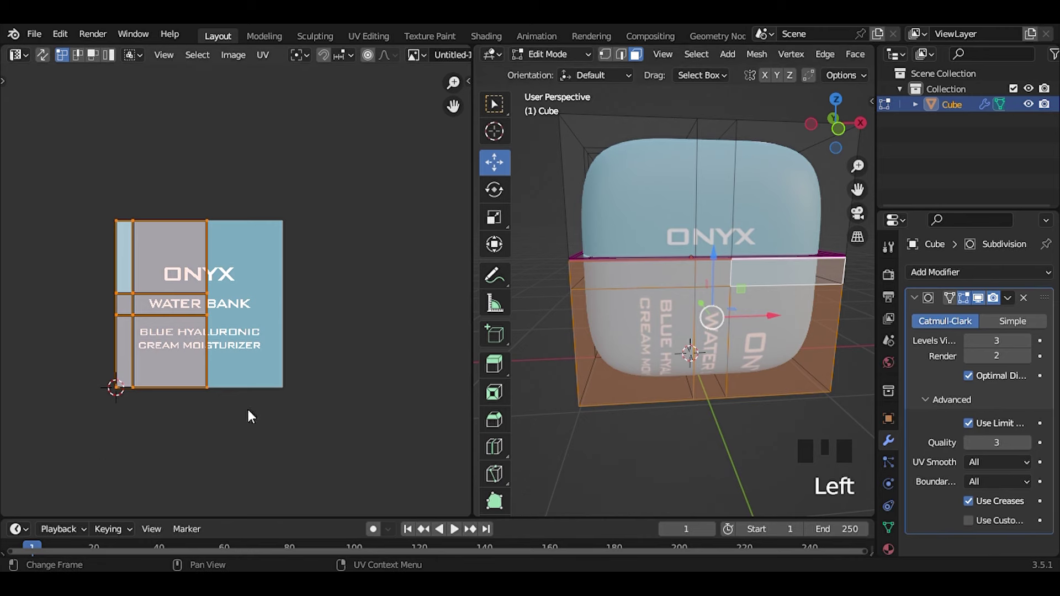
- Rotate the jar body UVs a quarter turn, then scale and shift them over the label text so it reads upright
key("r")
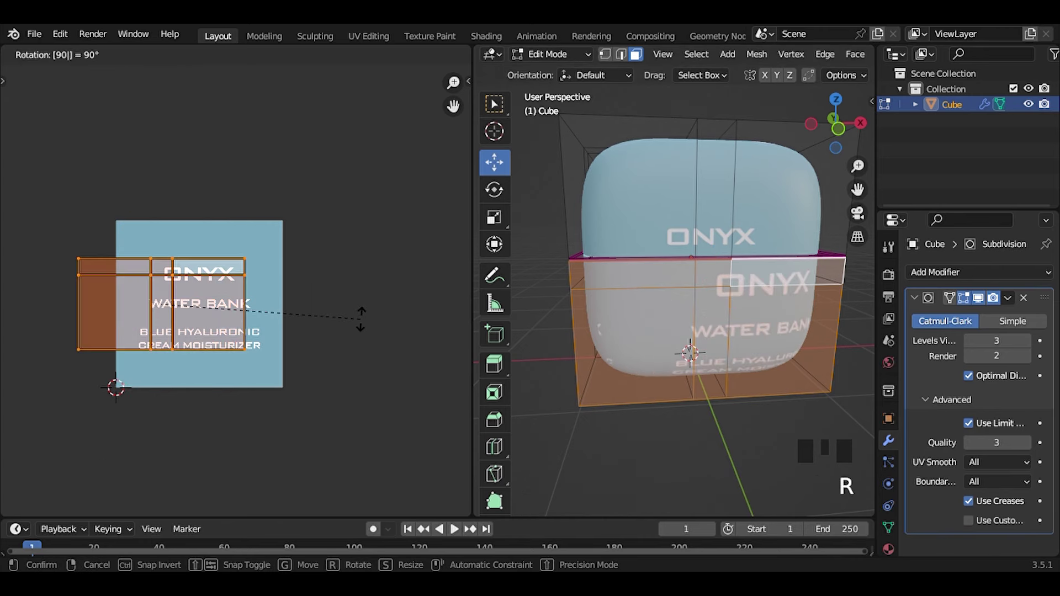
key("g")
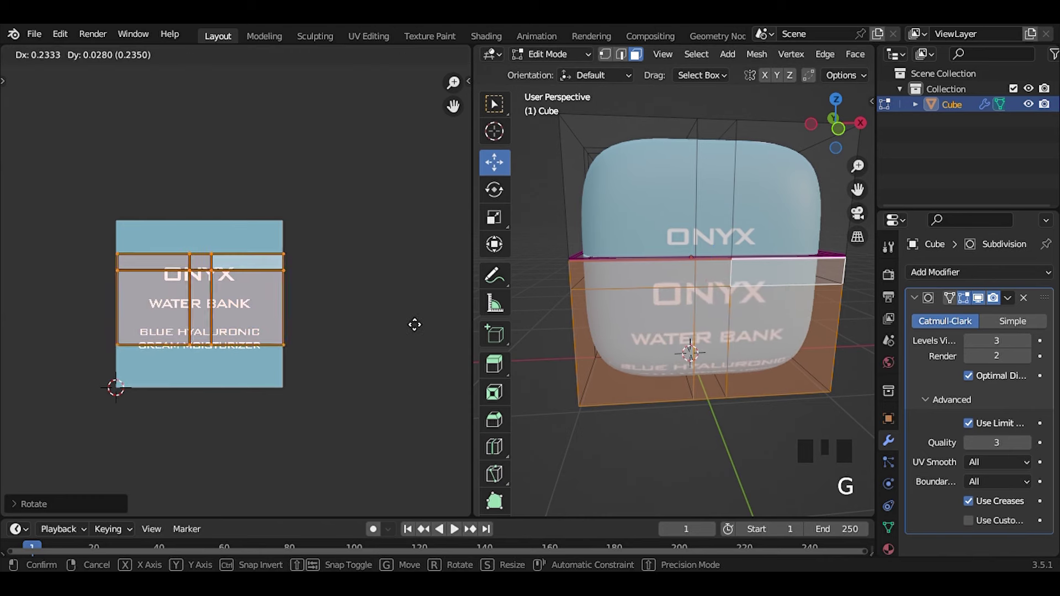
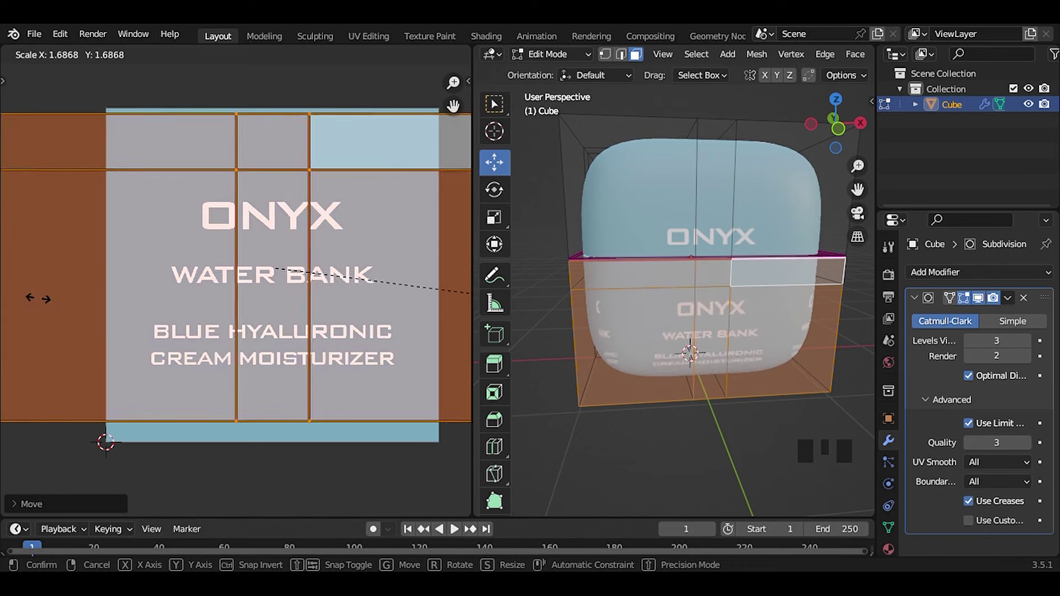
key("g")
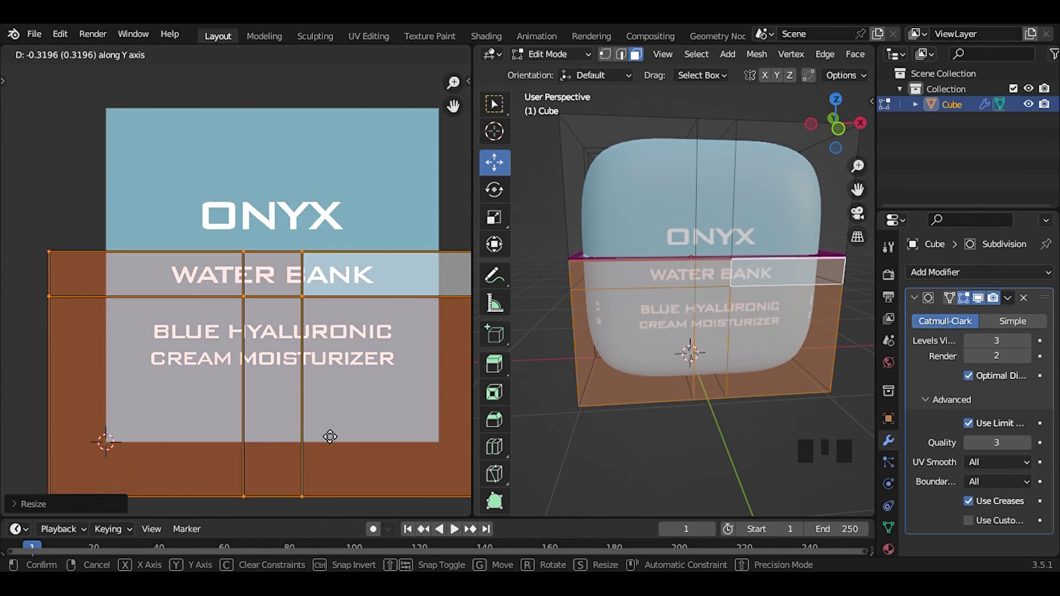
key("s")
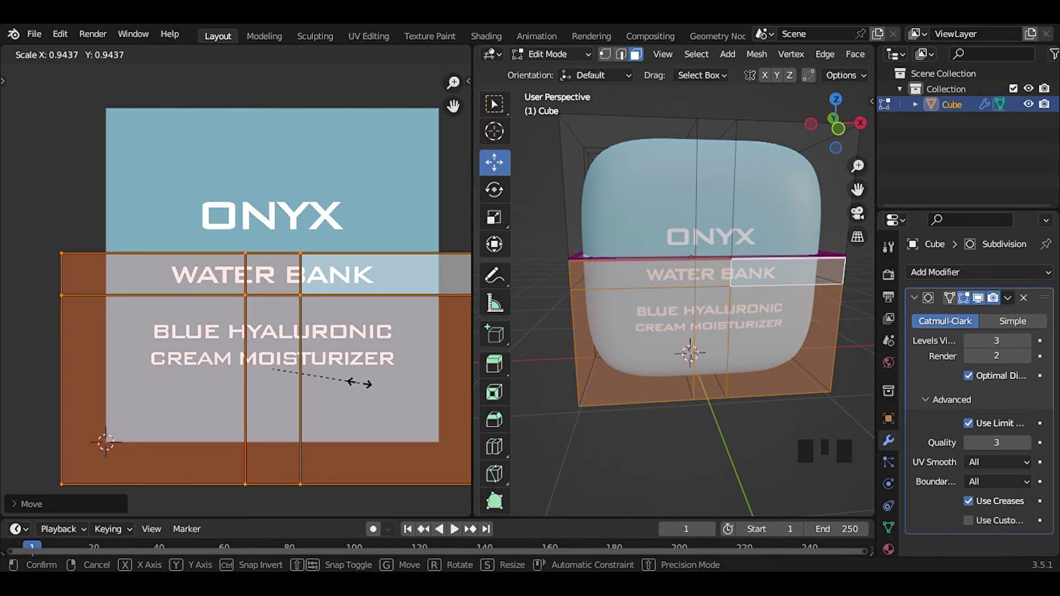
key("s")
key("g")
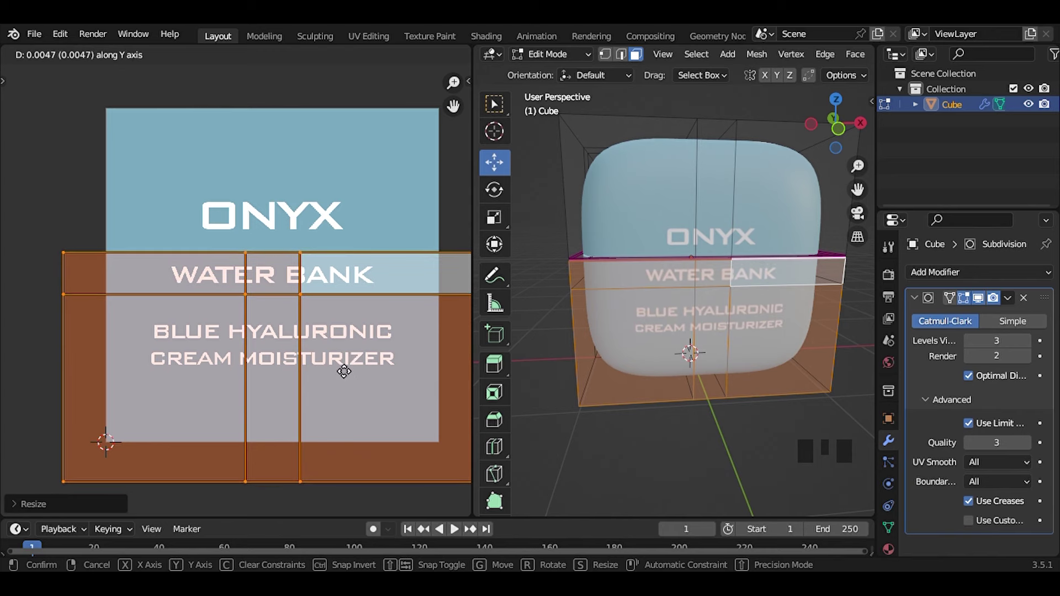
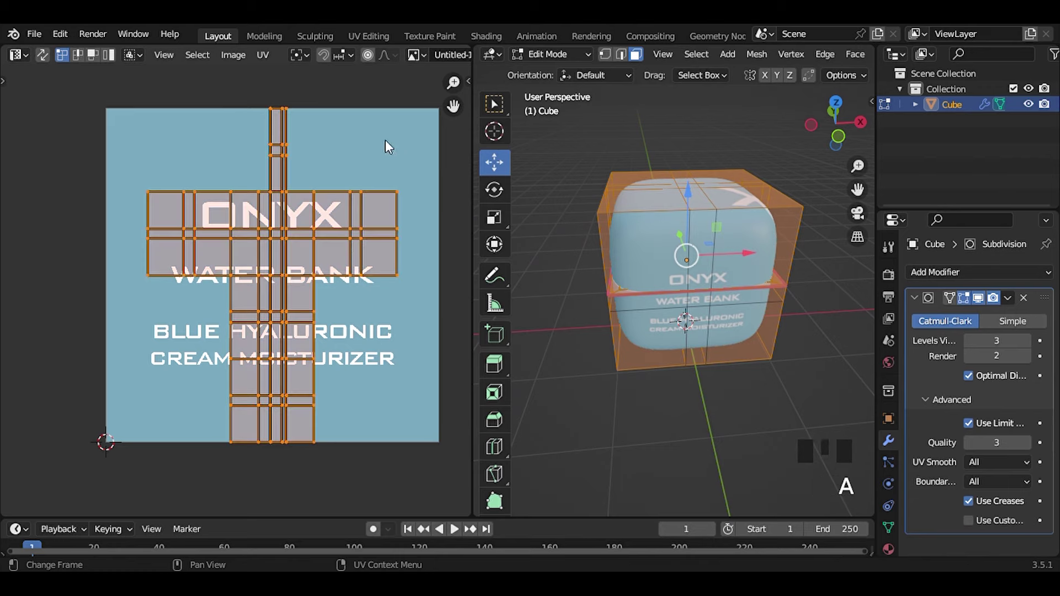
- Shrink the remaining UVs to a small cluster and move it into the label's blank area
key("s")
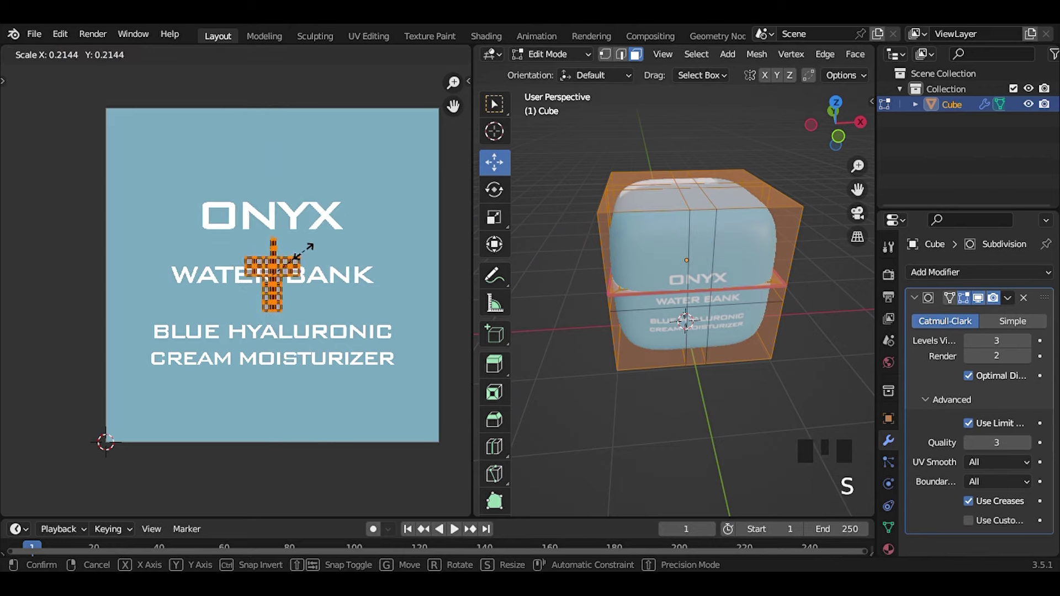
key("g")
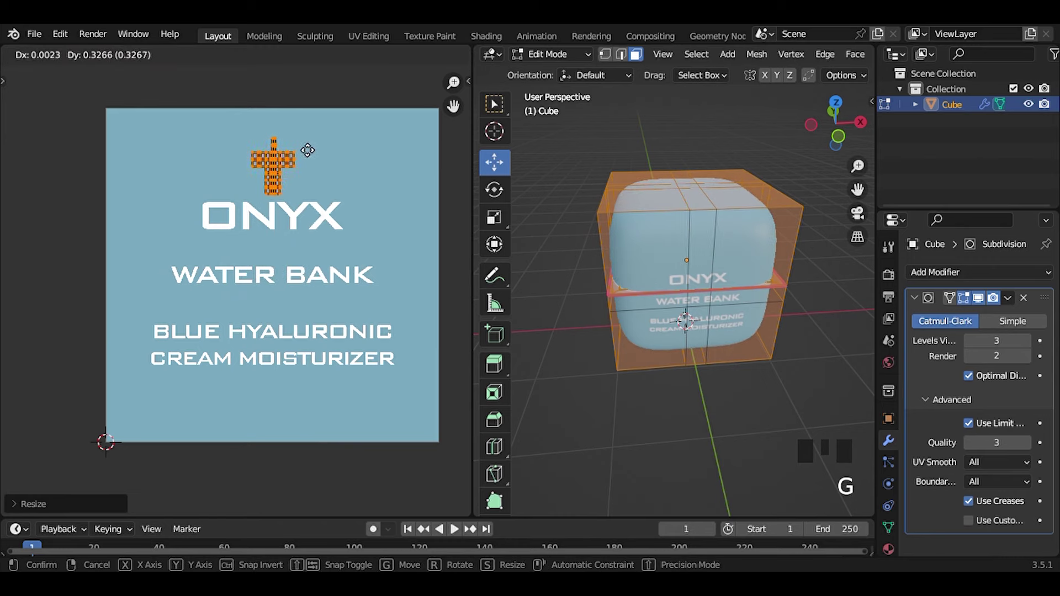
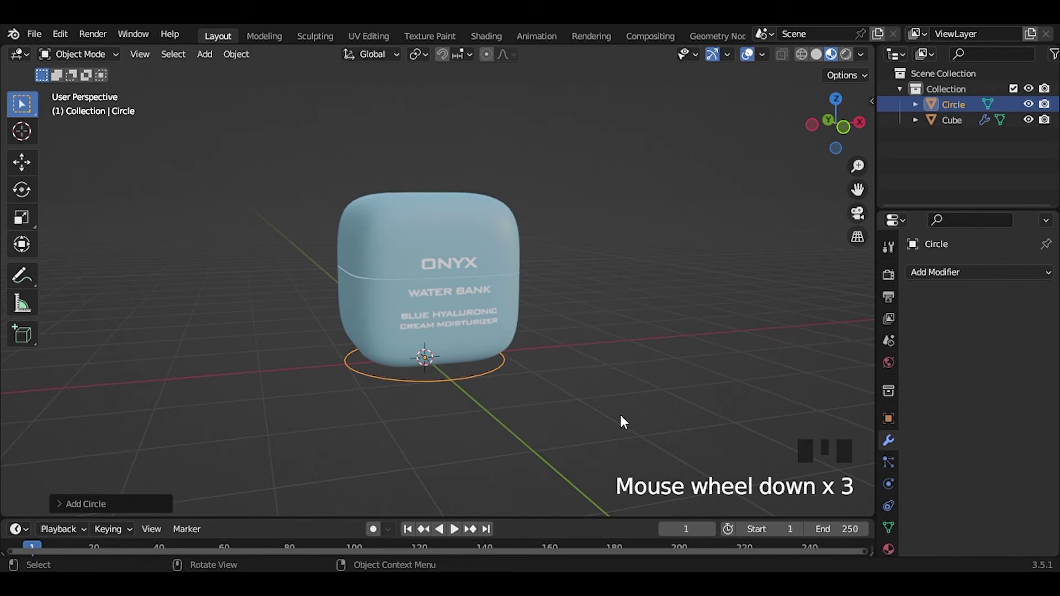
- Show the circle's transform panel, scale it to a 5 m disc and fill it into a solid face
key("n")
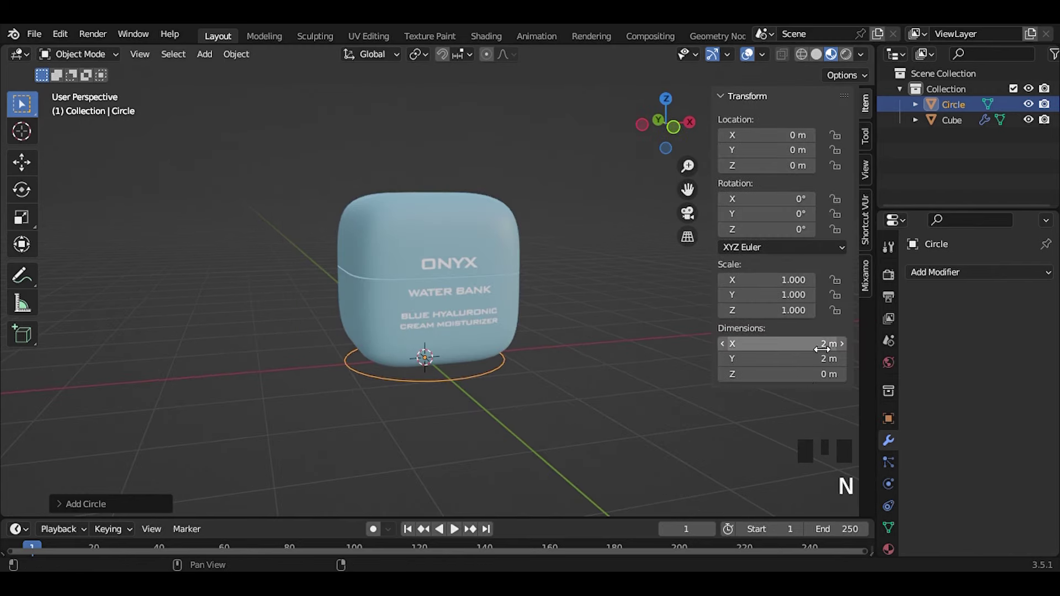
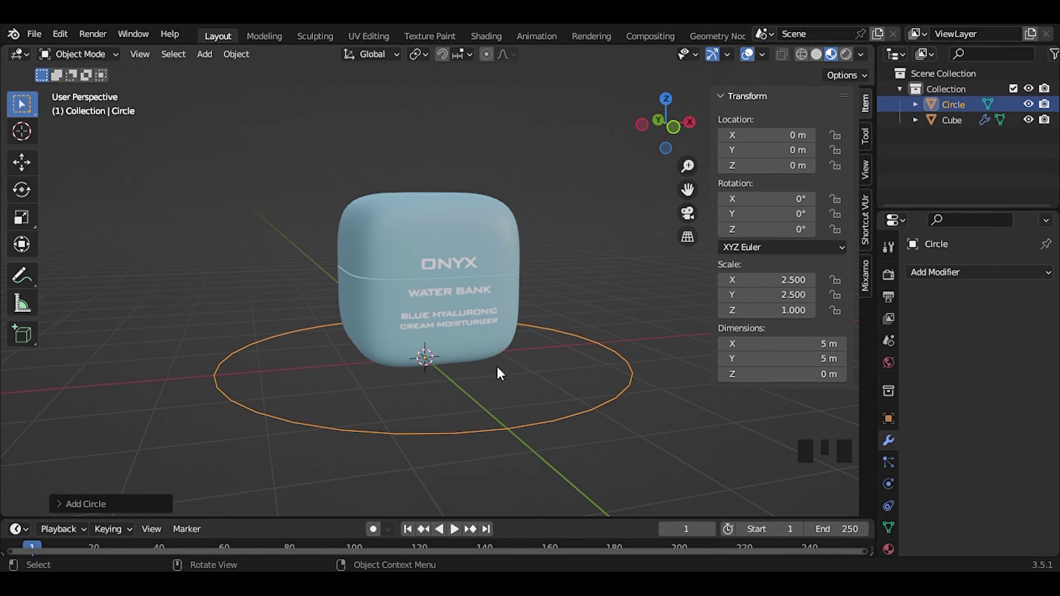
key("Tab")
key("f")
key("Tab")
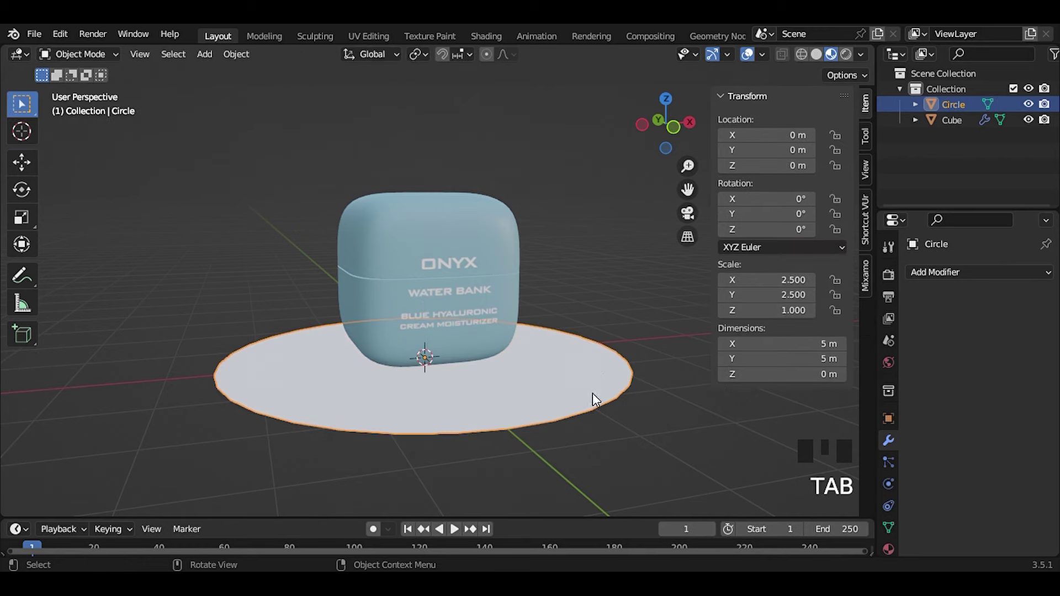
- Swing to a front view of the jar, select the disc beneath it and enter Edit Mode on it
scroll("up", 3)
left_click_drag(404, 398, 443, 399)
scroll("down", 3)
scroll("up", 3)
scroll("up", 3)
left_click_drag(516, 374, 720, 417)
left_click(720, 417)
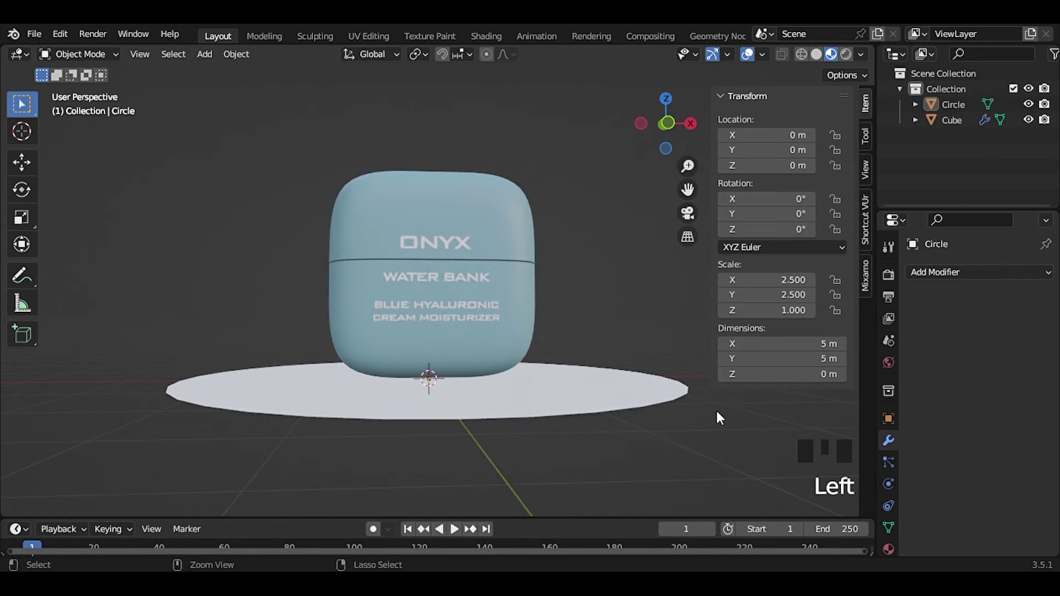
left_click(604, 414)
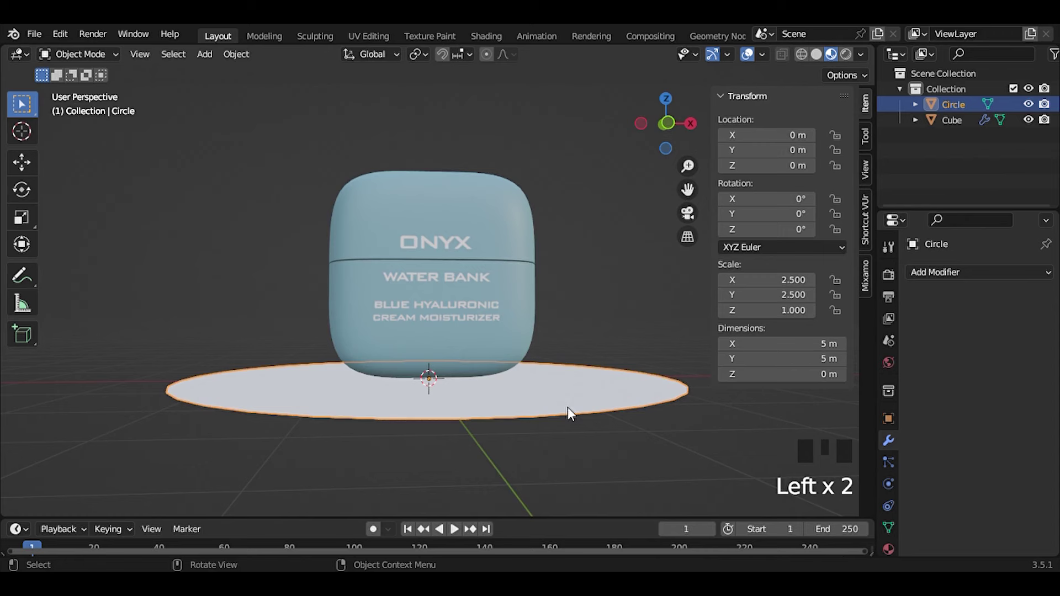
middle_click(562, 415)
key("Tab")
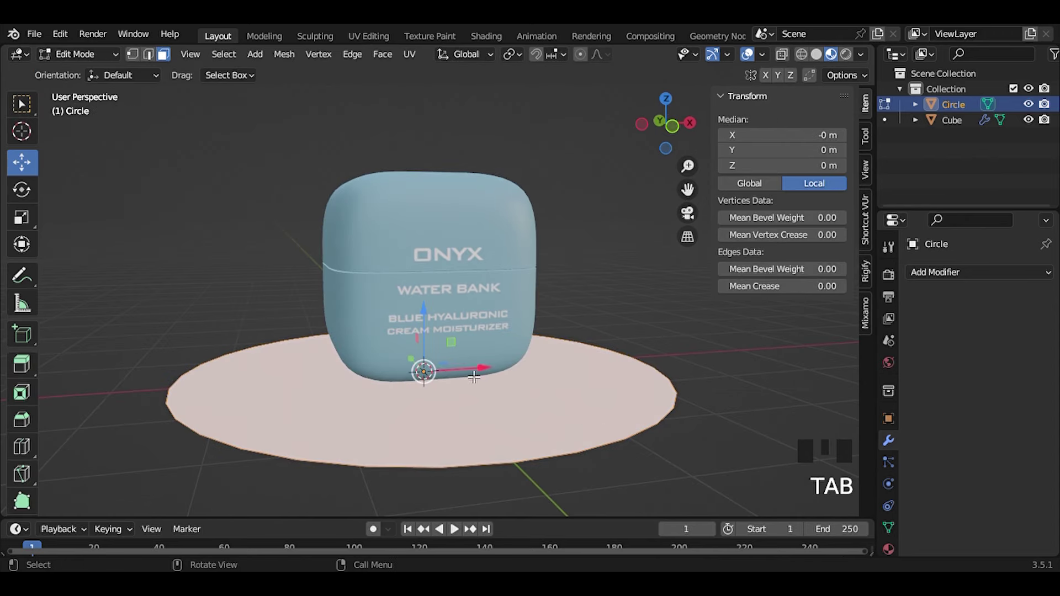
- Extrude the disc into a 0.15 m-thick plate and inset its top face to form a raised rim
key("e")
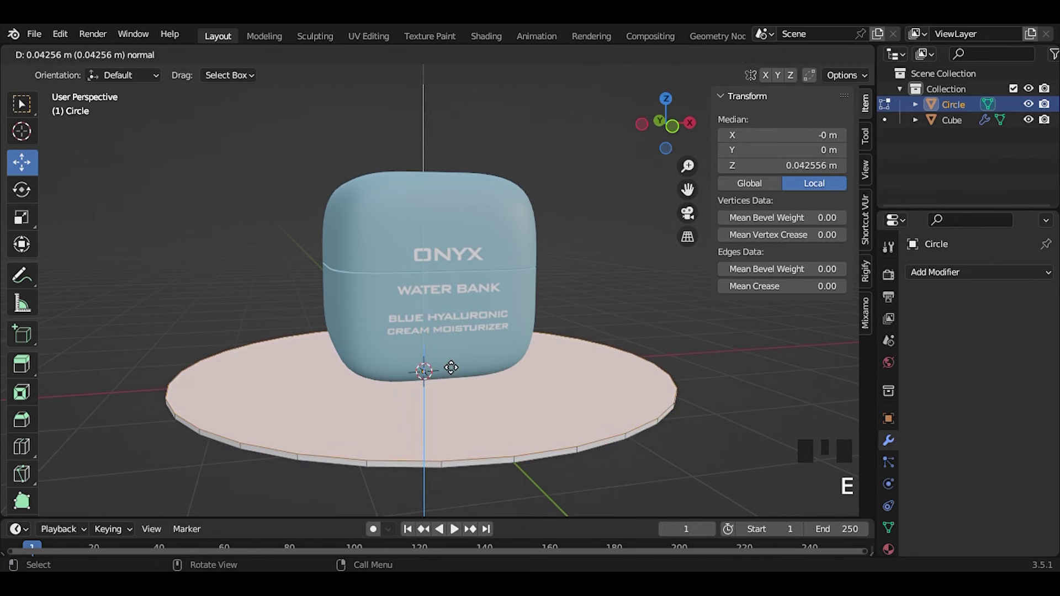
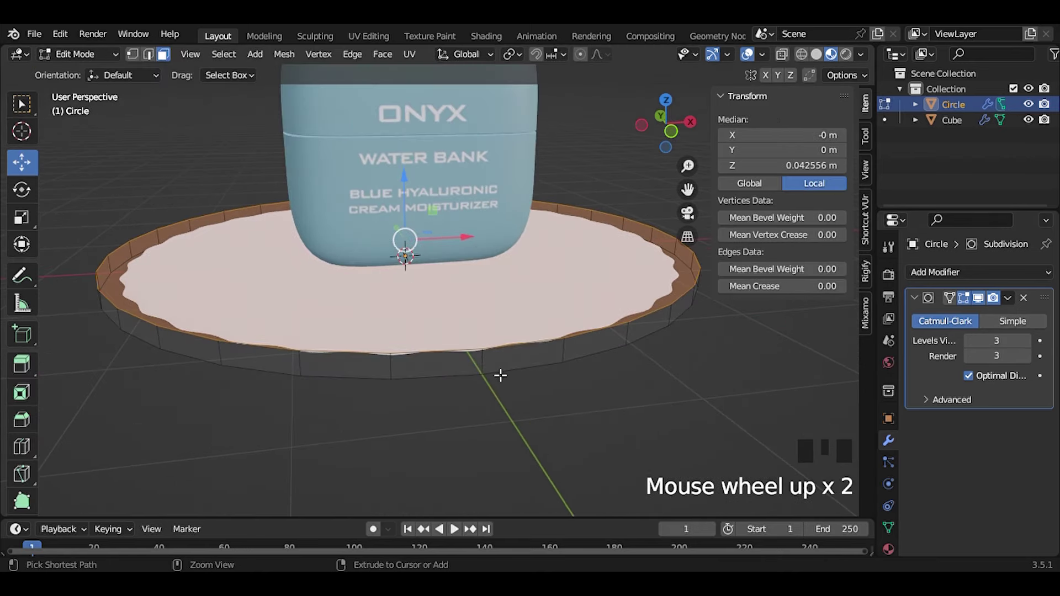
key("ctrl+r")
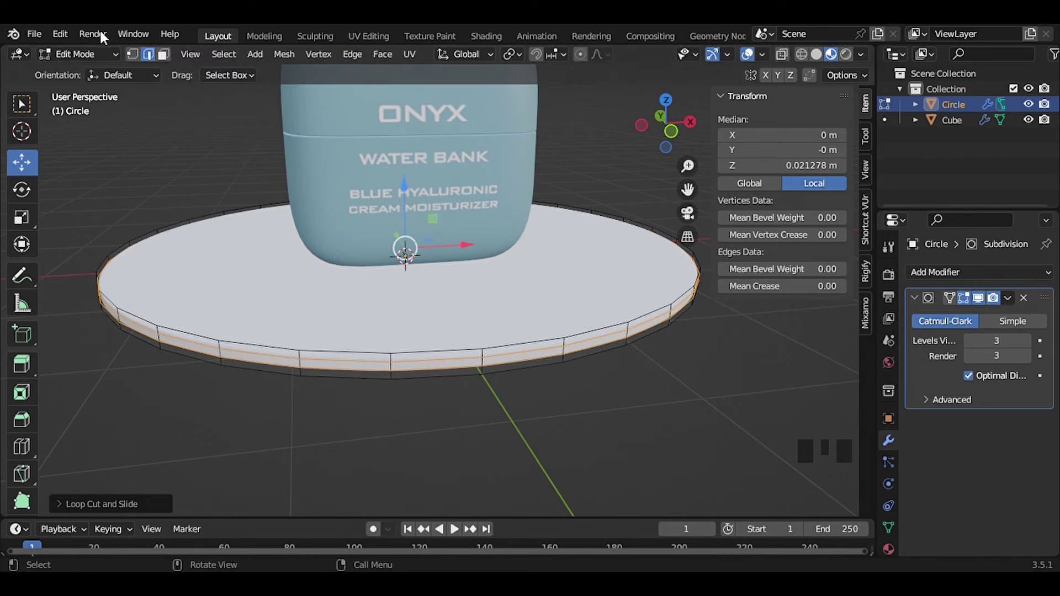
left_click(167, 61)
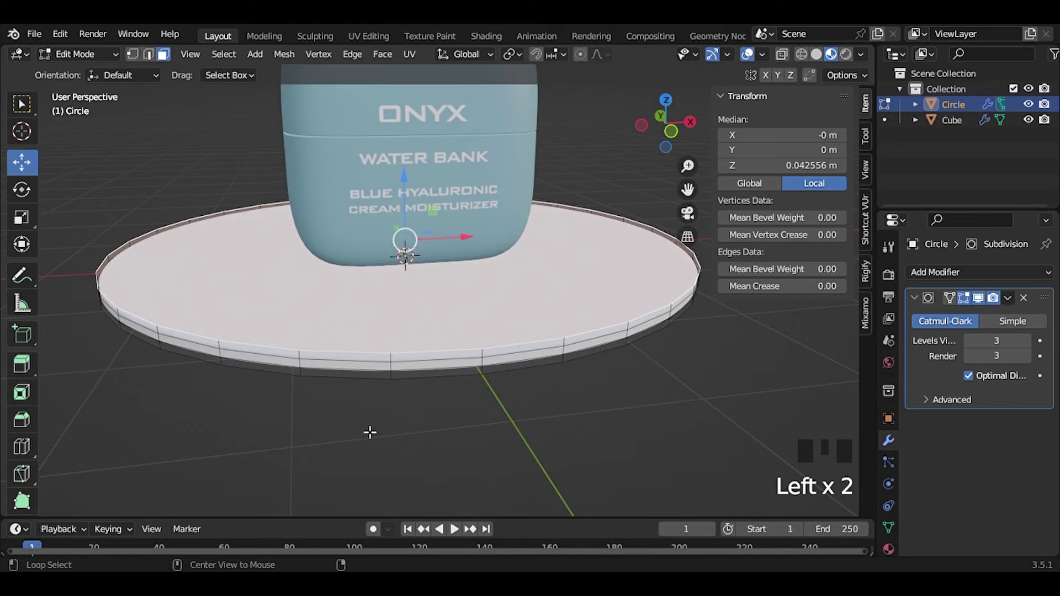
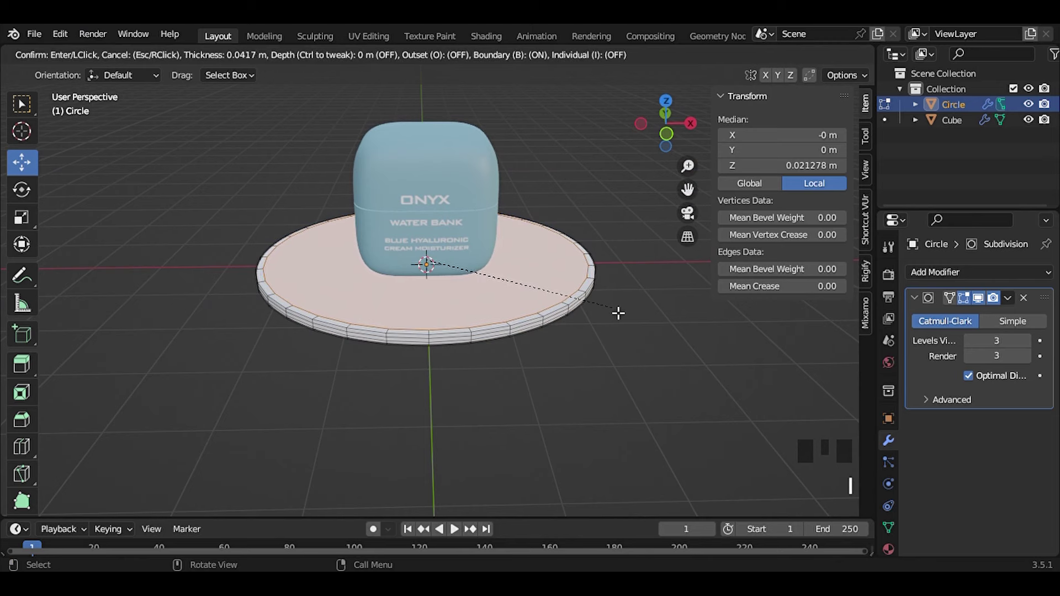
key("z")
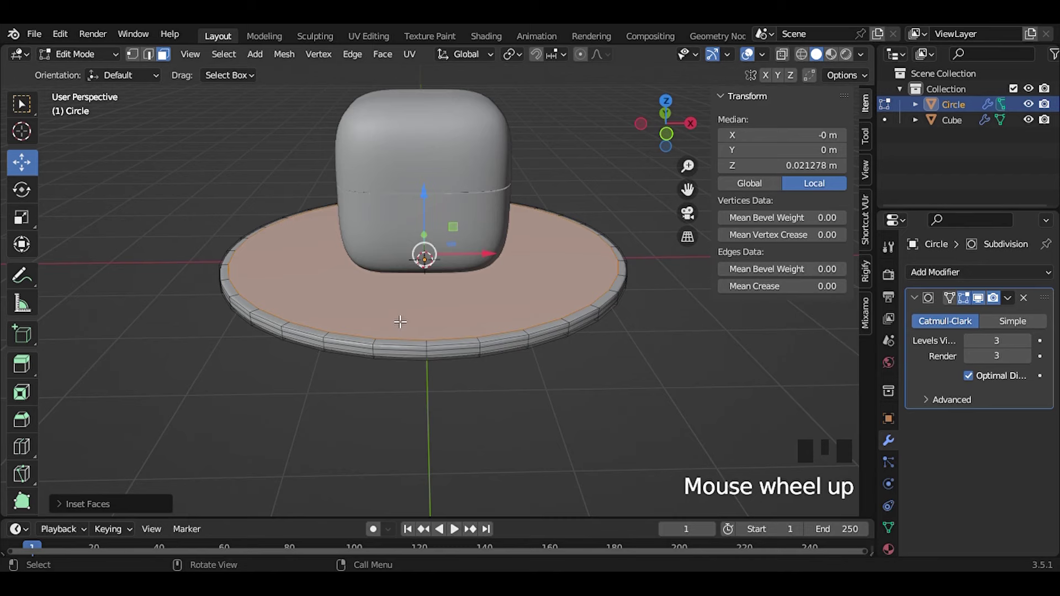
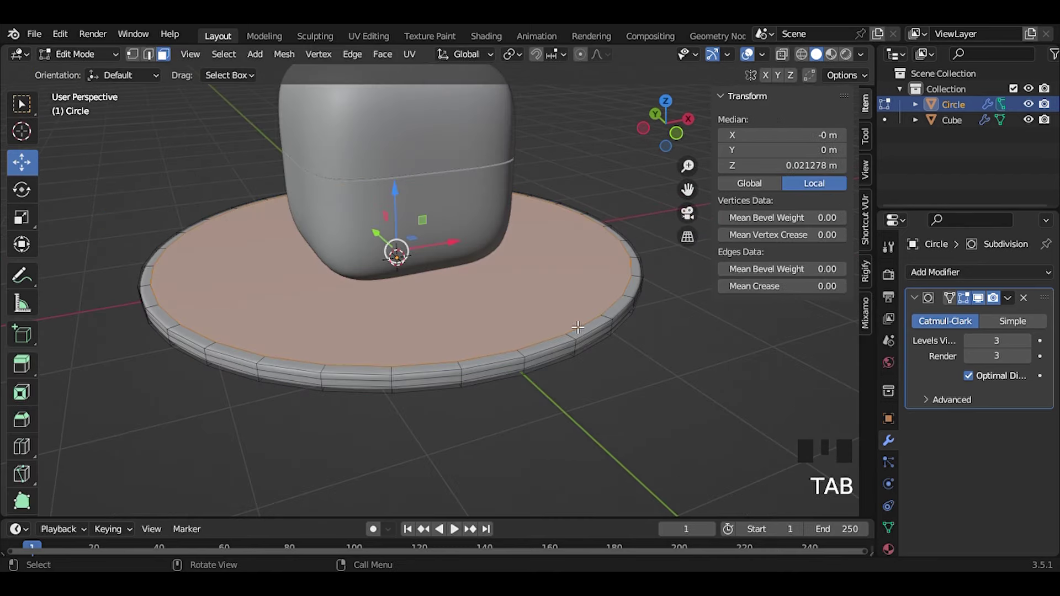
key("Tab")
- Orbit around the smoothed plate to inspect it, then bring up the Add menu for another object
scroll("down", 3)
scroll("up", 3)
left_click_drag(432, 301, 460, 288)
scroll("down", 3)
scroll("up", 3)
left_click_drag(447, 301, 461, 307)
scroll("up", 3)
left_click_drag(472, 324, 510, 344)
scroll("up", 3)
left_click_drag(510, 345, 505, 451)
scroll("up", 3)
left_click_drag(507, 442, 533, 440)
scroll("down", 3)
scroll("up", 3)
left_click_drag(497, 414, 466, 338)
left_click(466, 338)
left_click_drag(575, 352, 574, 353)
key("shift+a")
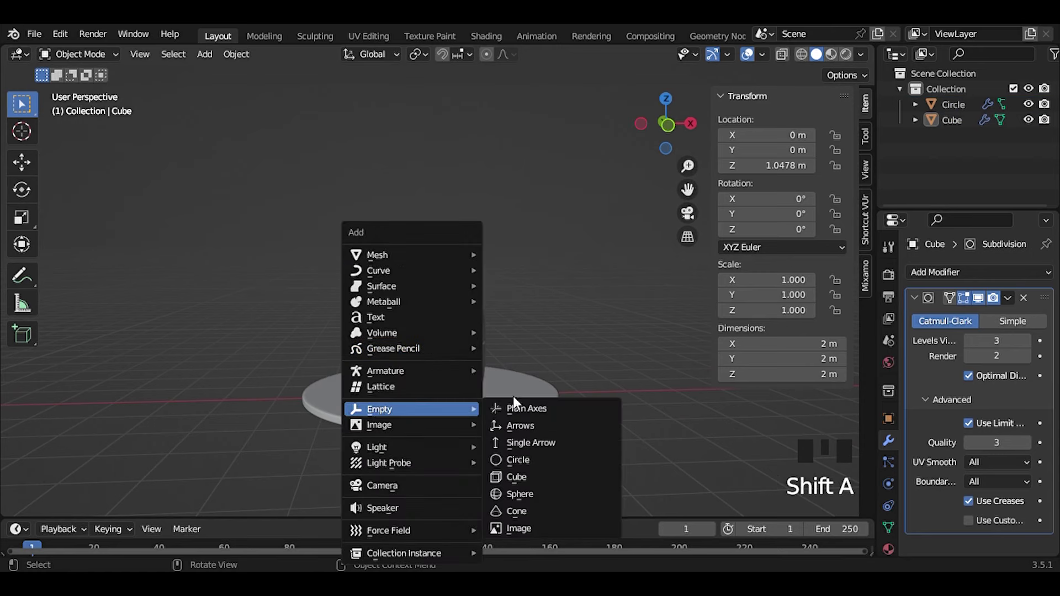
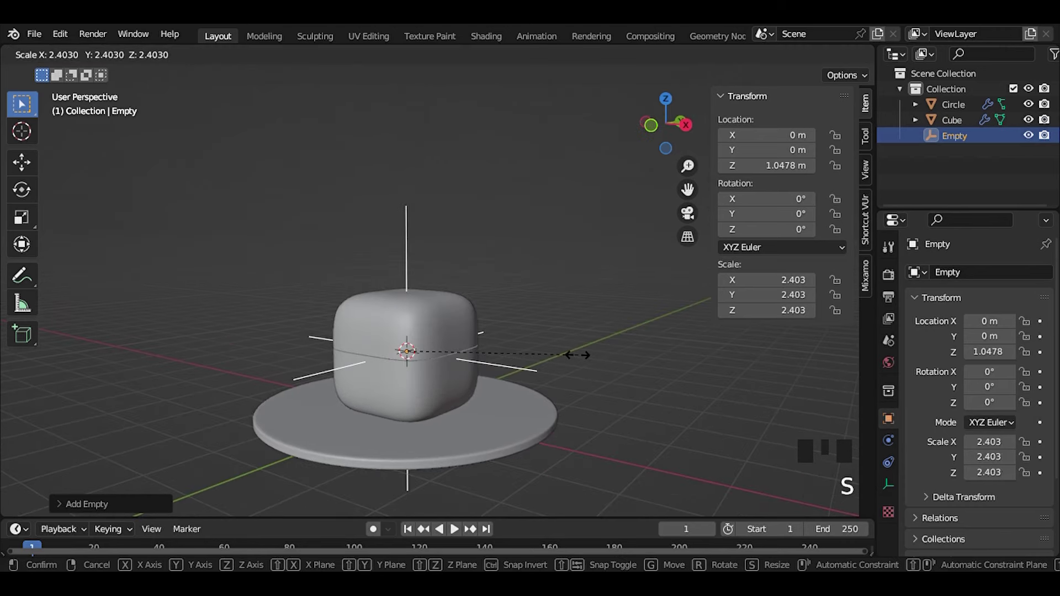
- Confirm the empty's 2.22 scale and parent the jar cube to it with Ctrl+P
left_click(570, 339)
left_click(418, 325)
left_click(410, 260)
key("ctrl+p")
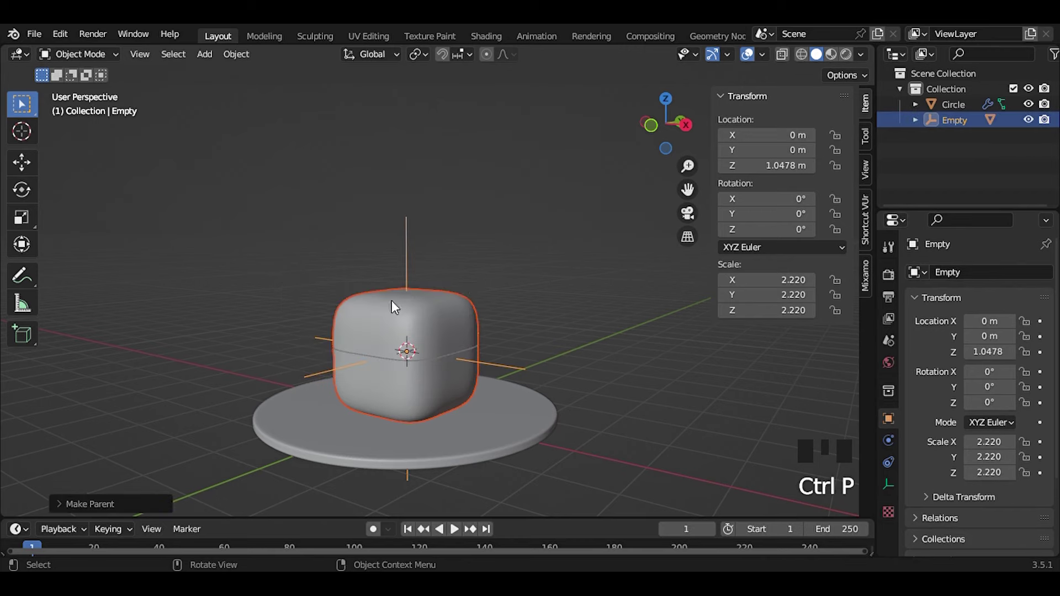
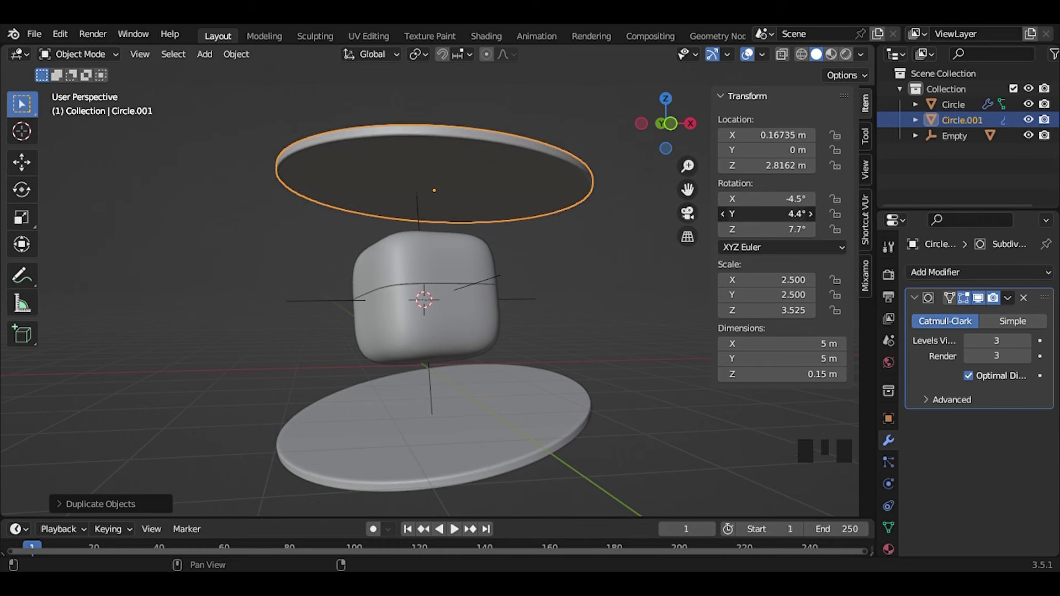
- Select the lower plate, view it from the left side, orbit back to perspective and bring up the Add menu
left_click_drag(498, 320, 663, 338)
scroll("up", 3)
scroll("down", 3)
scroll("up", 3)
left_click(485, 437)
key("g")
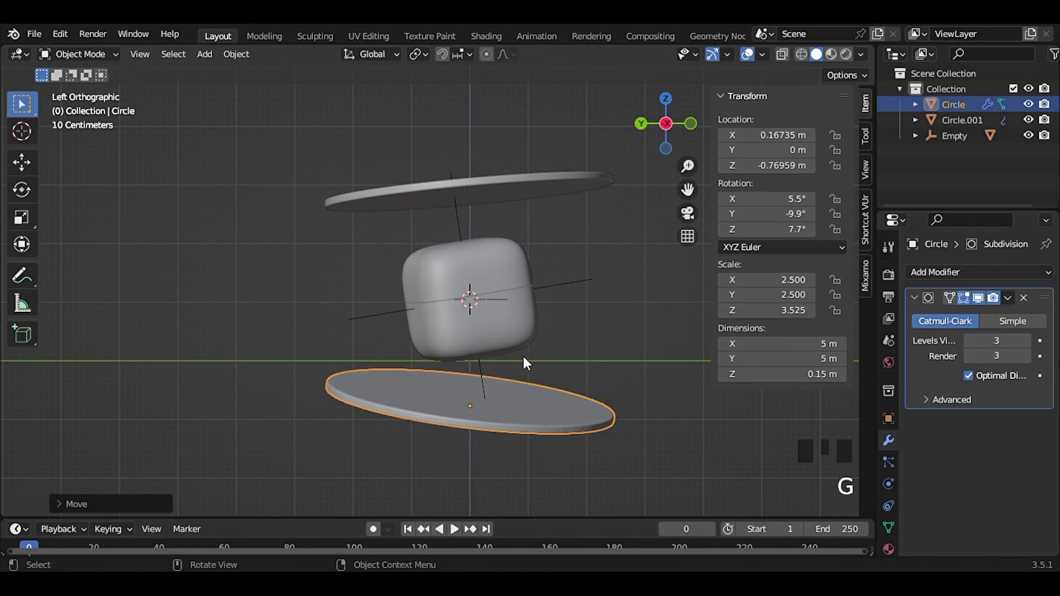
left_click(620, 319)
scroll("up", 3)
left_click_drag(598, 348, 487, 368)
scroll("down", 3)
key("shift+a")
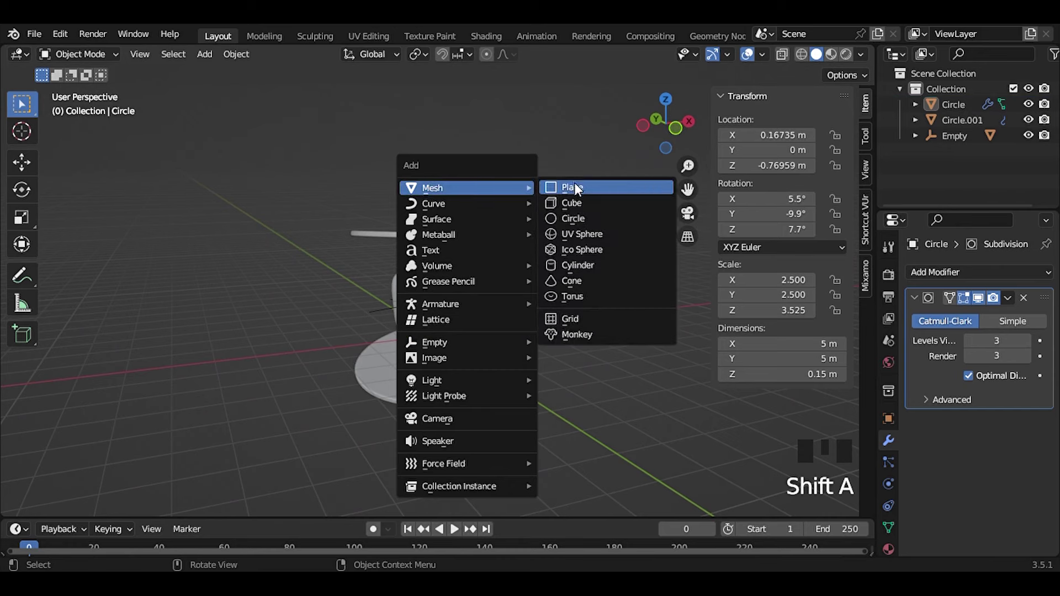
- Add a circle around the jar's middle, scale it to 3.5 m and fill it into a thin disc
left_click_drag(480, 409, 404, 251)
key("s")
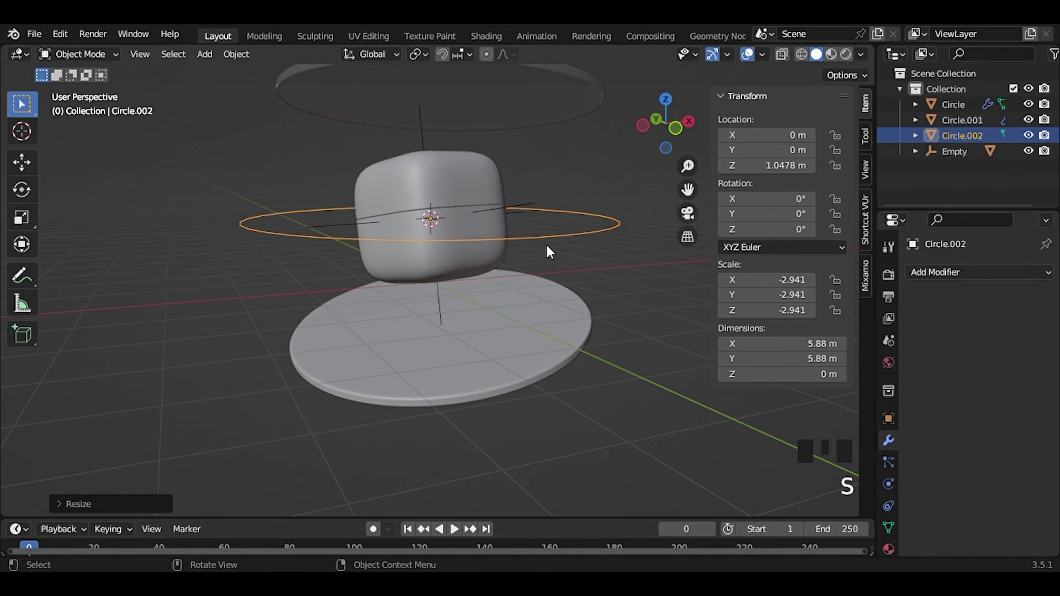
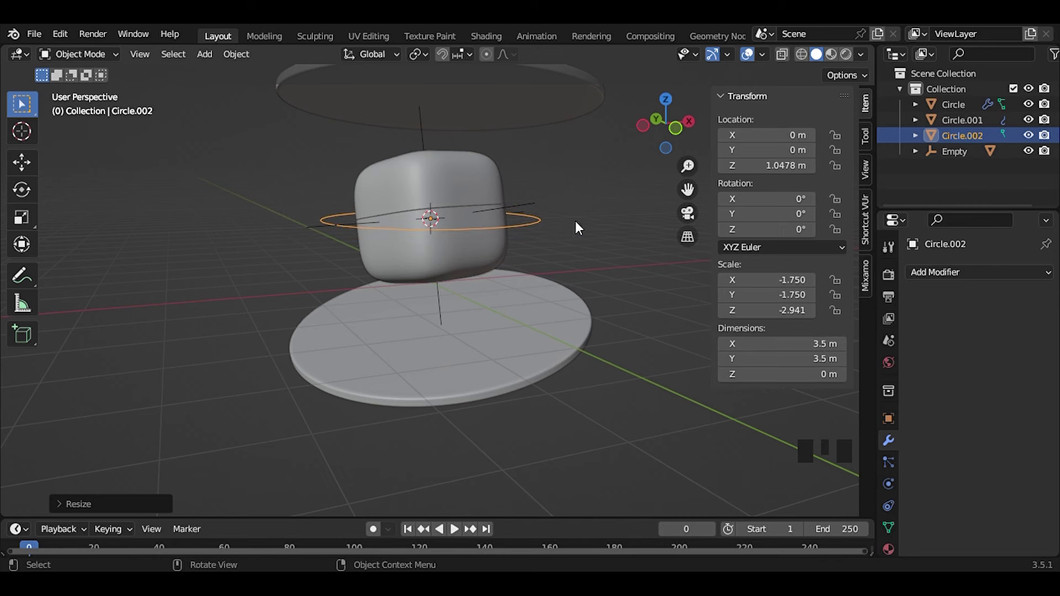
key("Tab")
key("f")
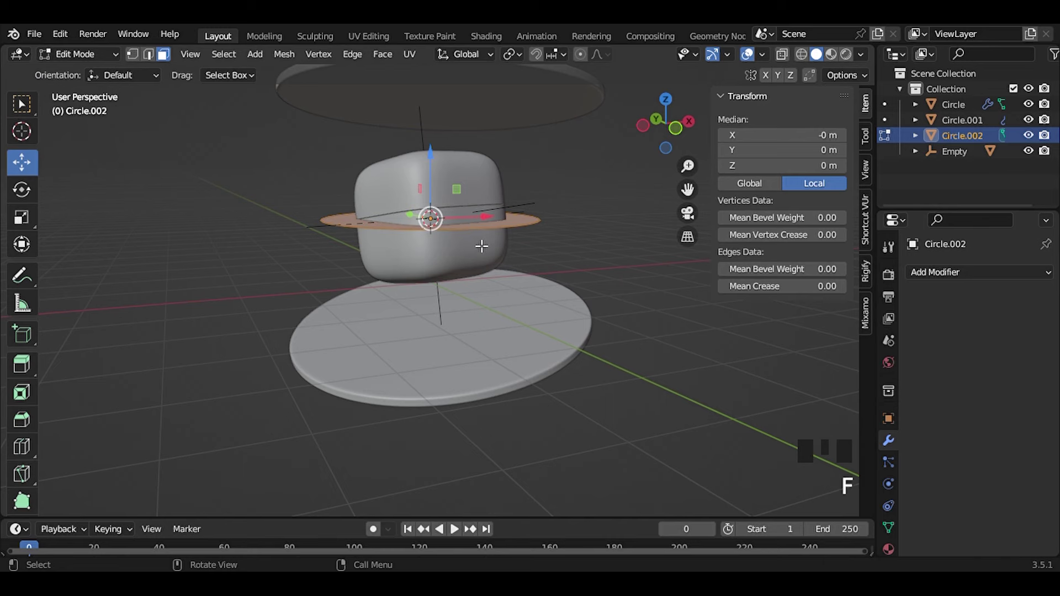
key("Tab")
scroll("up", 3)
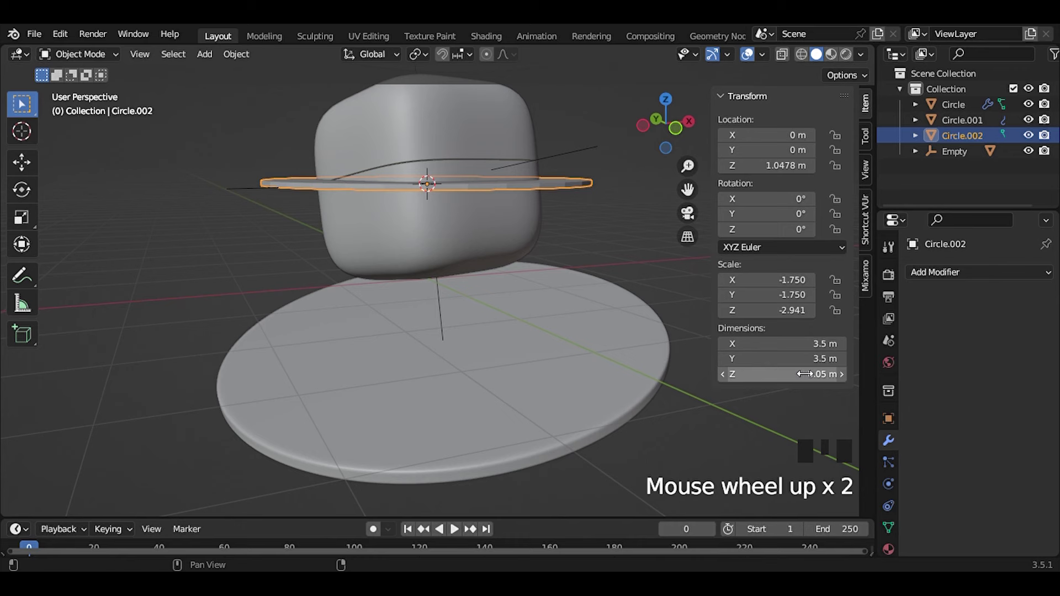
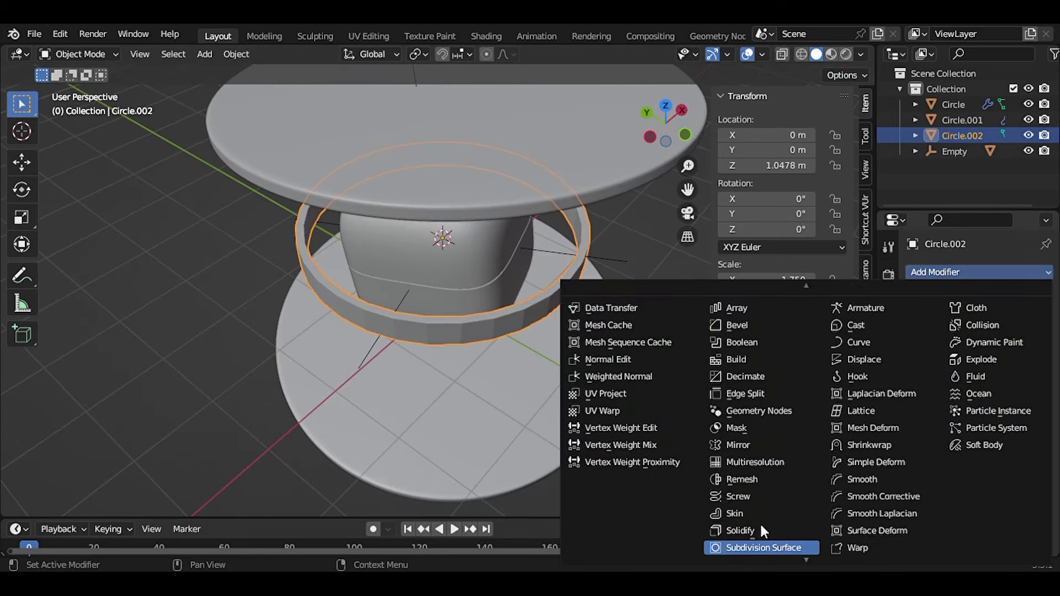
- Add a Subdivision Surface modifier to the hollow ring and adjust its thickness
left_click_drag(748, 550, 459, 344)
left_click_drag(459, 344, 551, 202)
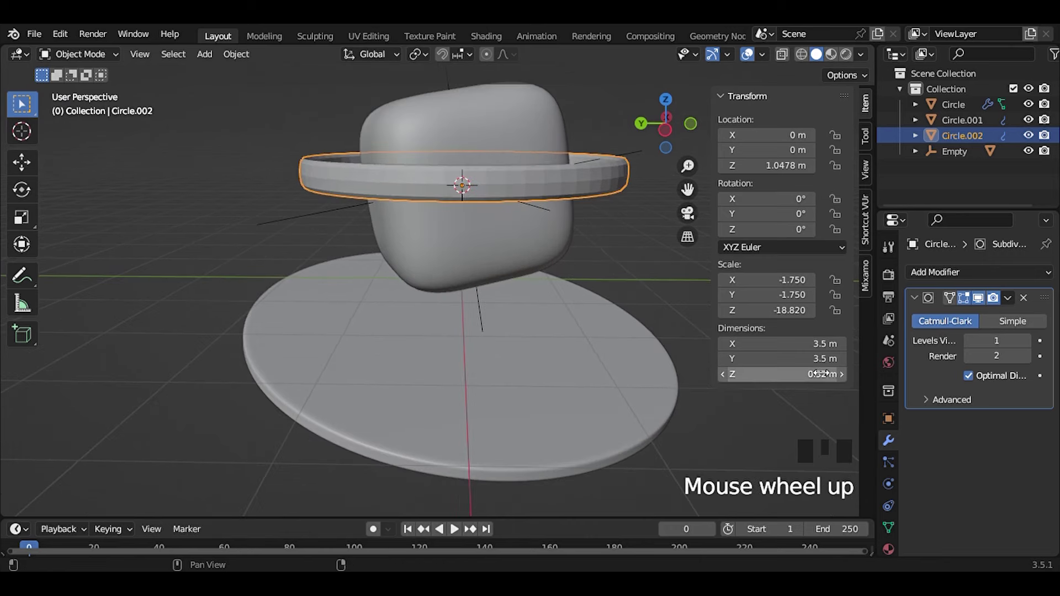
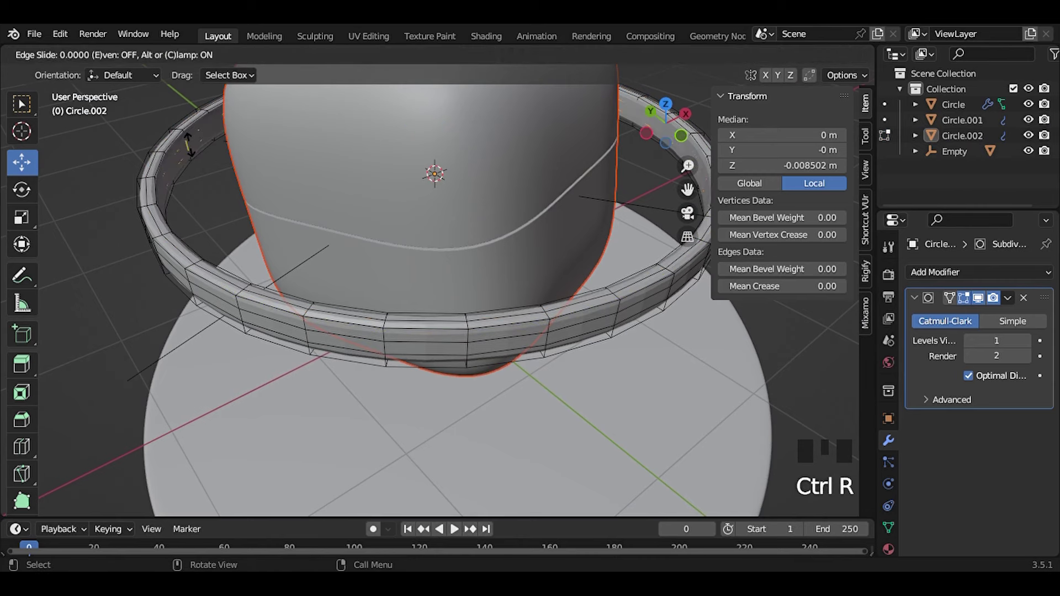
- Finish the ring's sharpening edge loops and return to Object Mode, now 0.22 m tall
key("Tab")
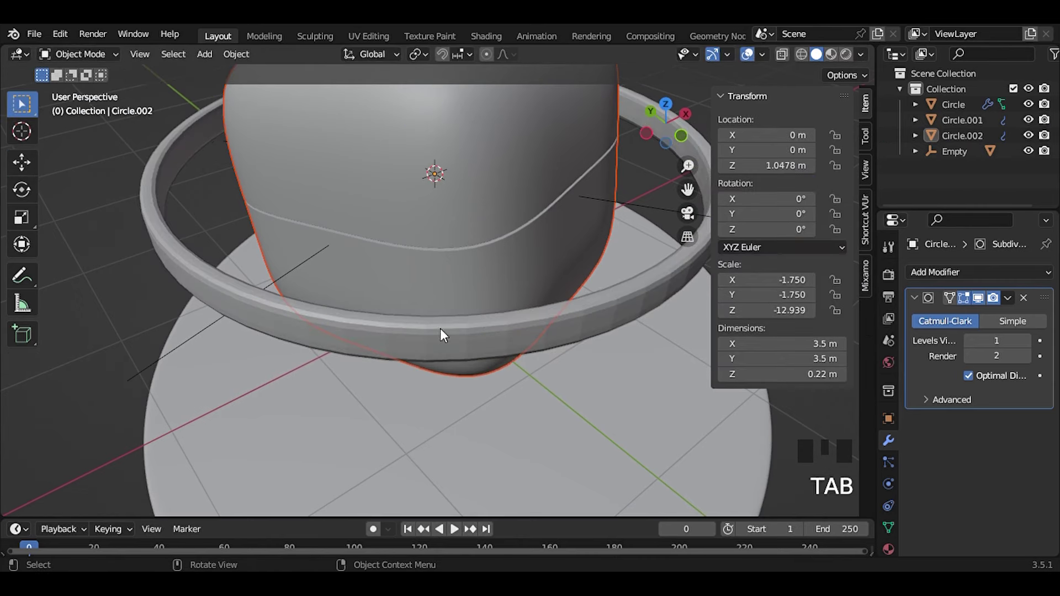
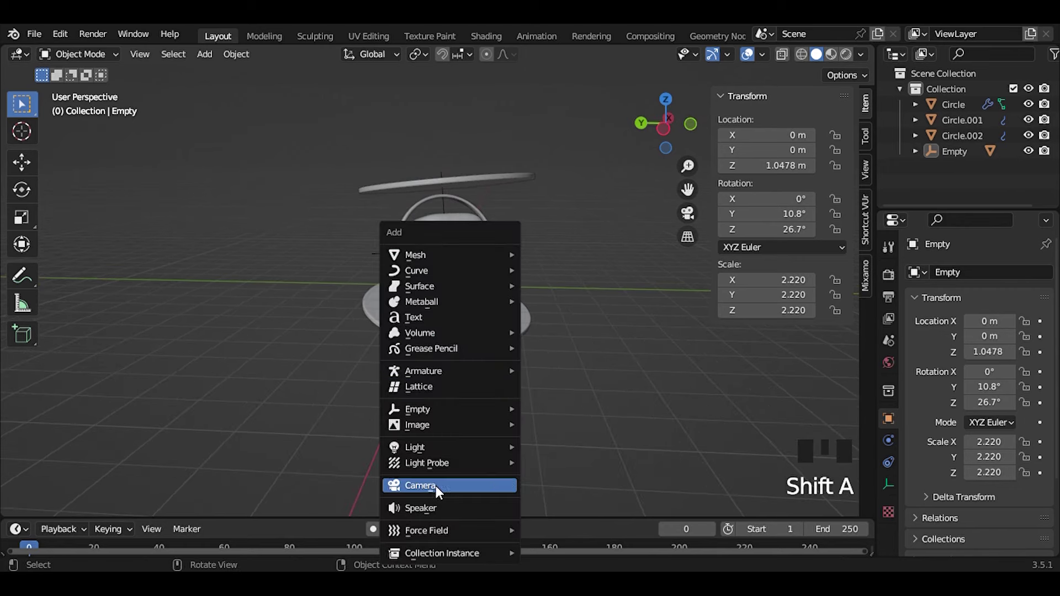
- Add a camera, align it to the framed view of the jar and move it closer along its axis
left_click(675, 395)
scroll("up", 3)
left_click_drag(485, 398, 436, 415)
scroll("up", 3)
left_click_drag(439, 417, 475, 415)
key("ctrl+alt+KP_0")
left_click(480, 429)
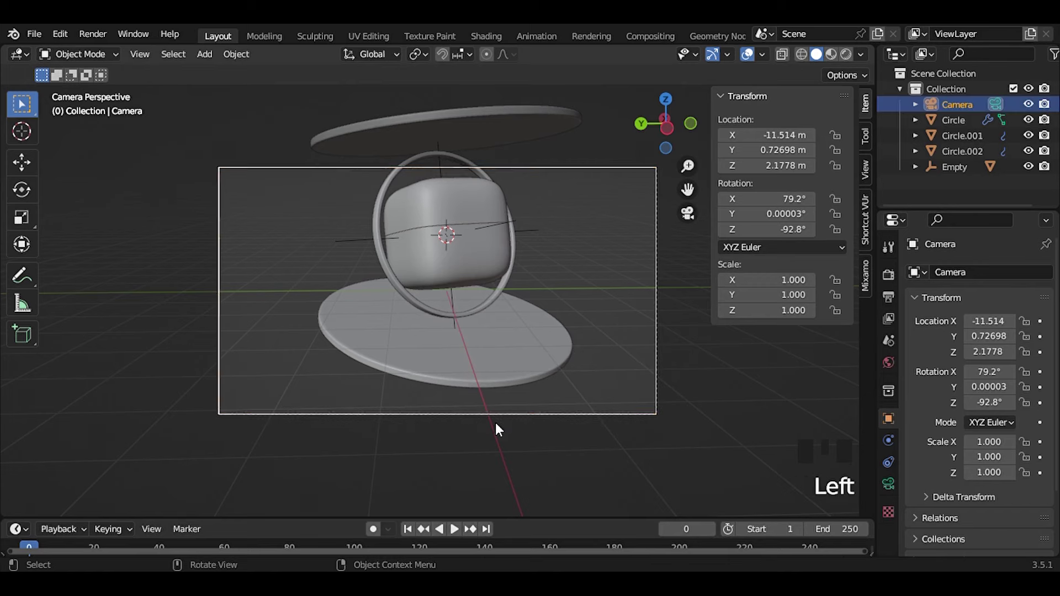
key("g")
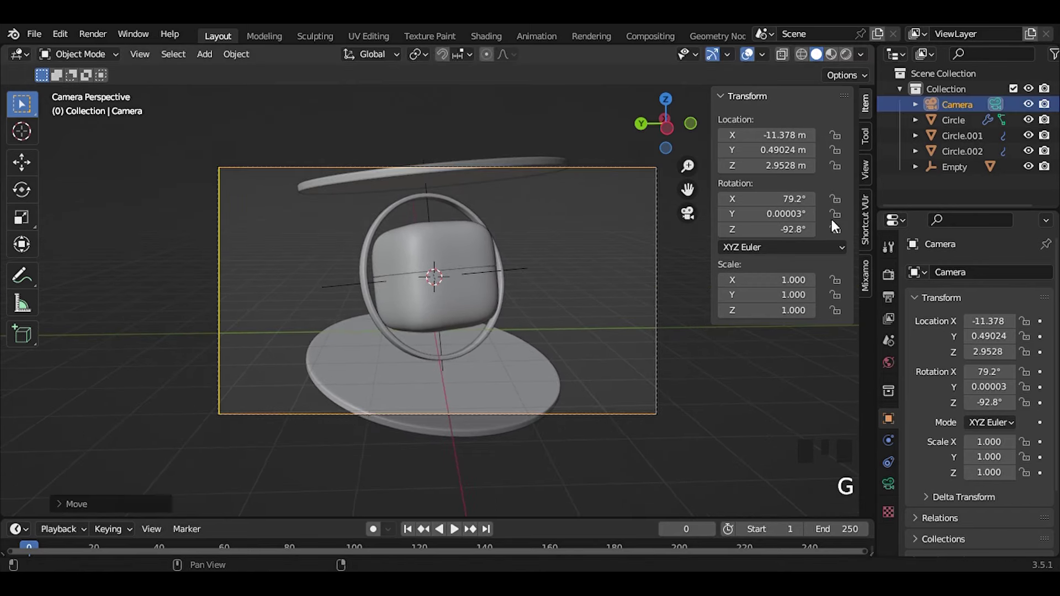
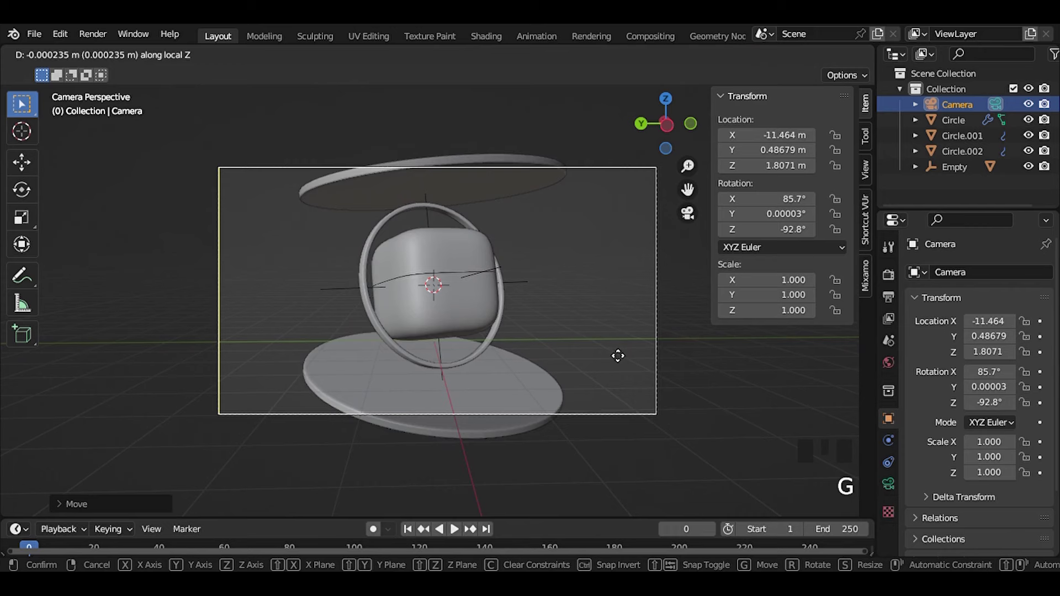
key("g")
- Select the lower plate and start tweaking its position
left_click(542, 387)
key("g")
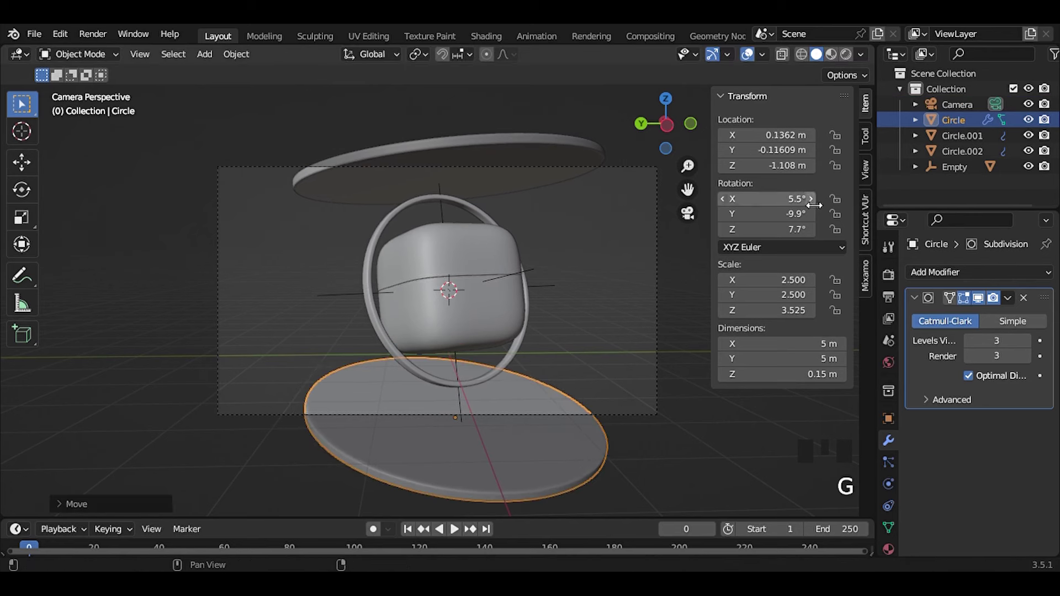
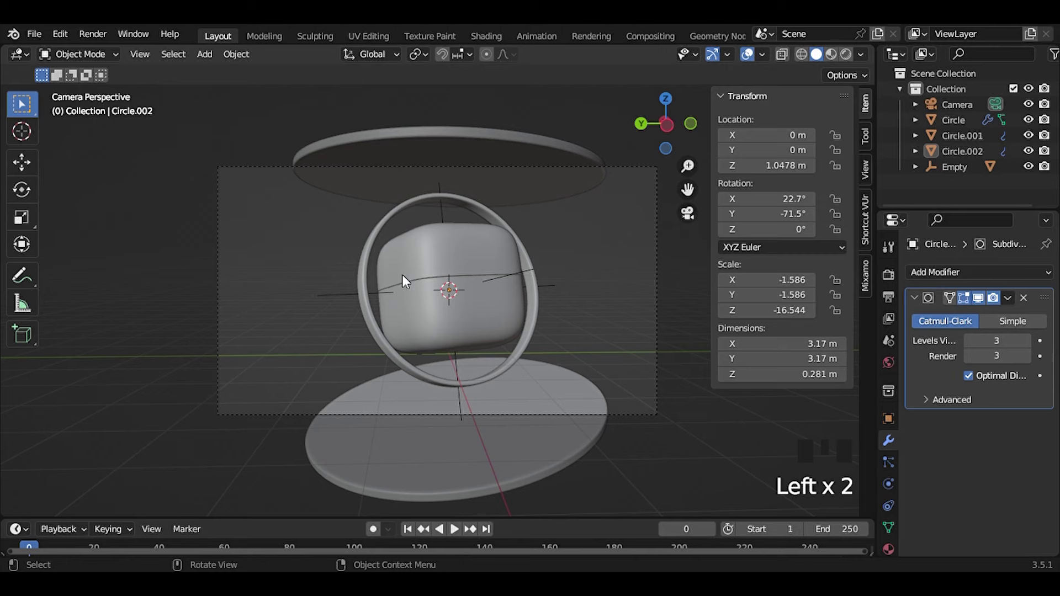
- Enable the Tri-lighting add-on so three-point lights become available to add
left_click(491, 331)
key("shift+a")
left_click(606, 281)
left_click_drag(71, 37, 718, 429)
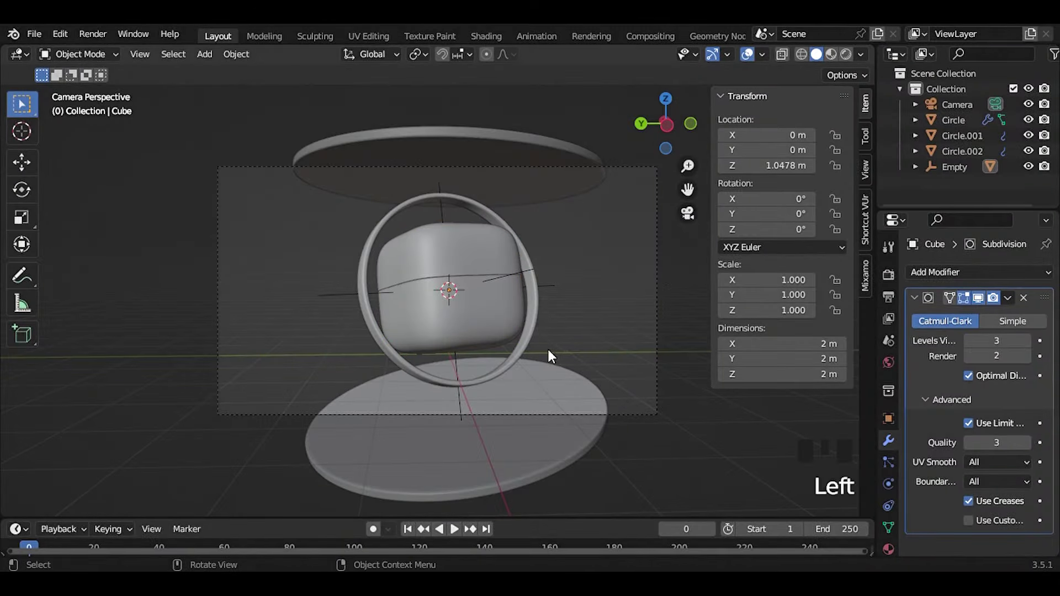
- Select the jar and bring up the Add menu's Light list with 3 Point Lights
left_click(453, 325)
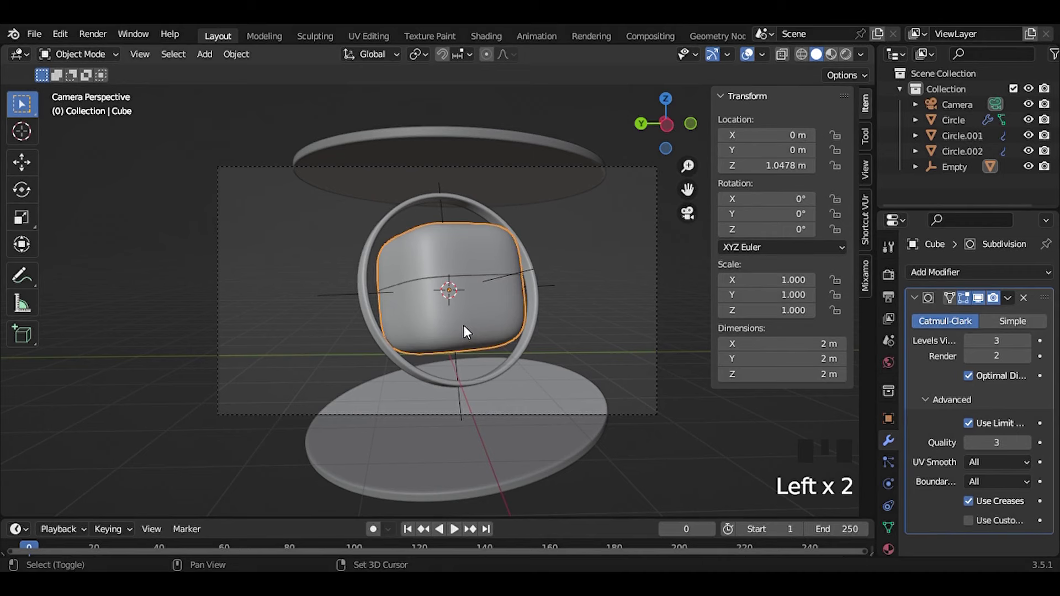
key("shift+a")
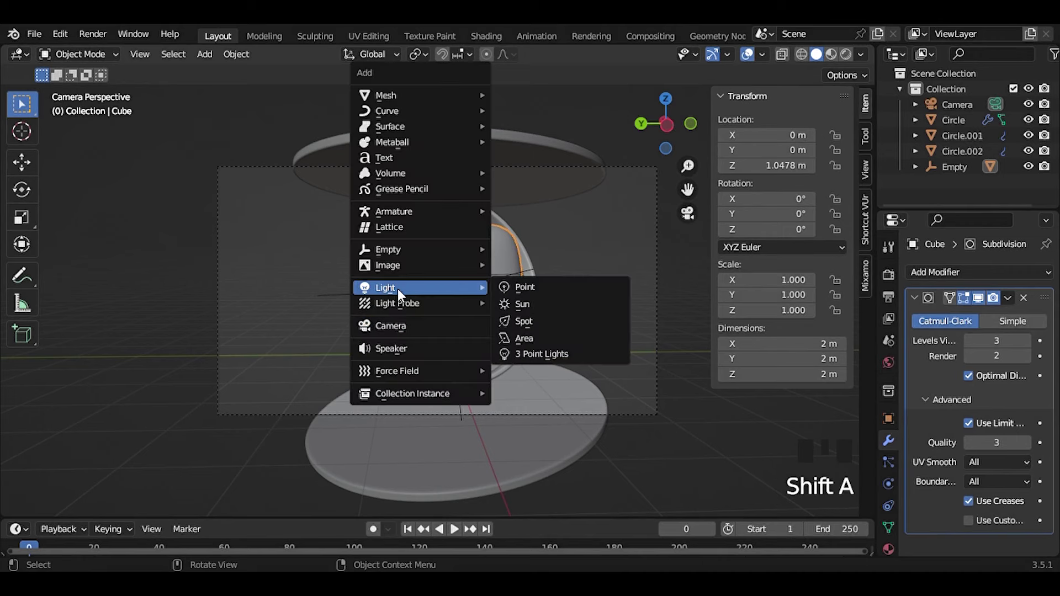
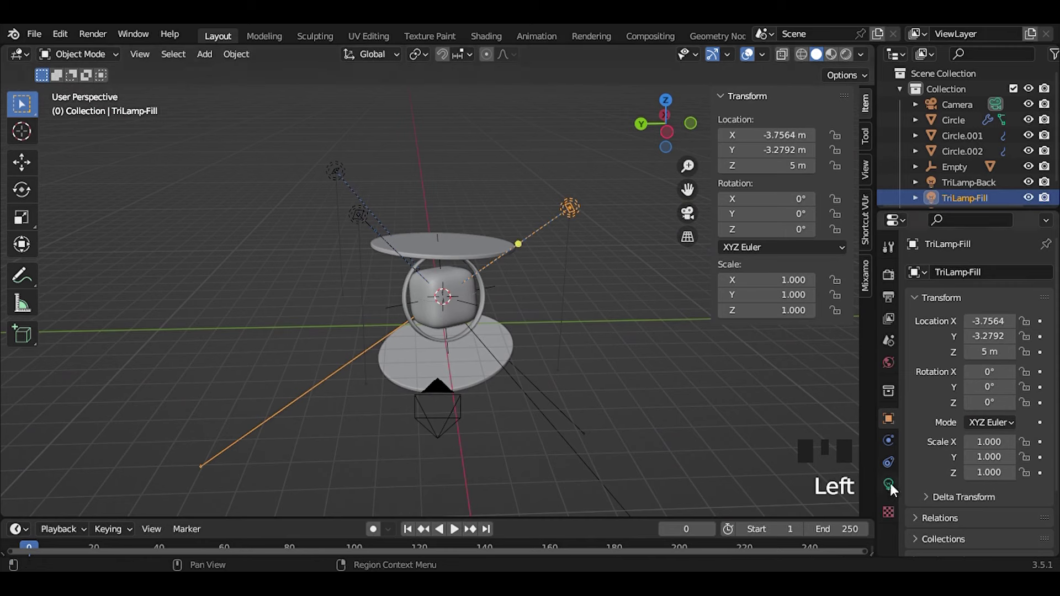
- Resize the TriLamp key light and set its Power to 15 W
left_click(894, 479)
left_click(1003, 347)
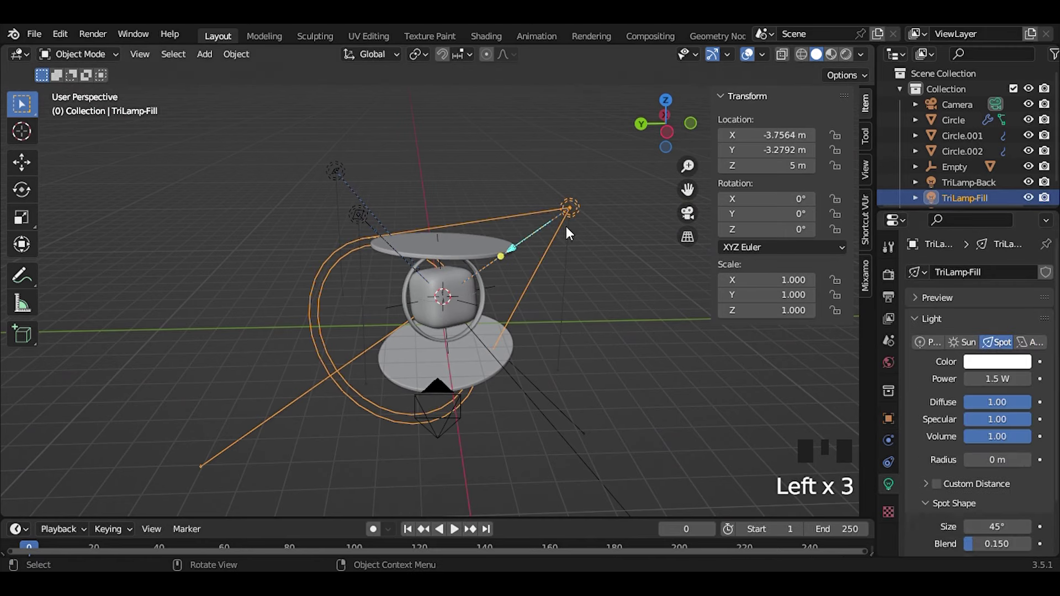
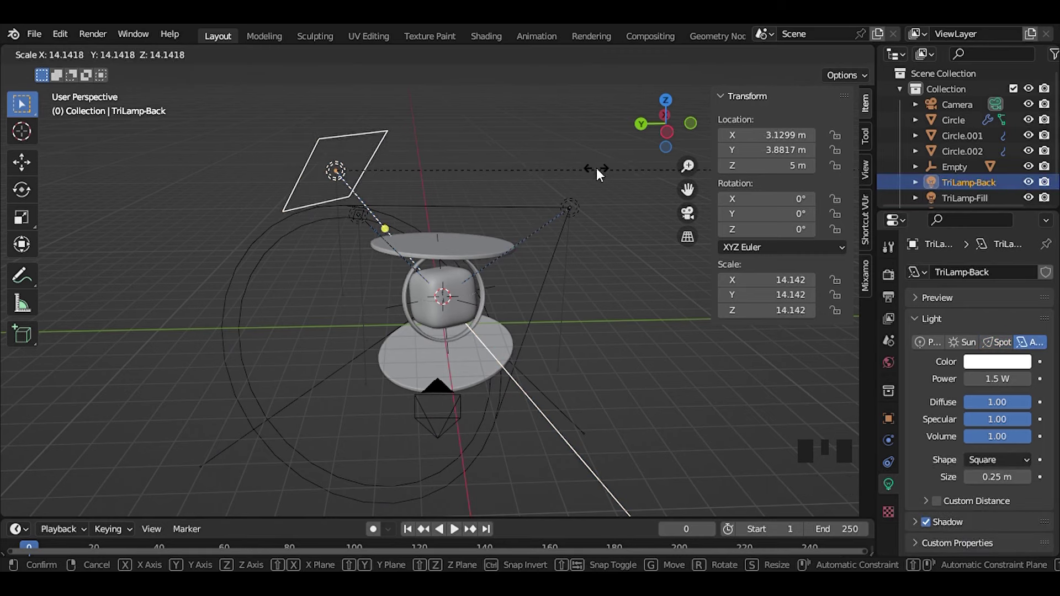
left_click_drag(410, 255, 585, 267)
left_click(584, 267)
left_click(581, 259)
key("s")
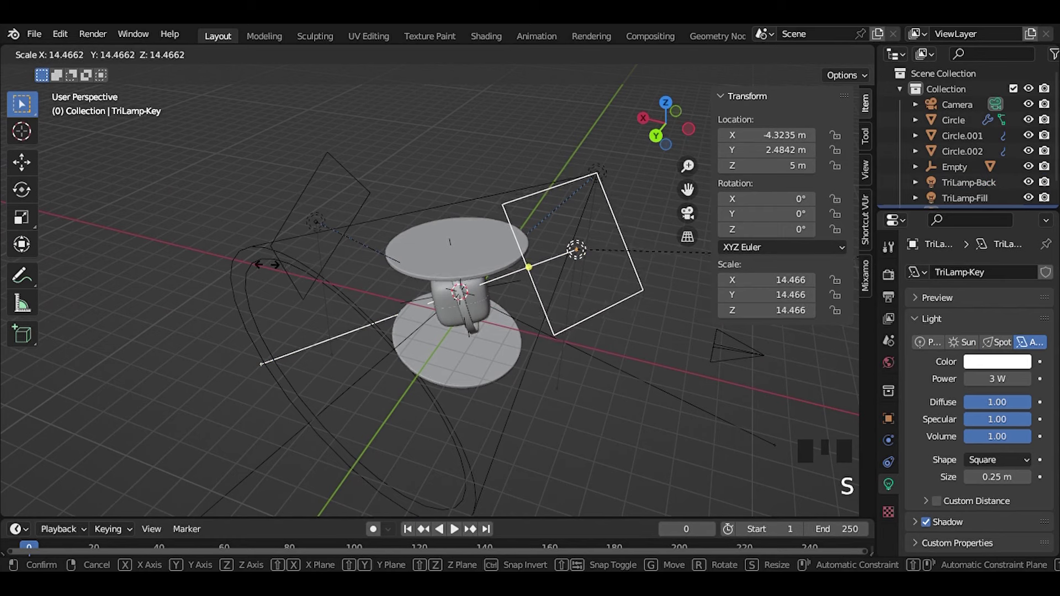
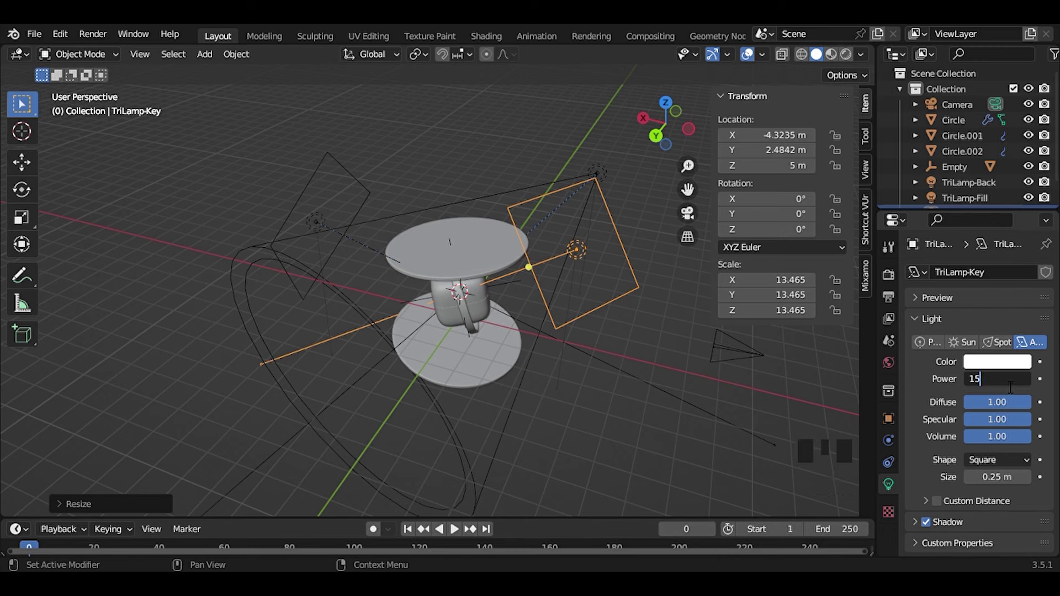
- Raise the TriLamp back light to 100 W and add a new plane mesh at the scene centre
left_click(310, 163)
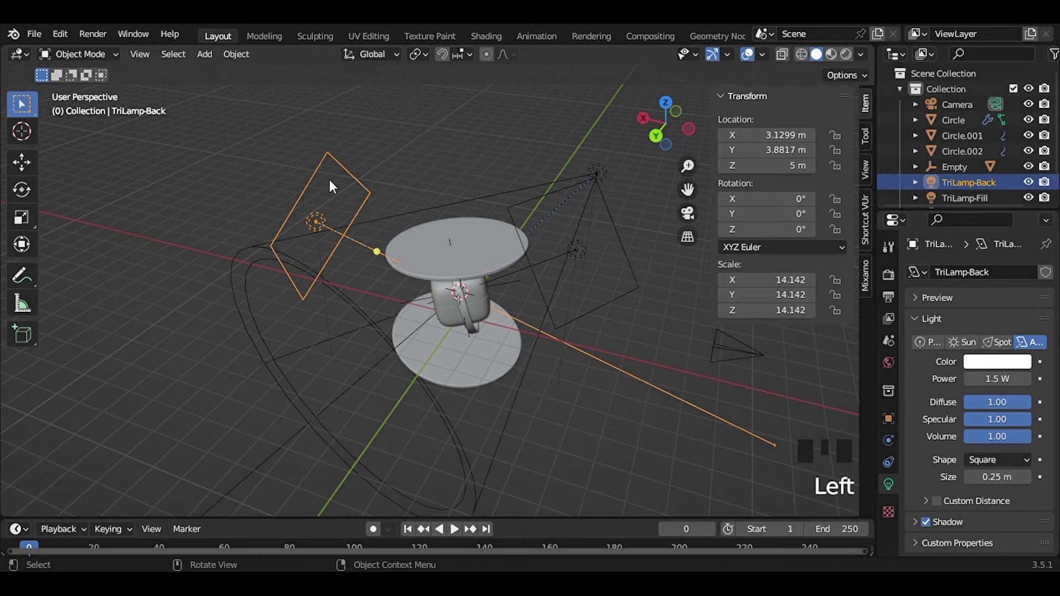
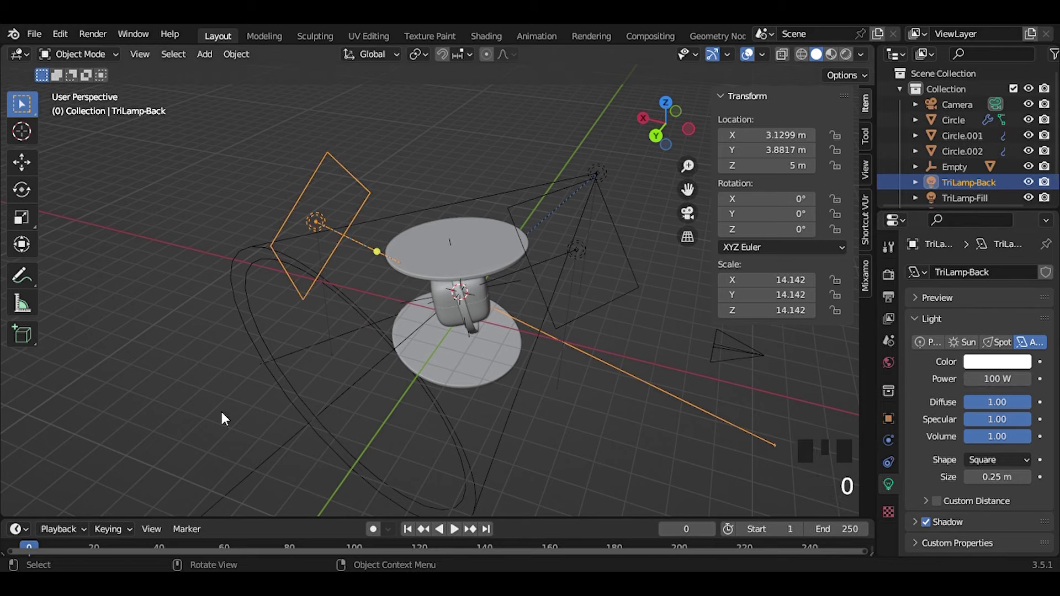
scroll("up", 3)
middle_click(487, 338)
left_click(640, 309)
- Scale the plane up, loop-cut it into strips, extrude them into planks and bevel their edges
key("shift+a")
key("s")
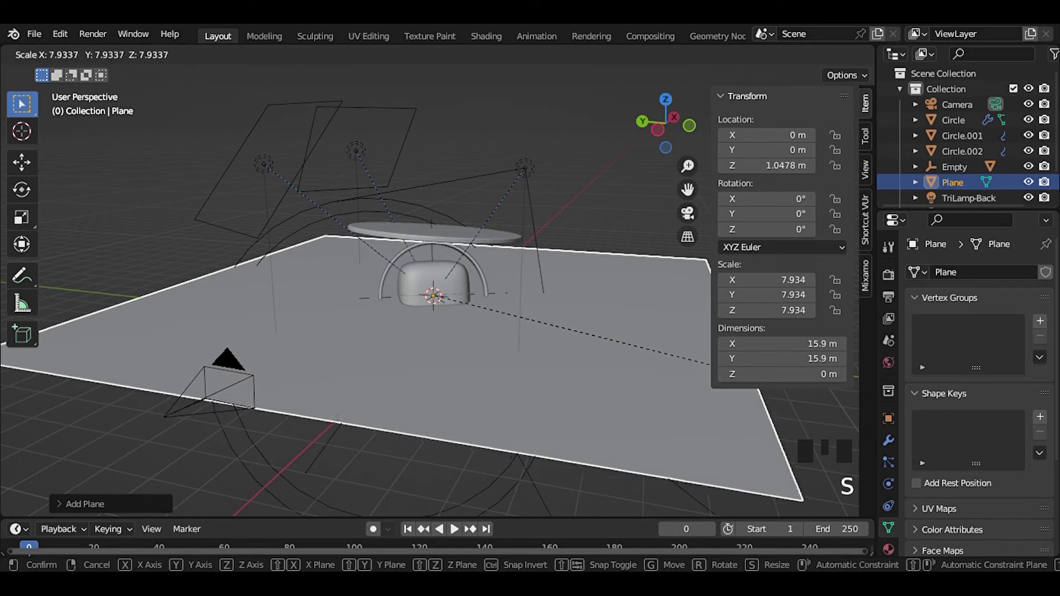
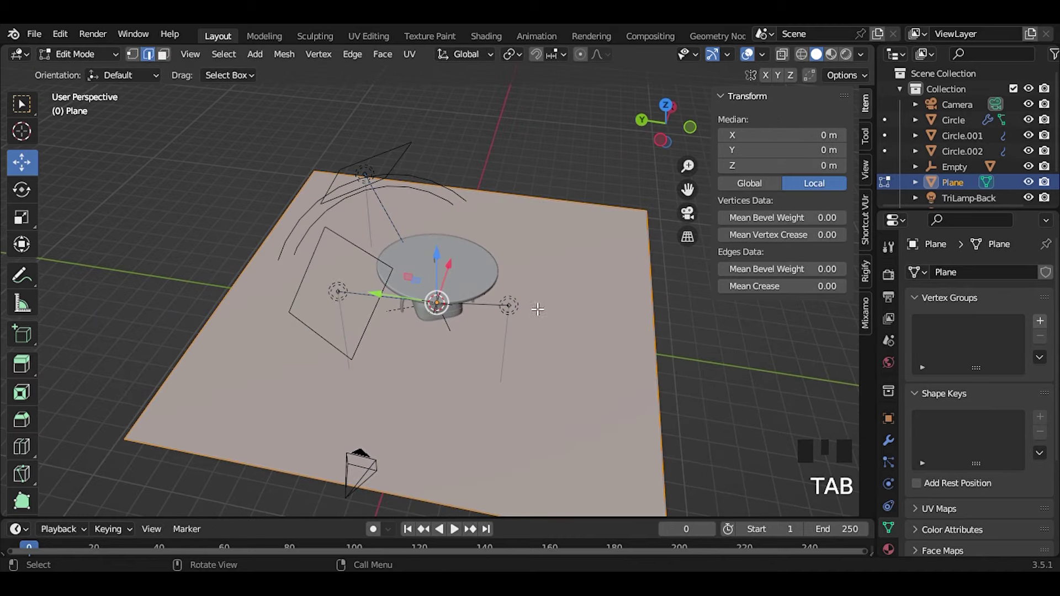
key("ctrl+r")
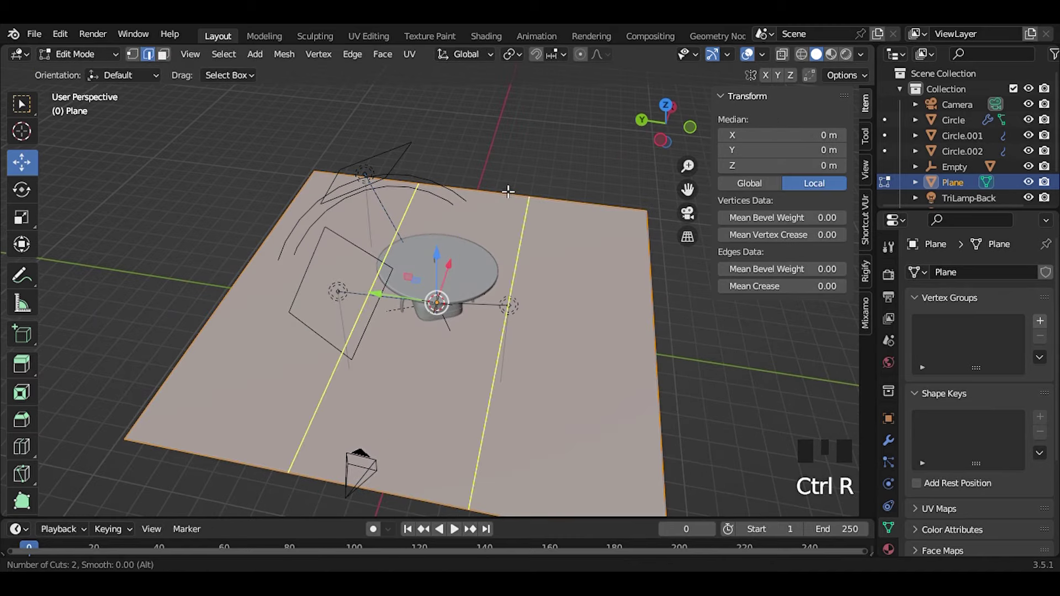
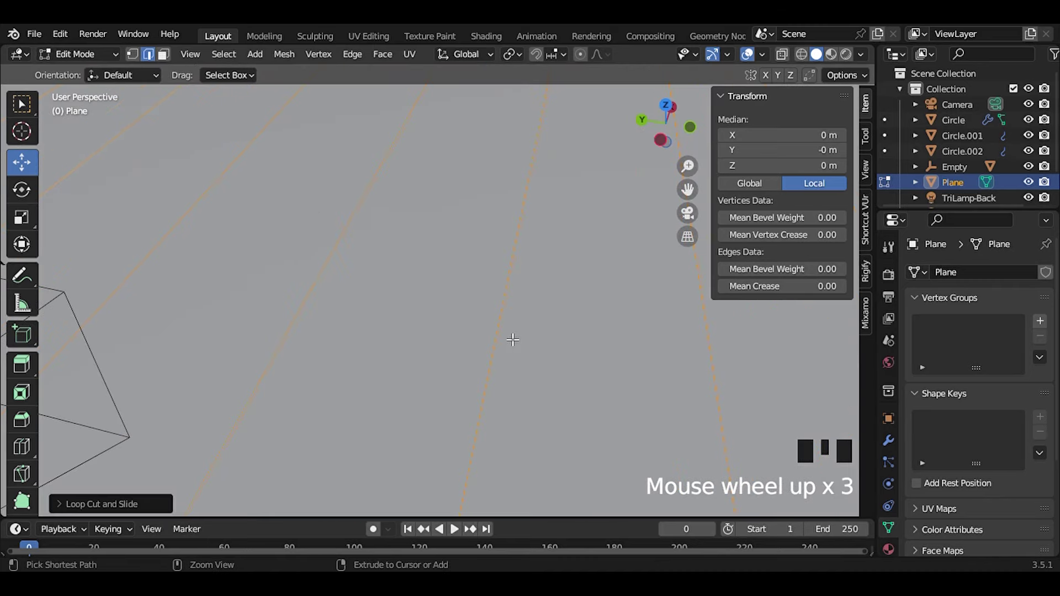
key("ctrl+b")
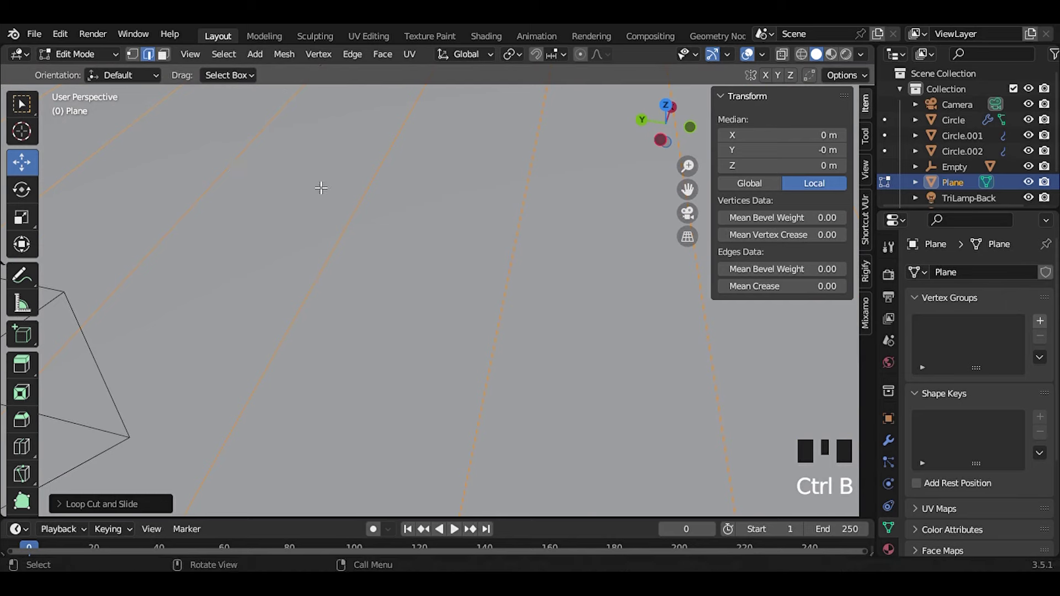
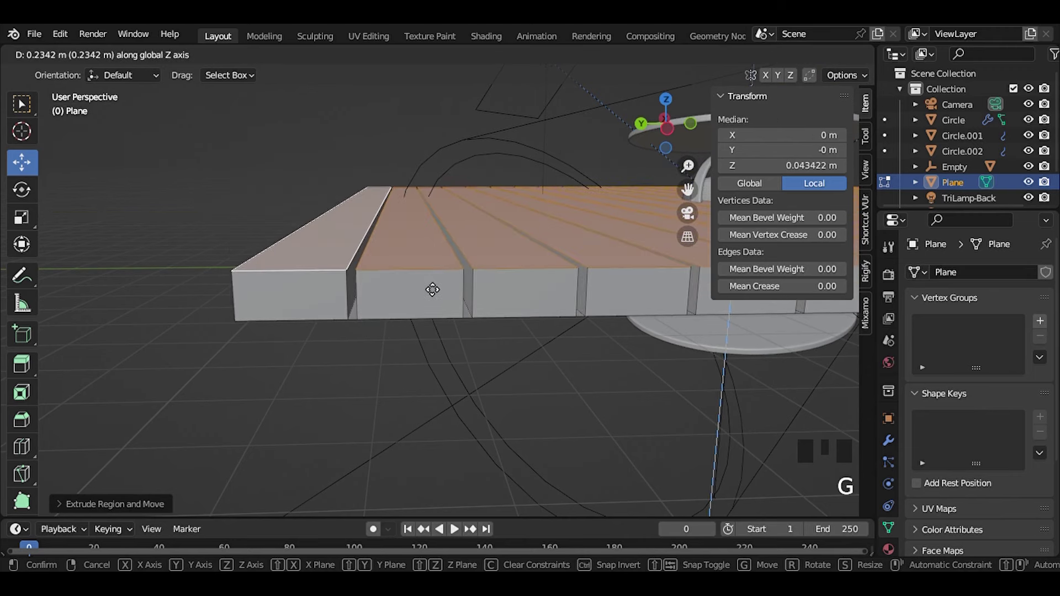
key("ctrl+b")
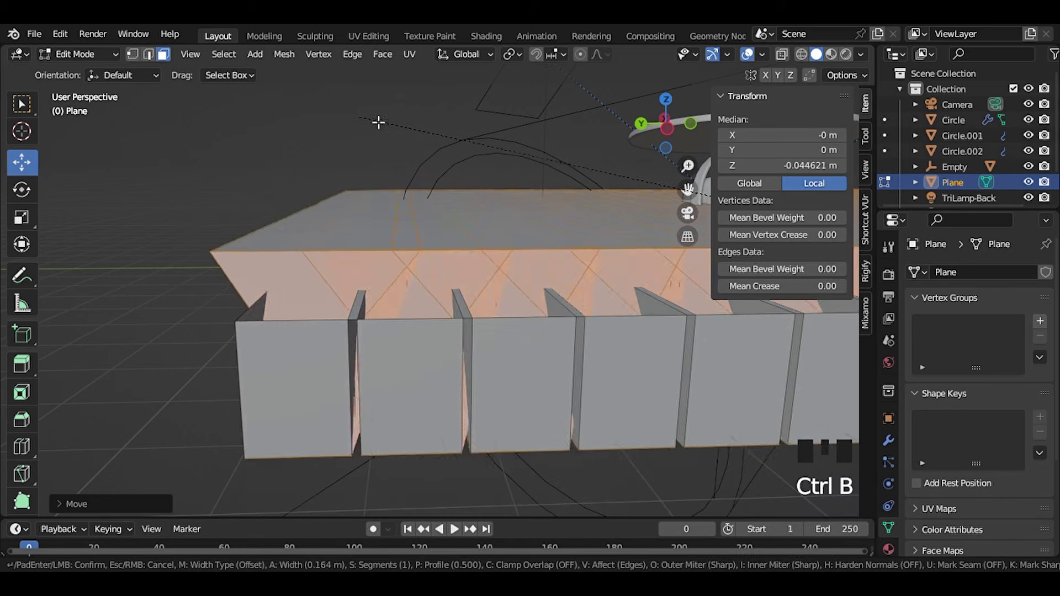
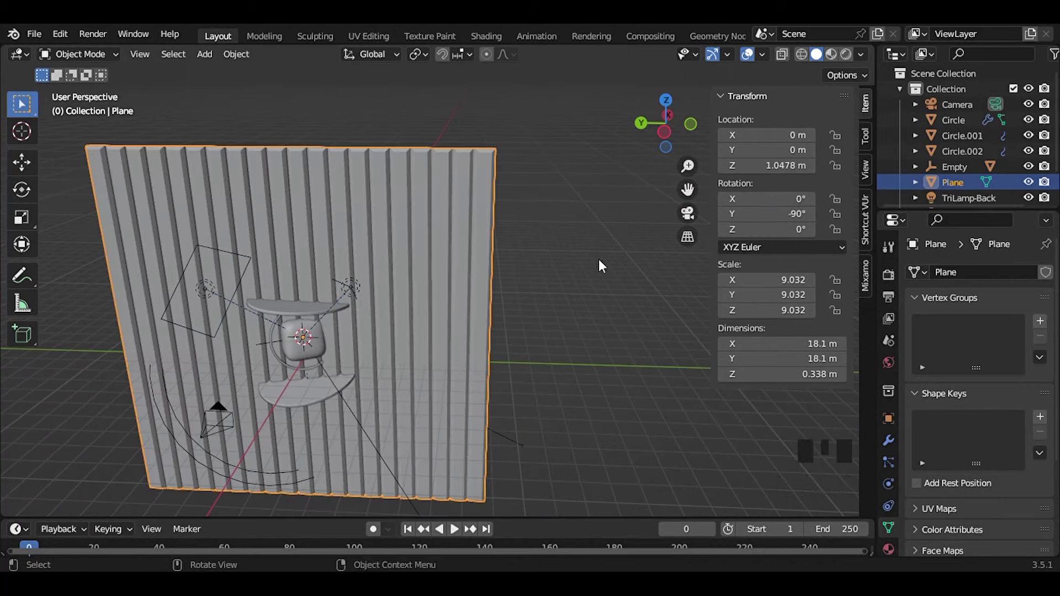
- Shrink the ribbed wall and move it behind the jar from a top-down view
key("s")
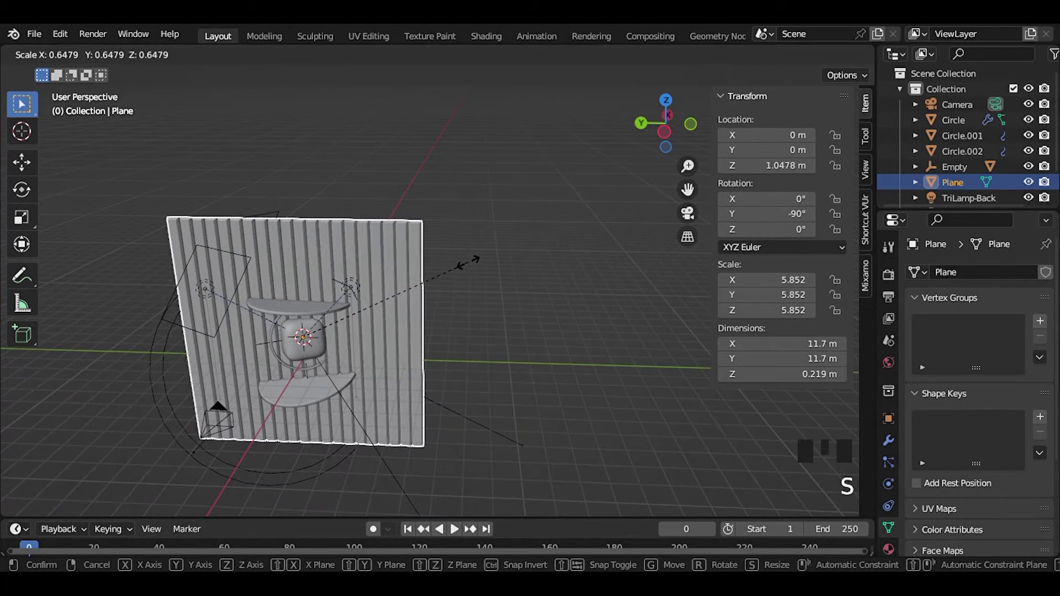
left_click(687, 219)
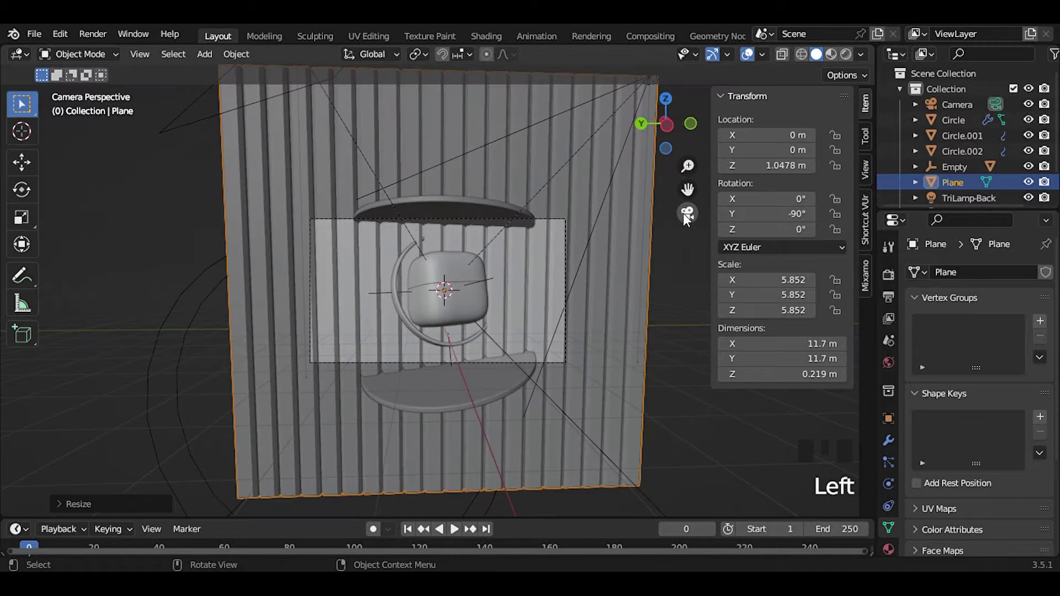
left_click_drag(588, 305, 545, 351)
middle_click(546, 352)
scroll("down", 3)
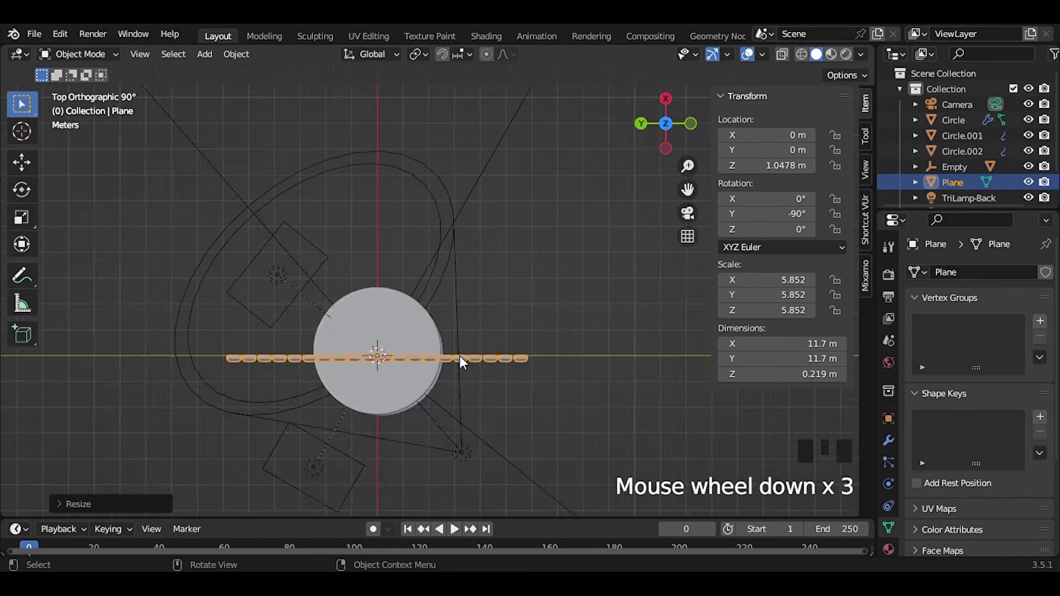
key("g")
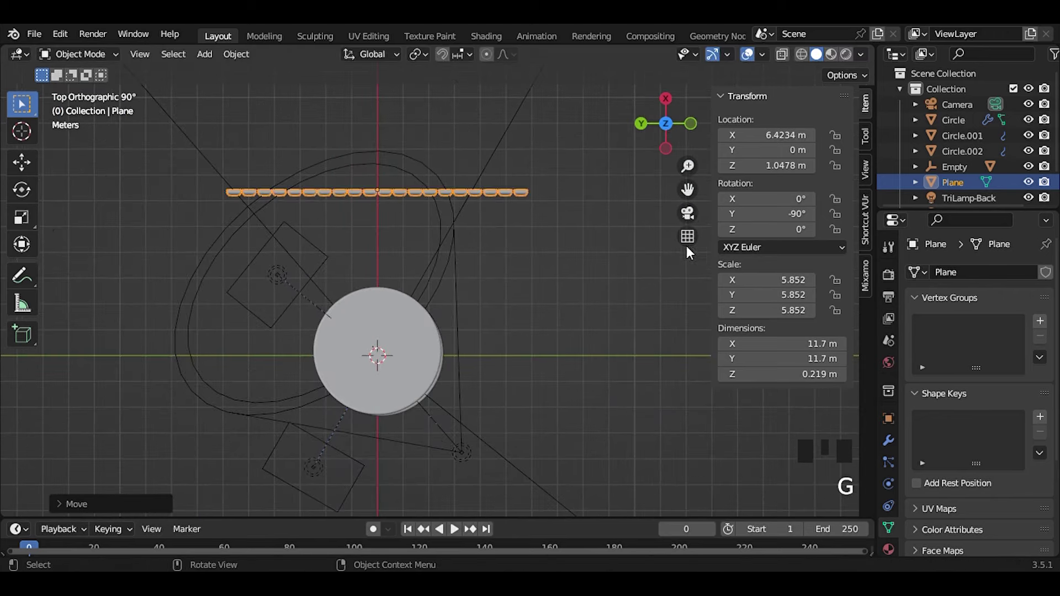
left_click(696, 220)
- Enlarge the wall to fill the camera frame and deselect the bottom plate
left_click(656, 274)
scroll("up", 3)
left_click(567, 264)
key("s")
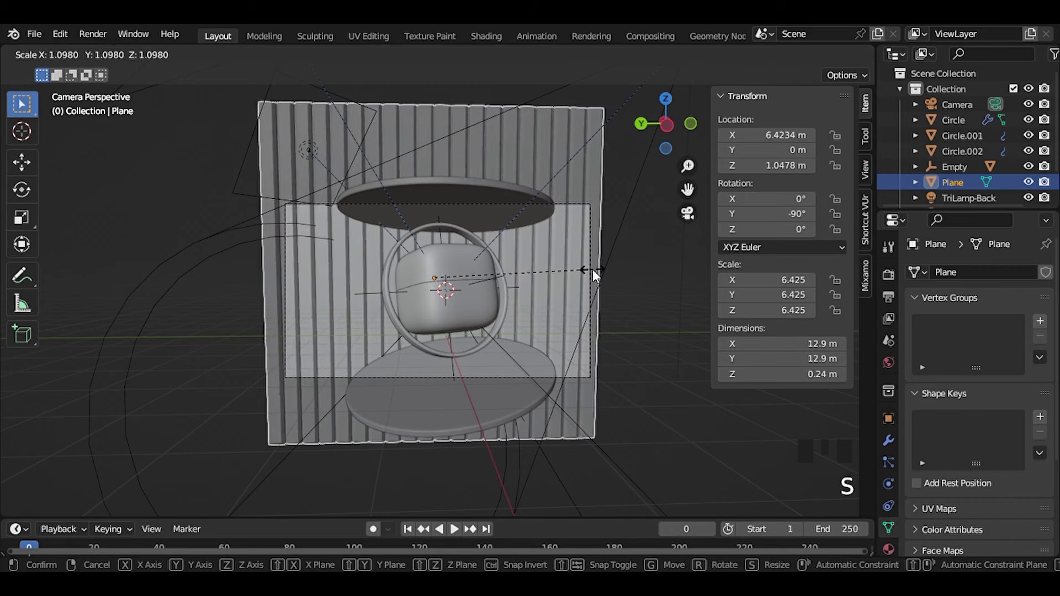
left_click(650, 319)
left_click(547, 271)
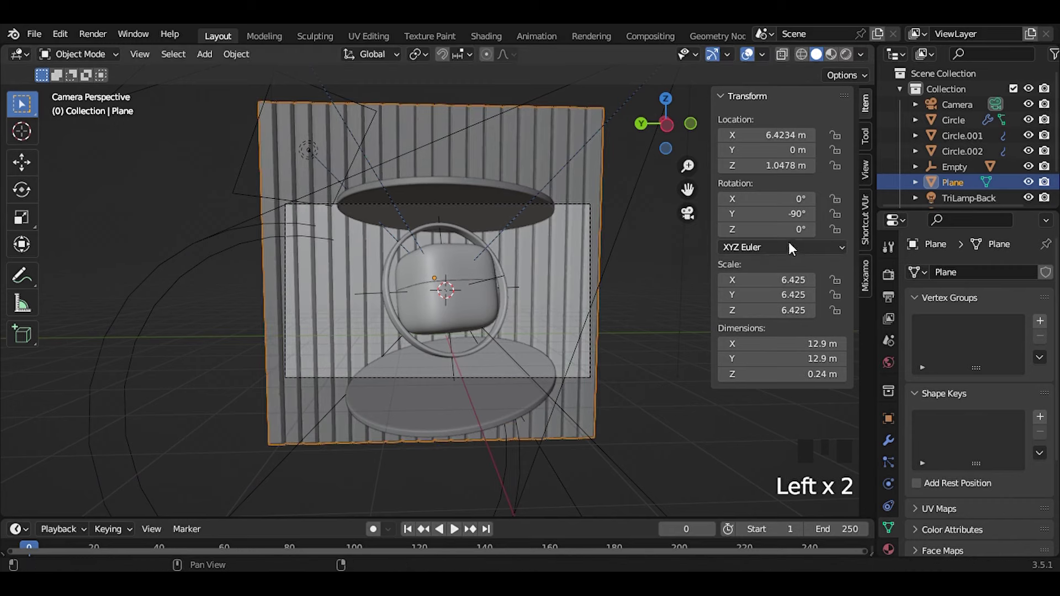
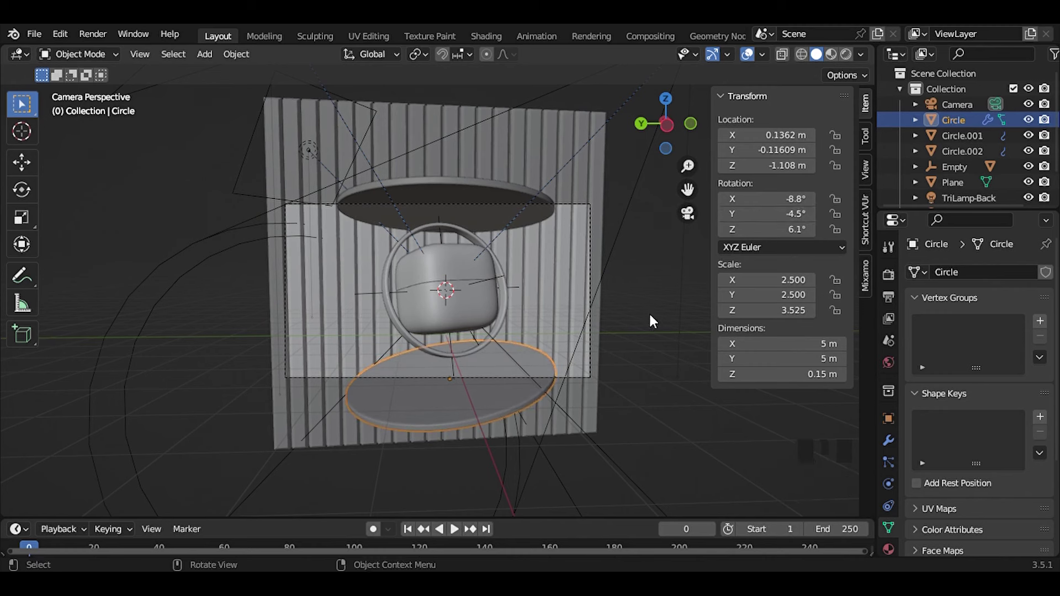
left_click(653, 294)
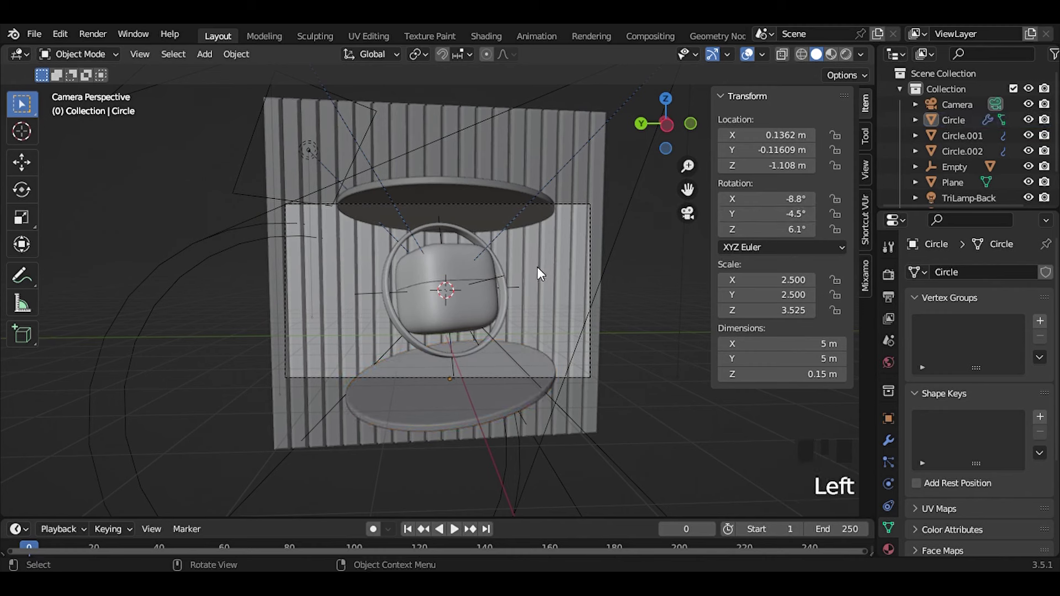
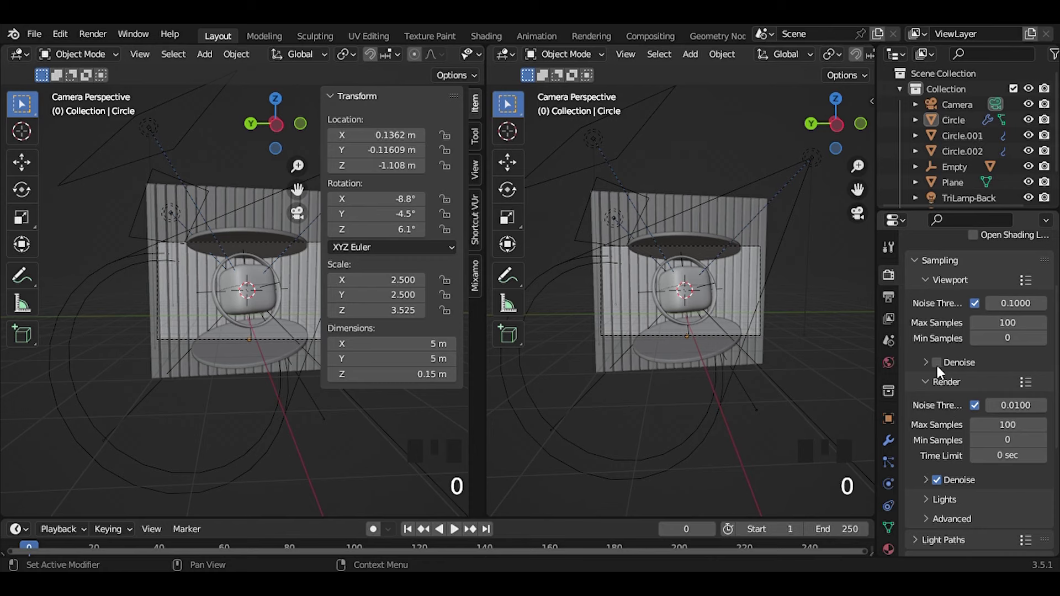
- Split off a second 3D view and switch it to Rendered shading
left_click(941, 369)
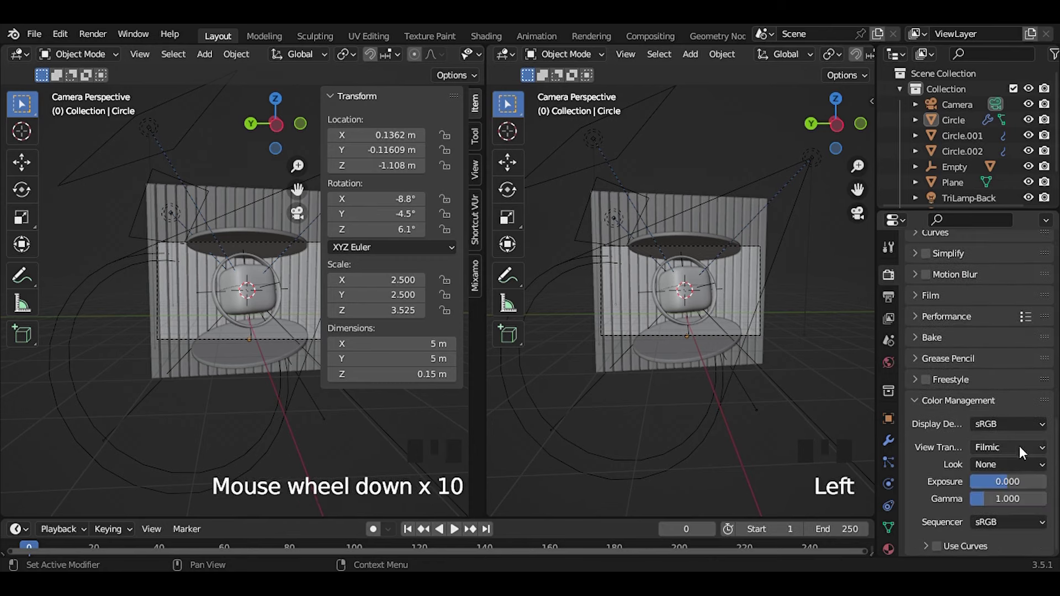
left_click_drag(972, 333, 775, 243)
key("z")
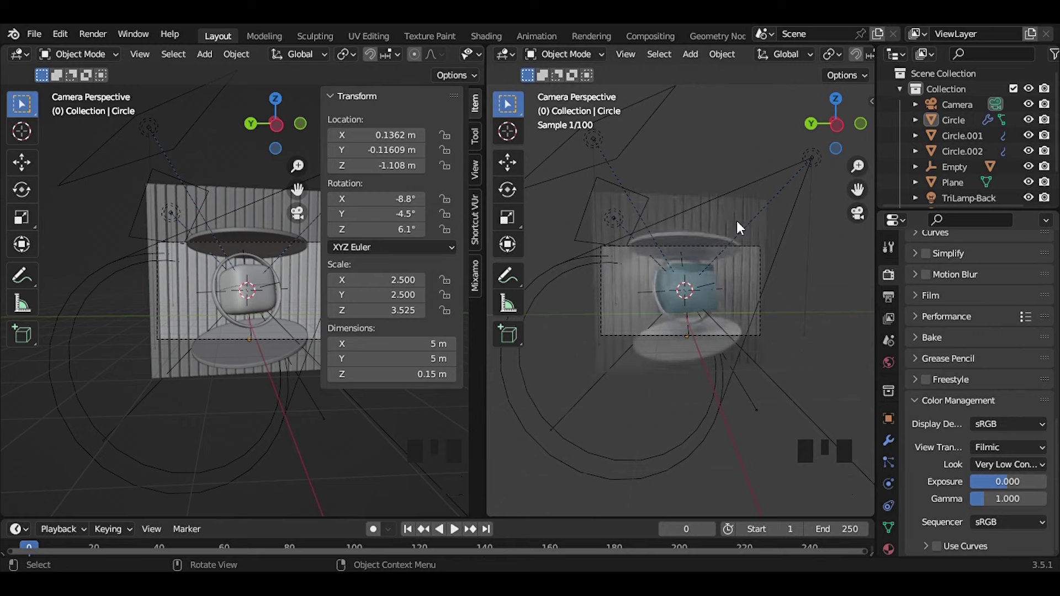
scroll("up", 3)
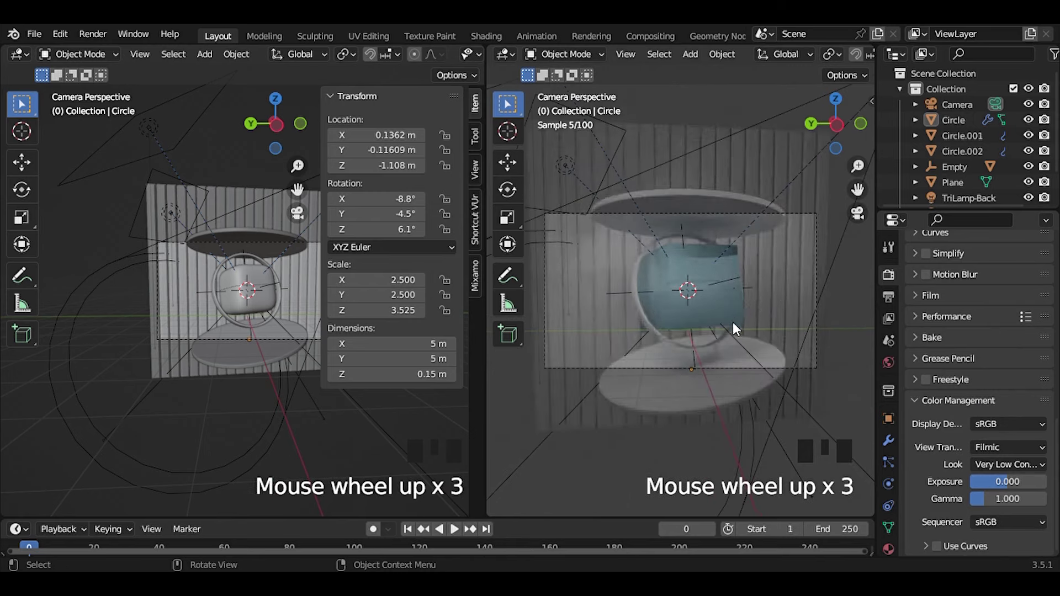
- Select the jar body and adjust its modifier settings while the preview renders
left_click(771, 334)
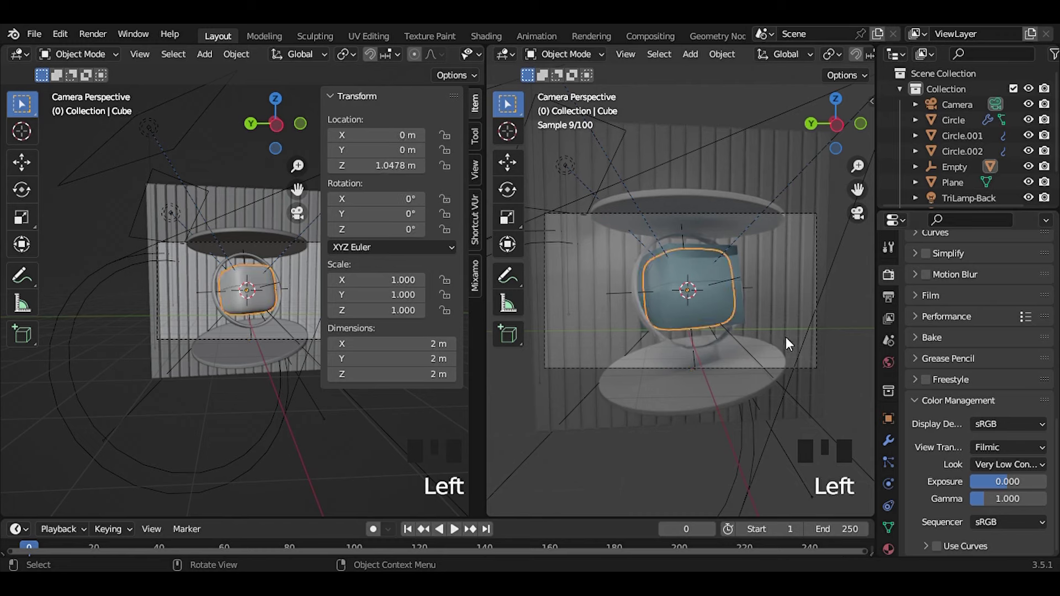
left_click(741, 268)
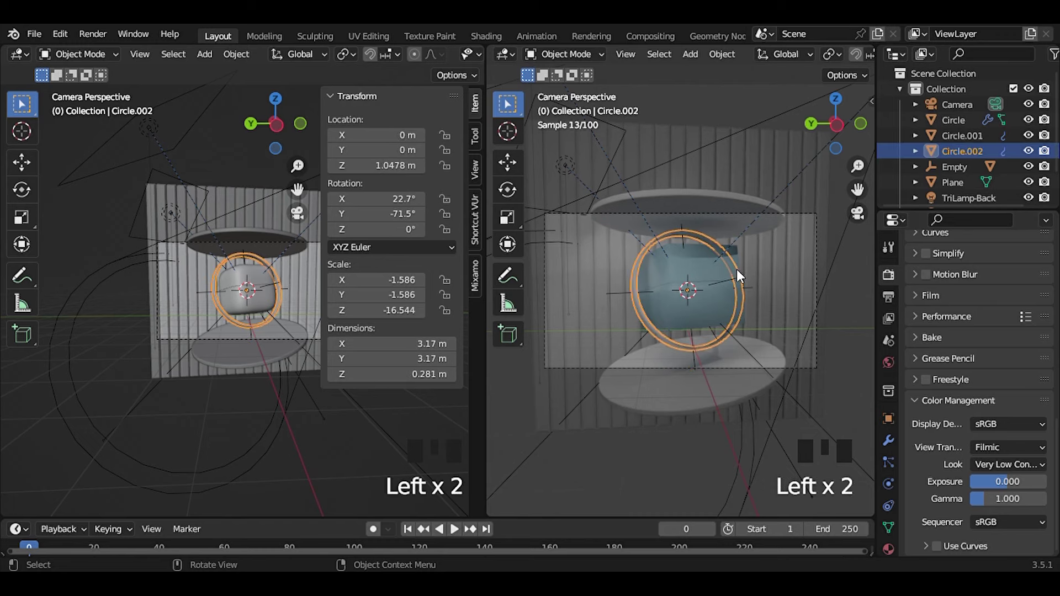
scroll("up", 3)
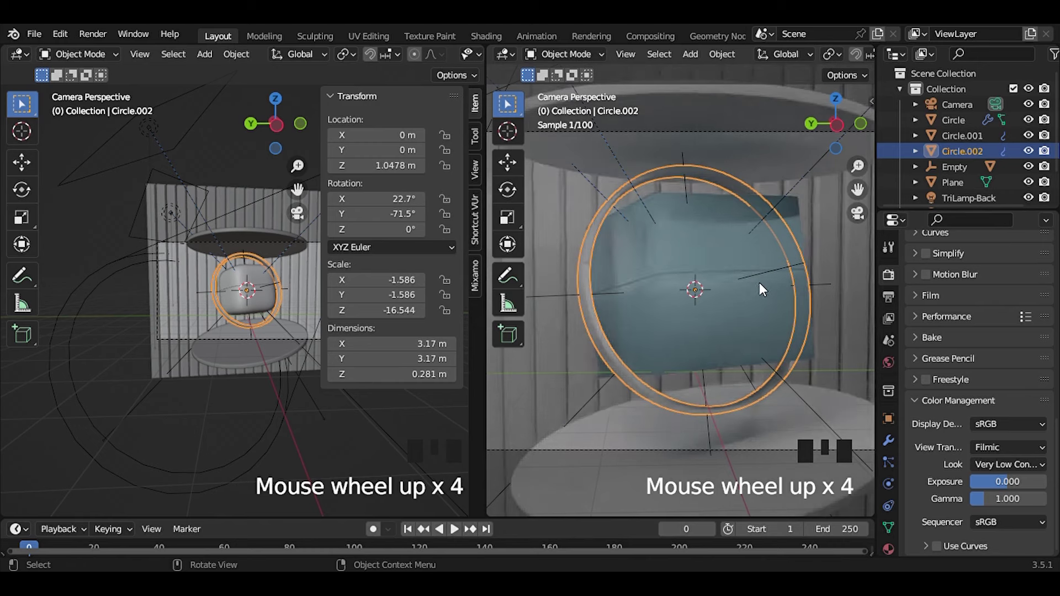
left_click(722, 234)
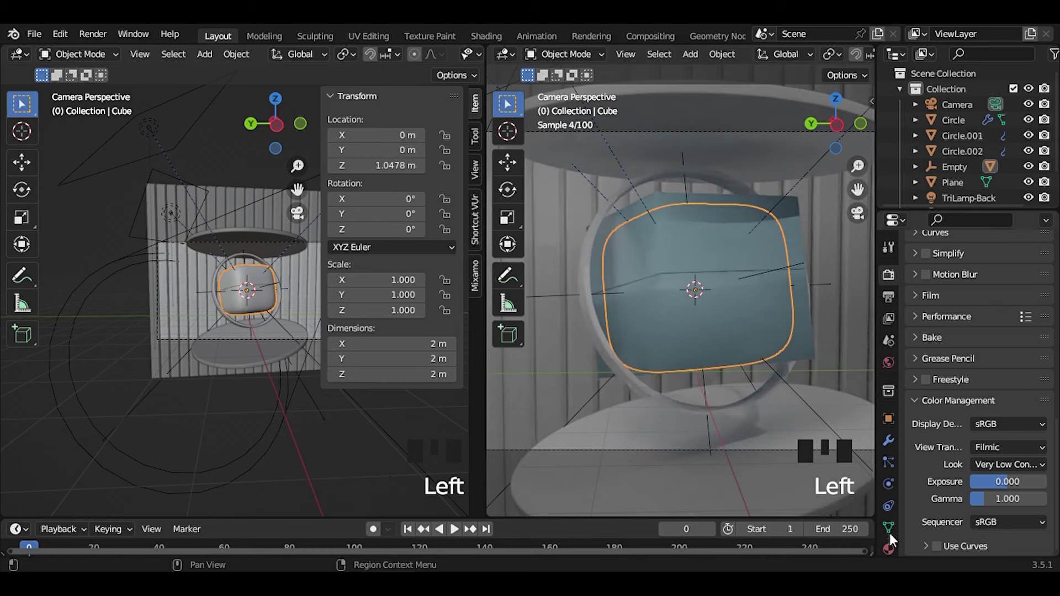
left_click(894, 448)
left_click_drag(890, 452, 998, 482)
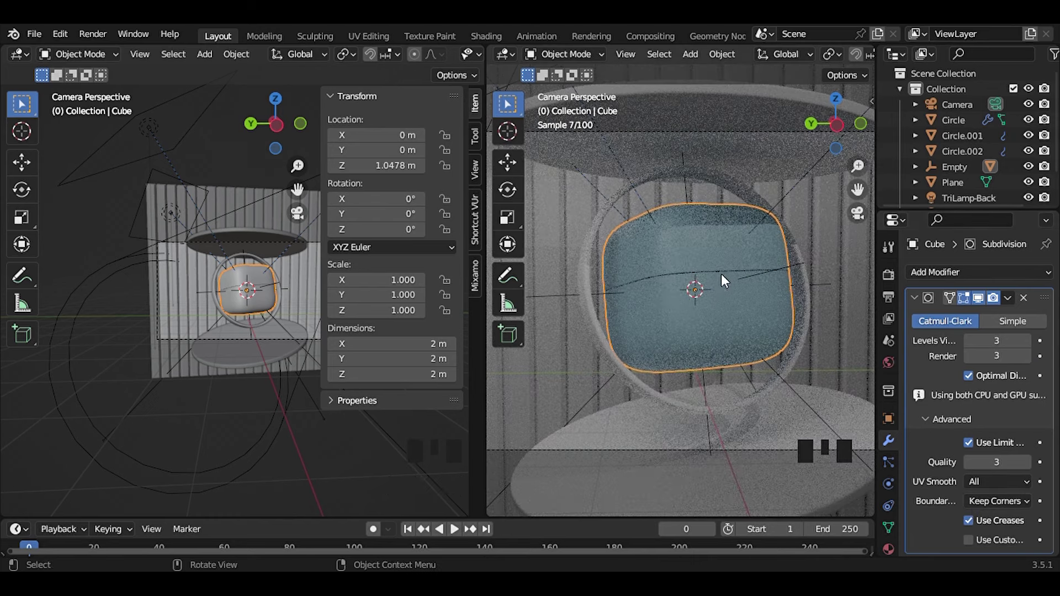
- Orbit the rendered view around the jar and show its transform sidebar
left_click_drag(660, 289, 623, 316)
scroll("up", 3)
left_click_drag(597, 311, 791, 293)
key("n")
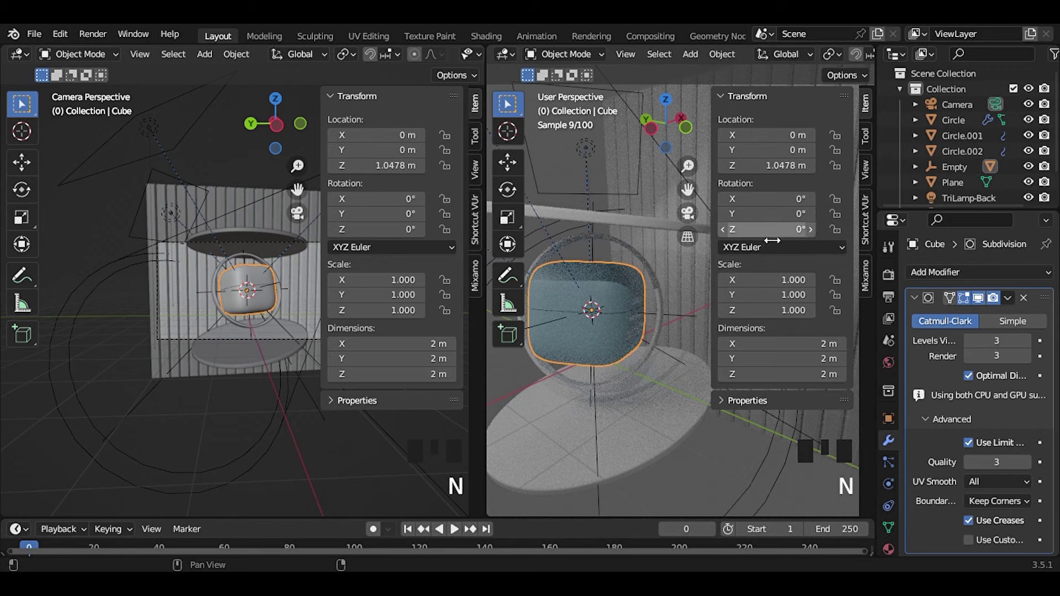
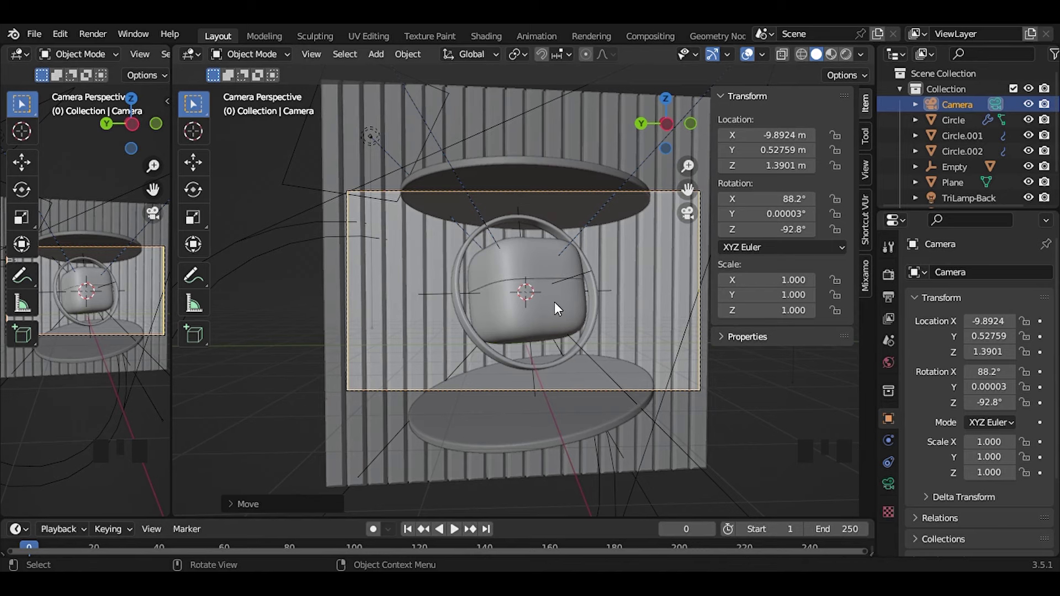
- Select the jar body and switch the main camera view to Rendered shading
left_click(562, 305)
key("z")
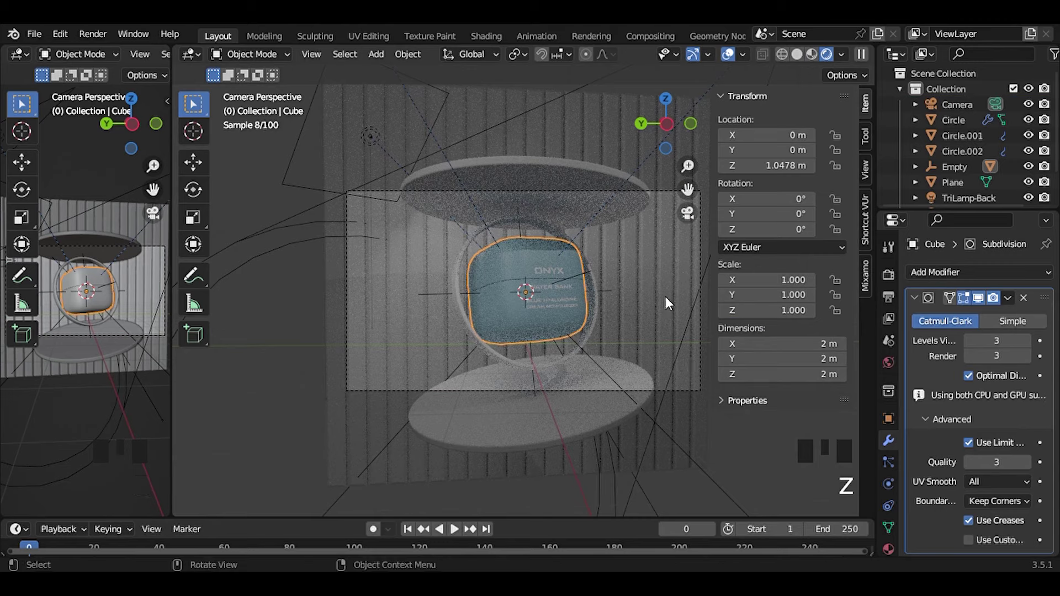
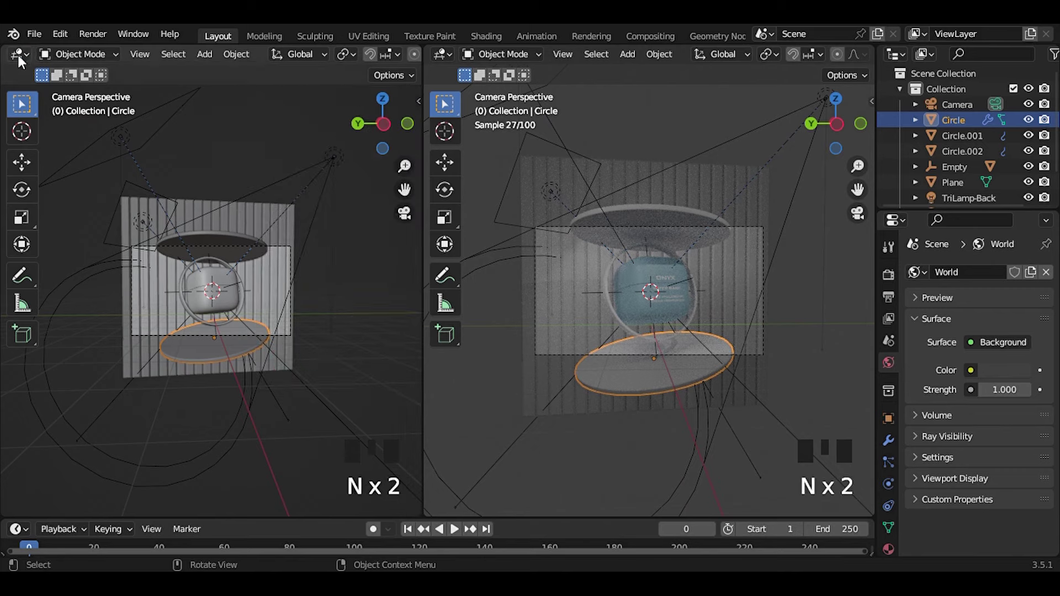
- Switch the left area to the Shader Editor and delete the lower plate's Principled BSDF
left_click_drag(87, 265, 190, 195)
key("n")
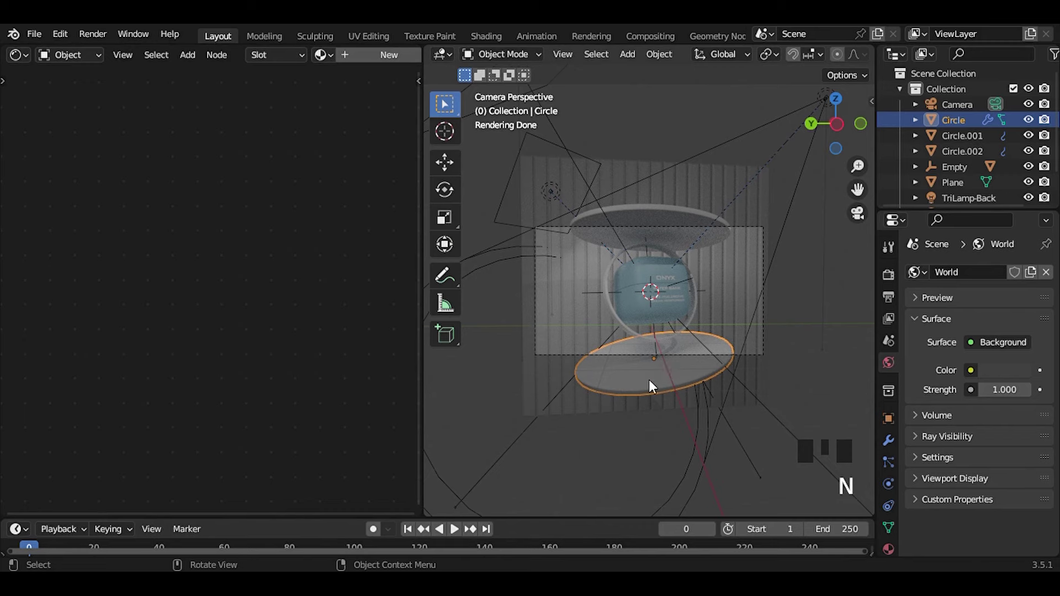
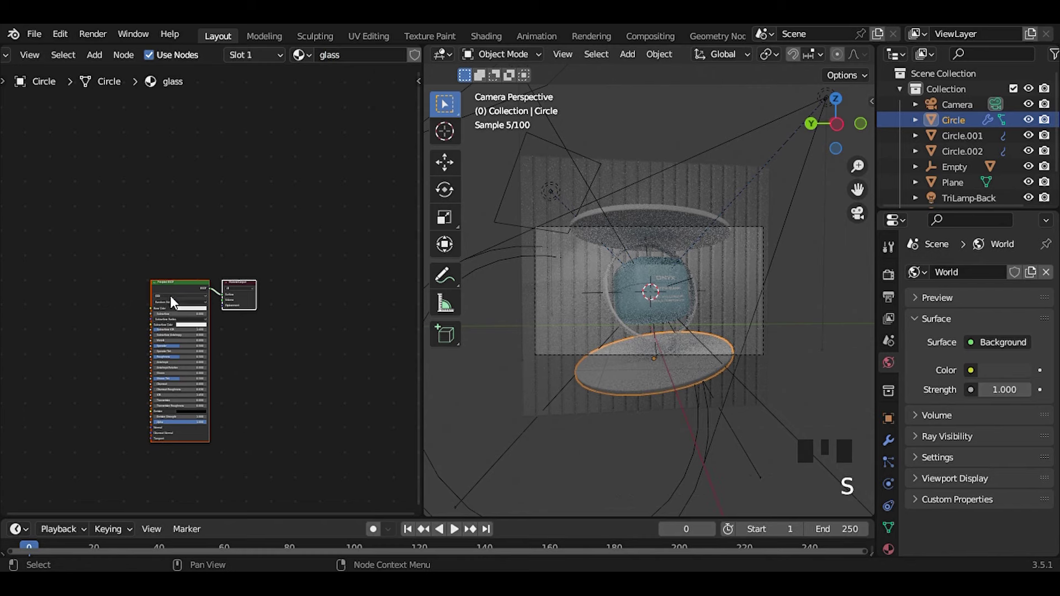
left_click(182, 293)
key("Delete")
- Add a Glass BSDF, connect it to the material output, then select the upper plate
scroll("up", 3)
key("shift+a")
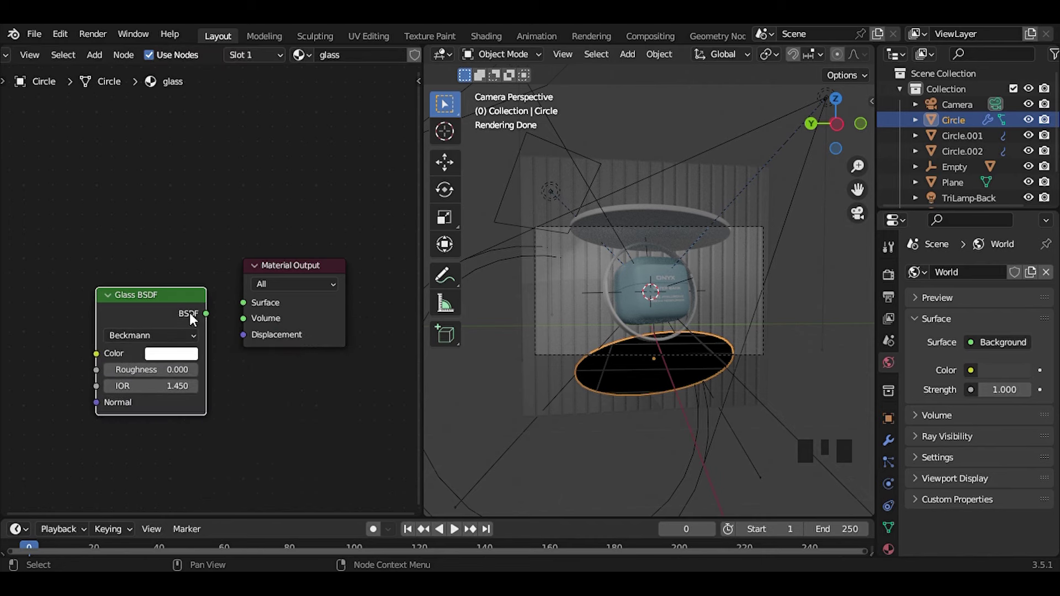
left_click(256, 315)
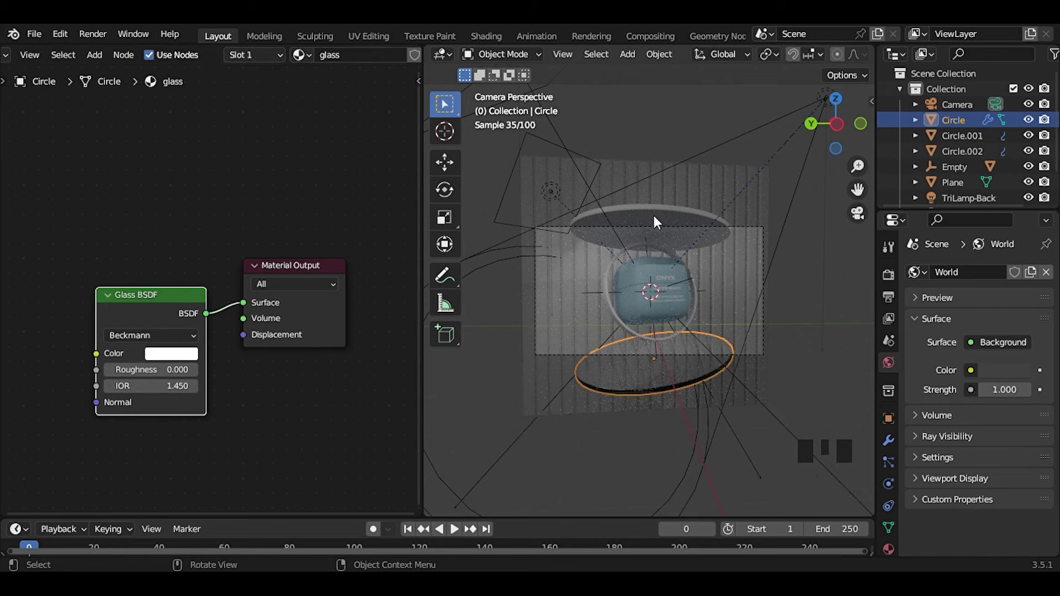
left_click(658, 219)
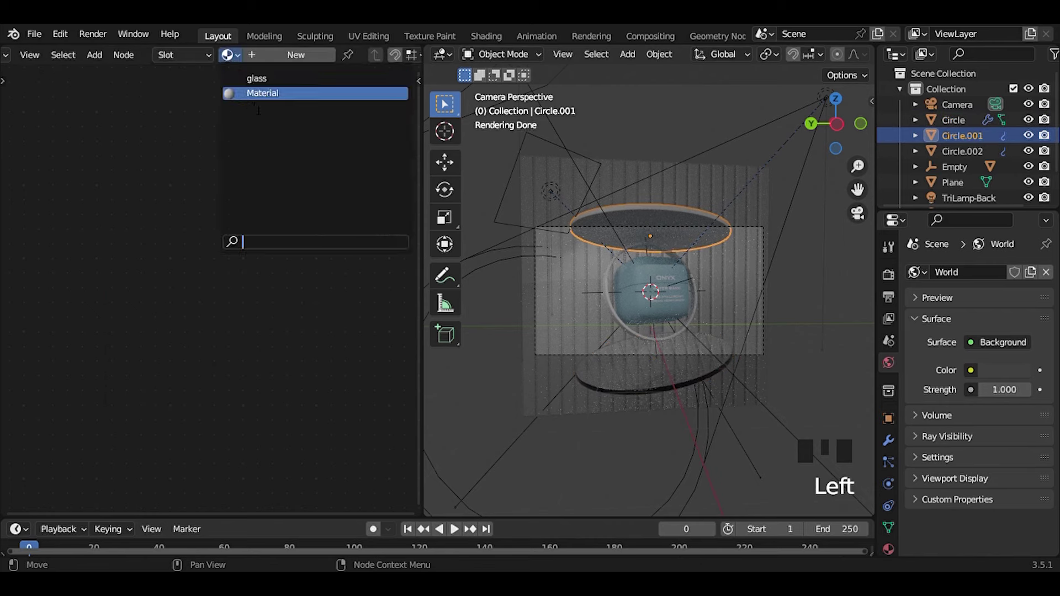
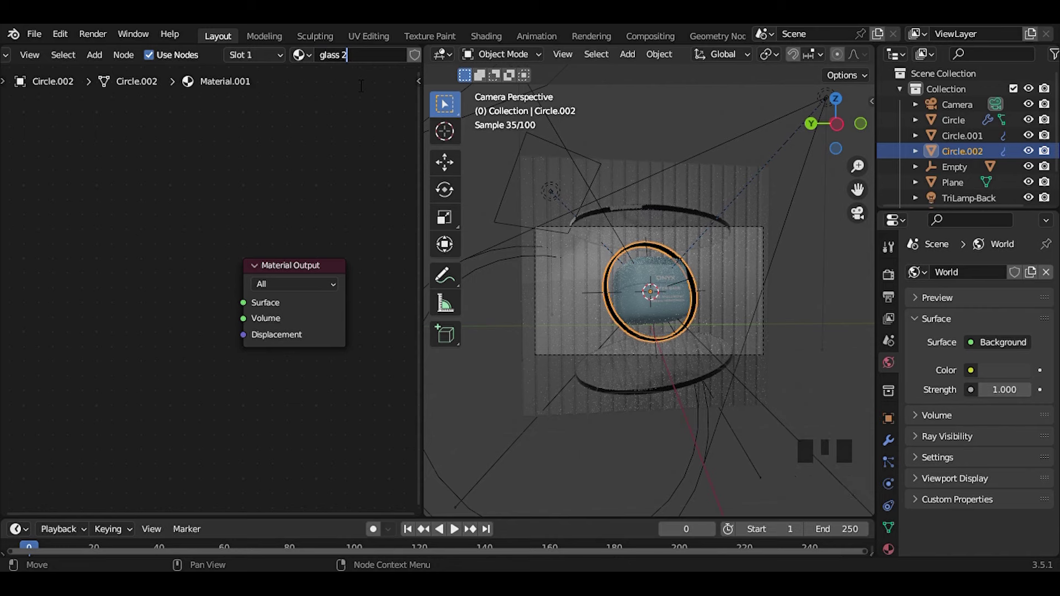
- Create the glass 2 material on the ring with a Glass BSDF linked to Surface
key("shift+a")
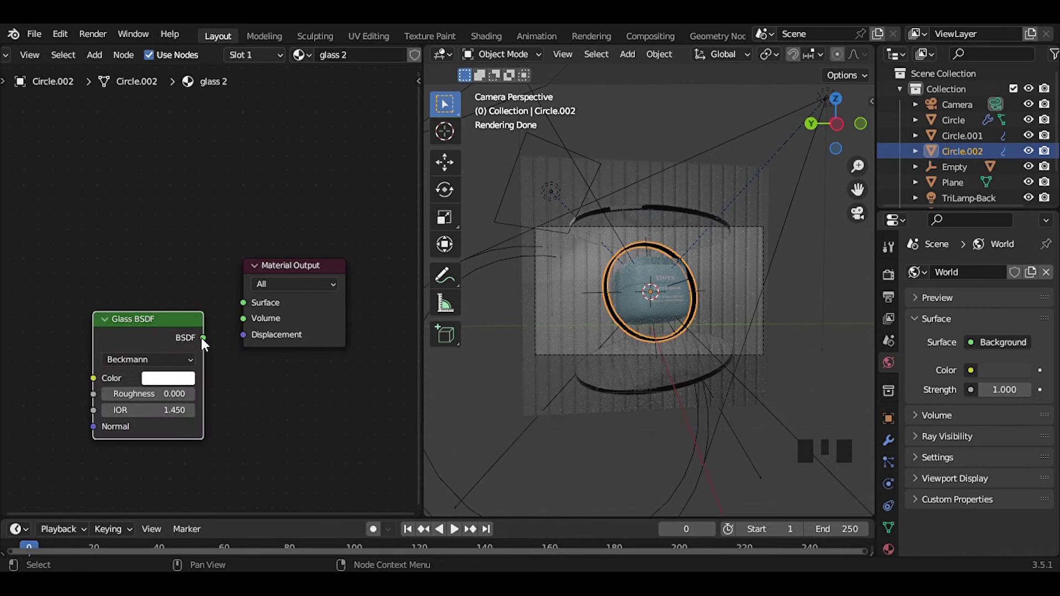
left_click(247, 303)
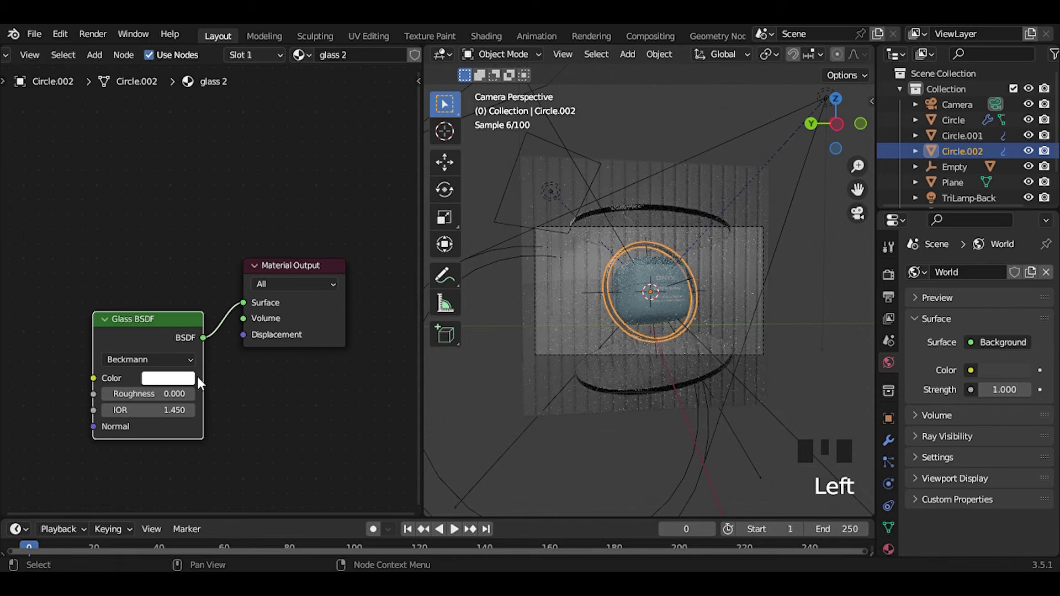
left_click(200, 385)
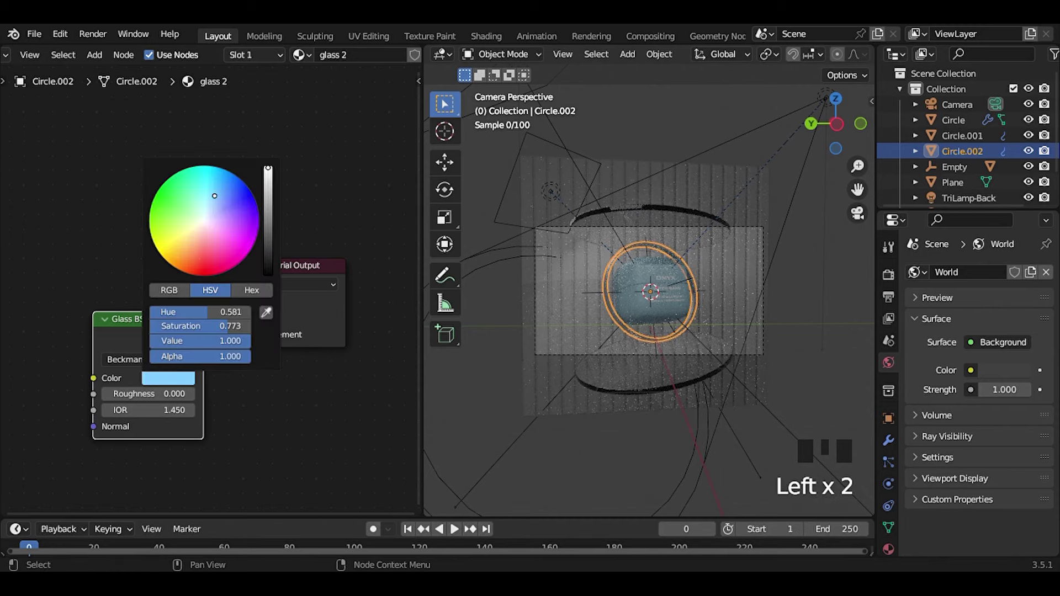
- Tint the ring's glass a stronger cyan blue, then select the ribbed backdrop
scroll("up", 3)
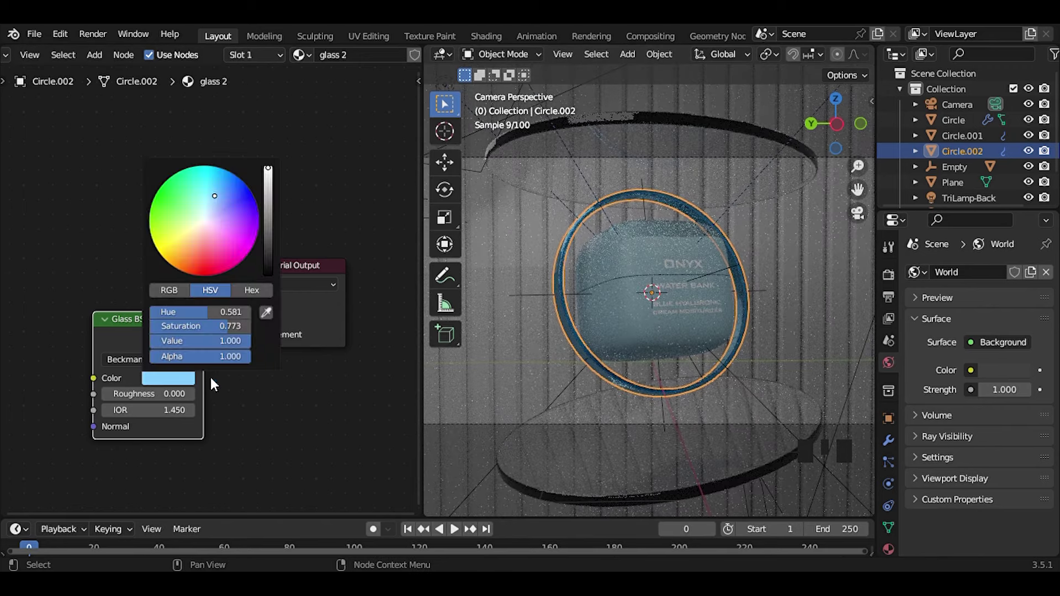
left_click(254, 256)
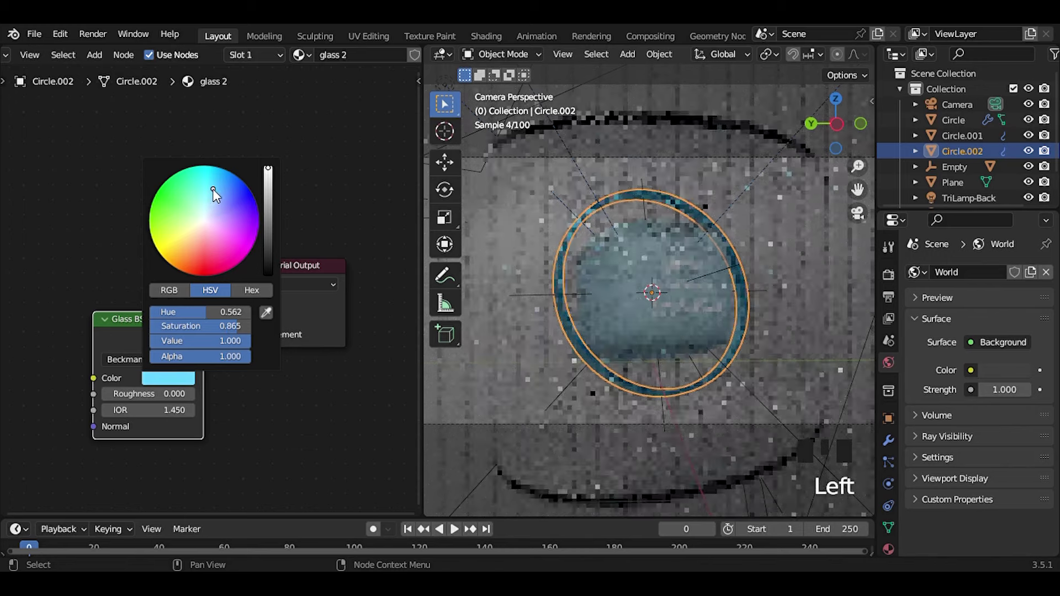
scroll("down", 3)
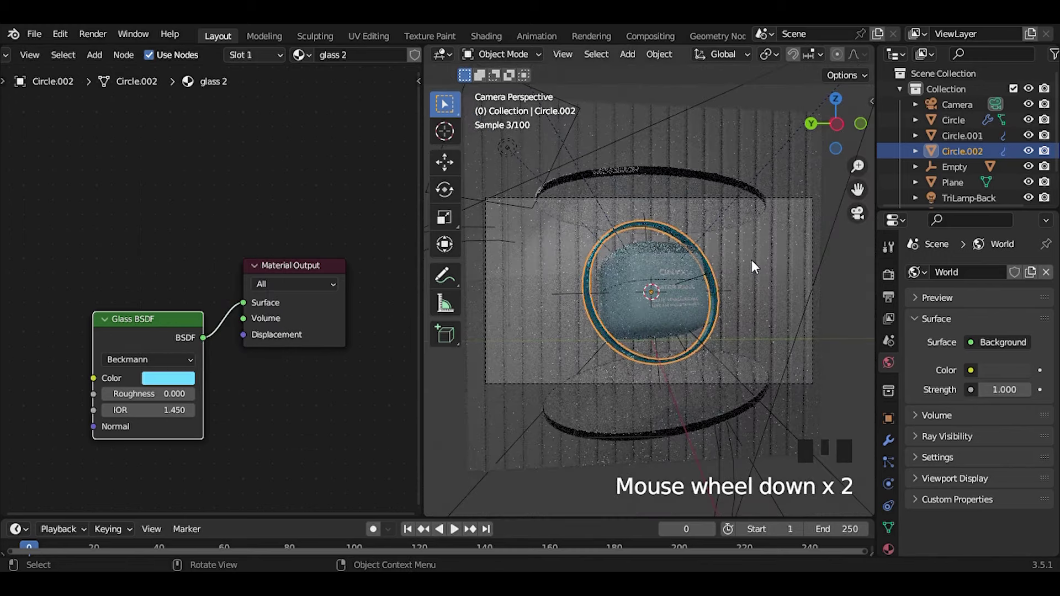
left_click(755, 265)
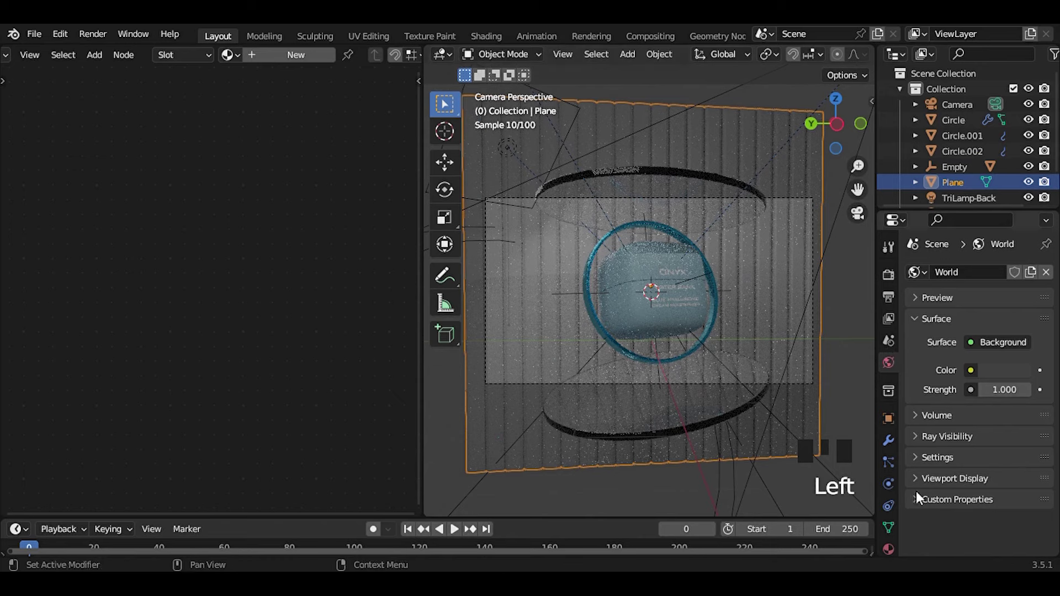
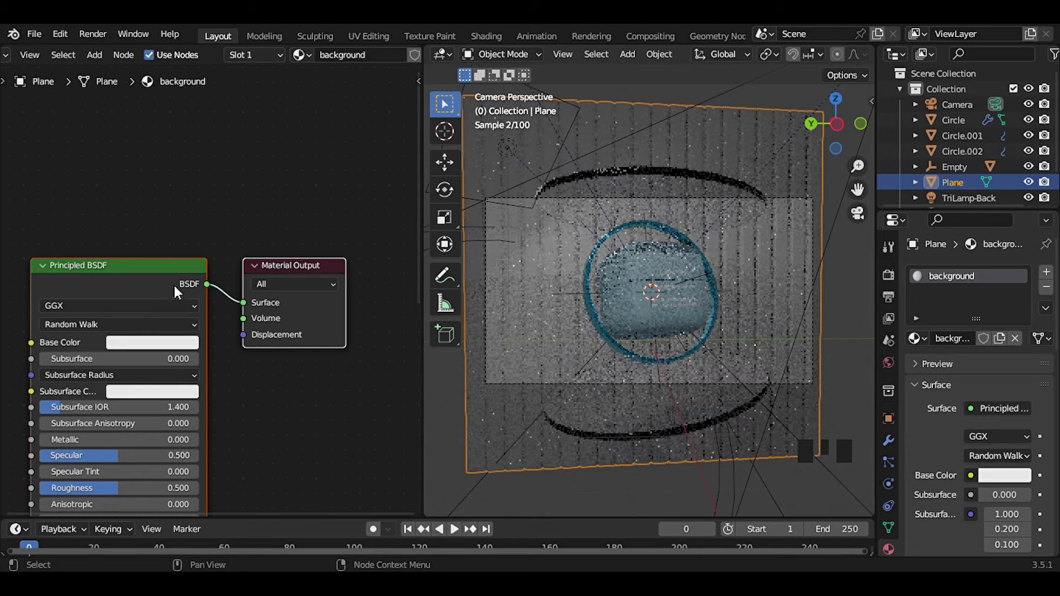
- Set the backdrop's Principled BSDF Base Color to blue, then reselect the glass ring
left_click_drag(221, 325, 242, 330)
left_click(243, 330)
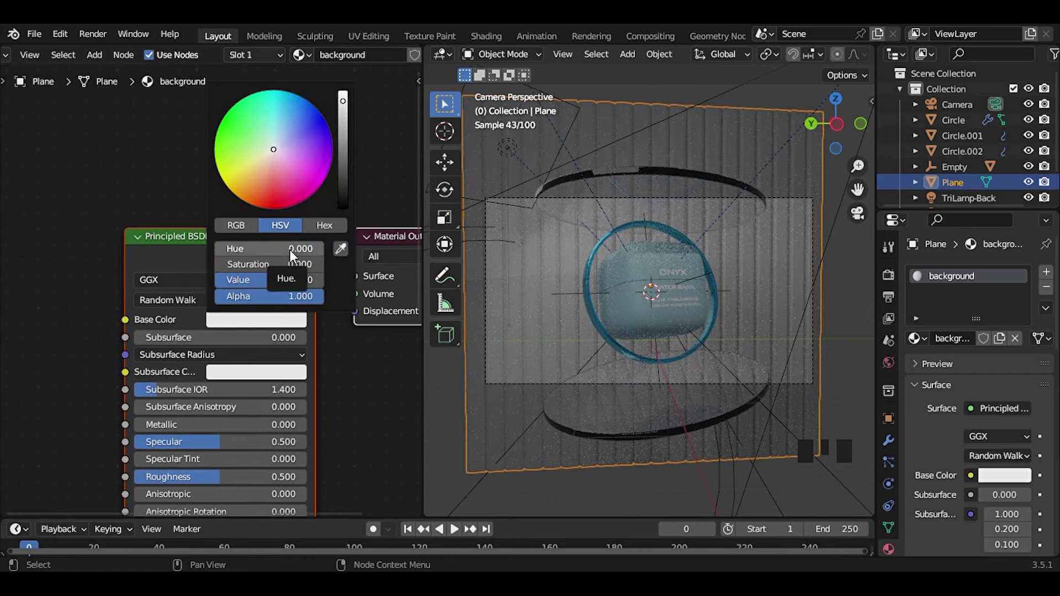
left_click(295, 253)
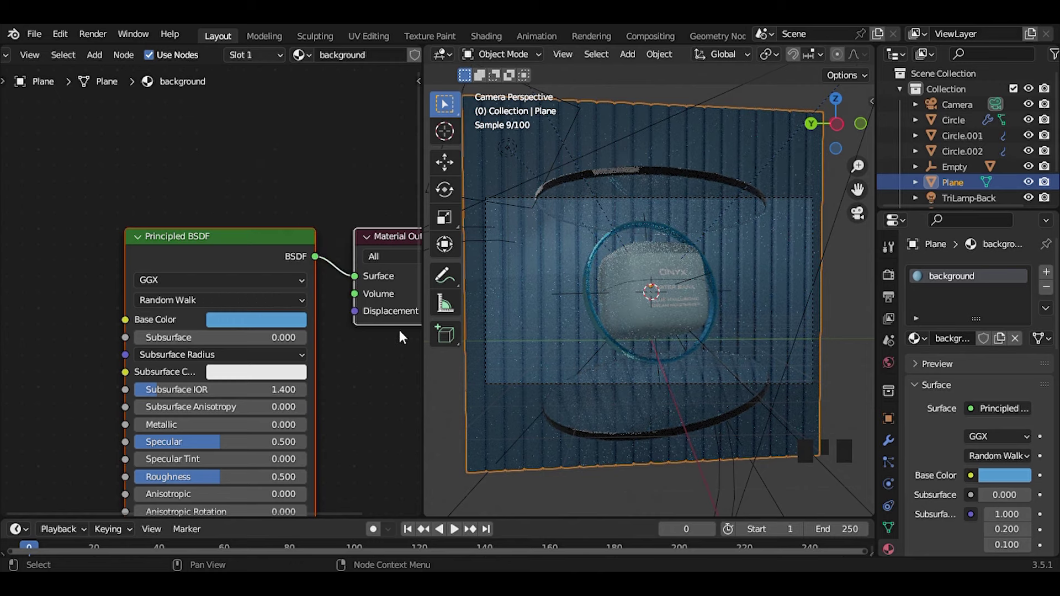
left_click(592, 264)
left_click(365, 334)
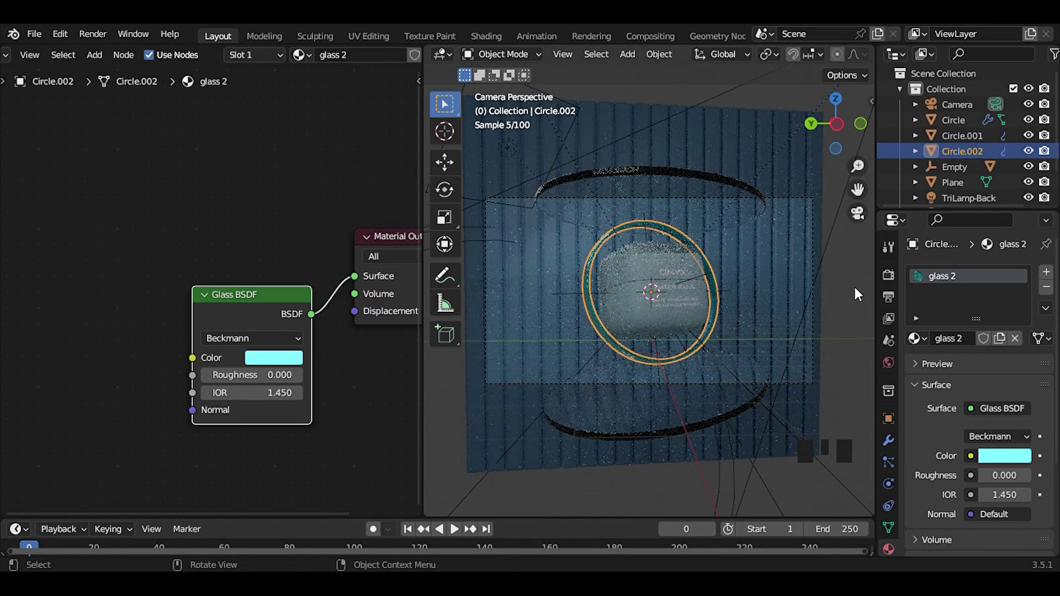
- Set the world colour to an Environment Texture HDRI image and adjust its Strength
left_click(862, 303)
left_click(914, 379)
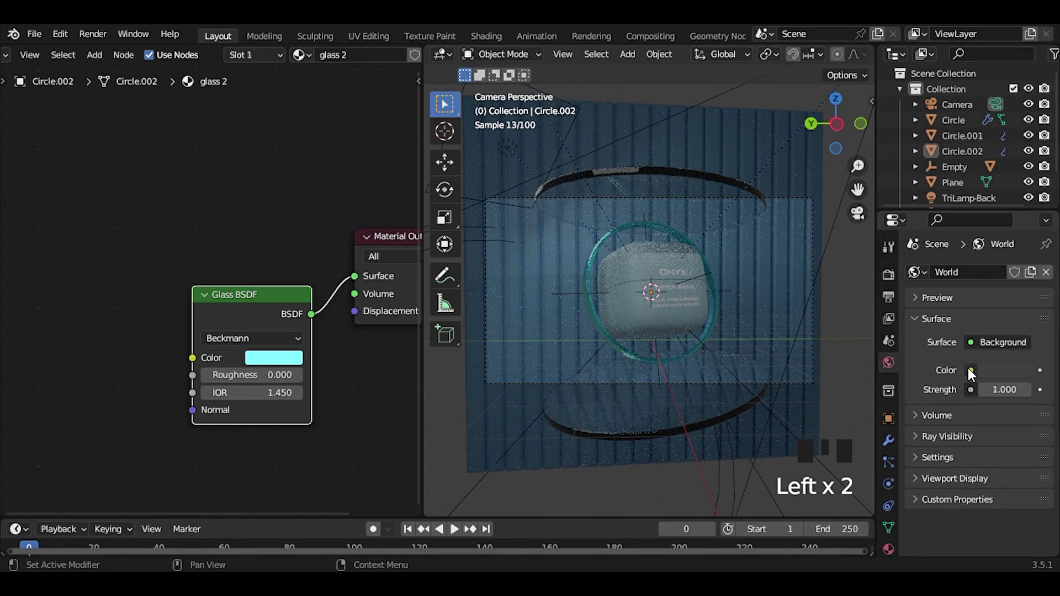
left_click_drag(883, 177, 78, 73)
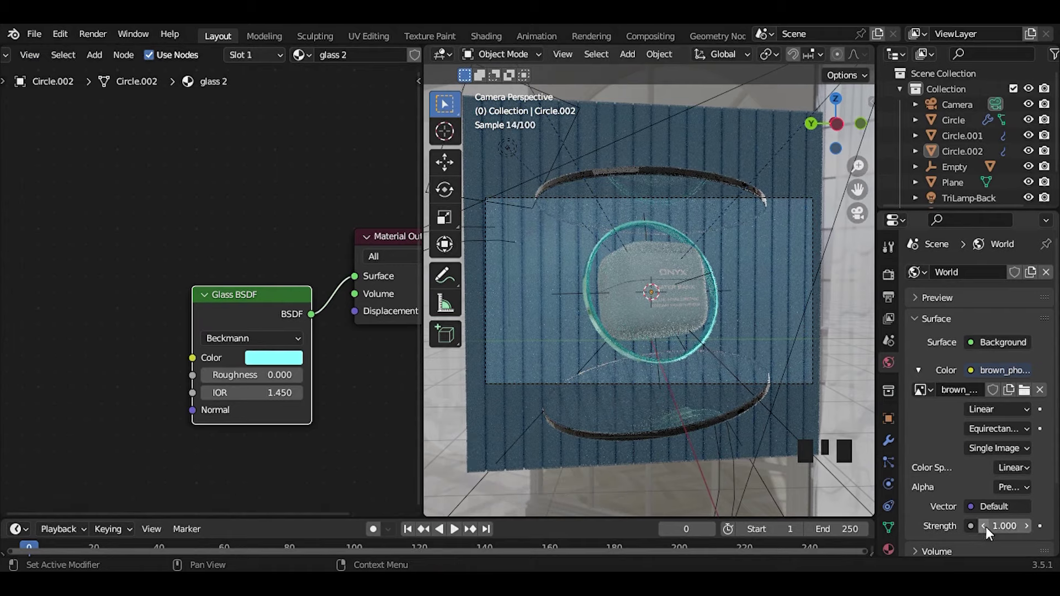
left_click_drag(987, 531, 795, 328)
- Orbit the camera view to check the HDRI lighting and switch to the render settings
middle_click(799, 320)
scroll("down", 3)
left_click_drag(751, 329, 586, 272)
left_click_drag(585, 272, 858, 220)
left_click(859, 220)
left_click(897, 283)
left_click(941, 464)
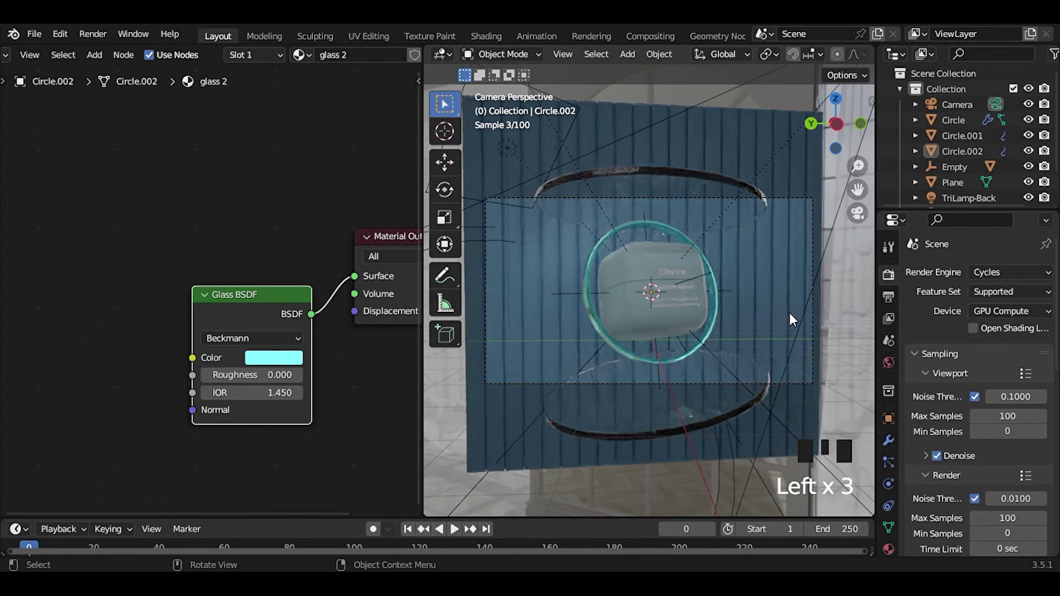
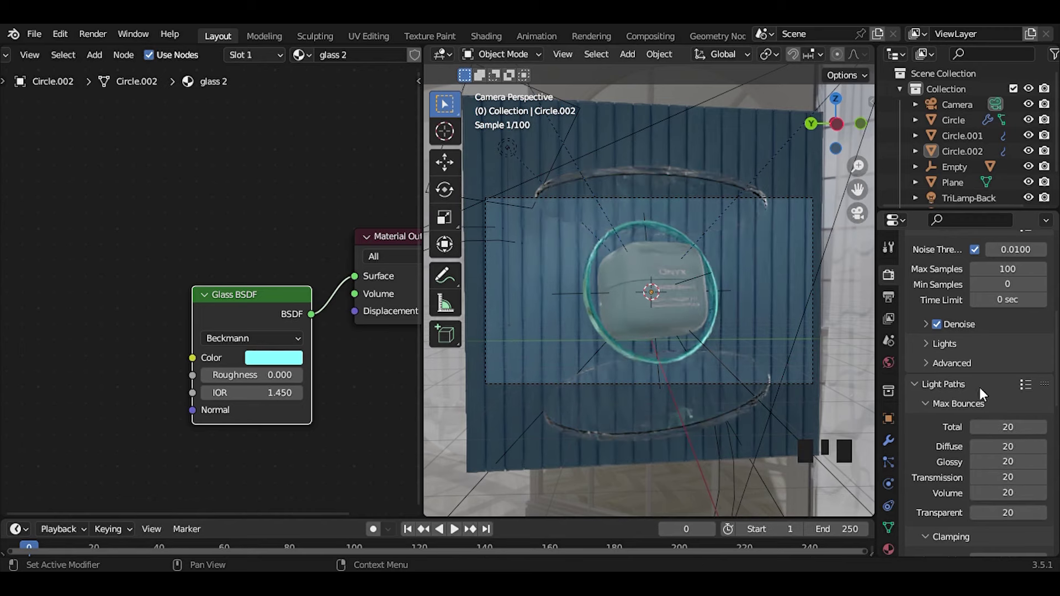
- Set the Color Management Look to a high-contrast option in Render Properties
scroll("down", 3)
scroll("down", 3)
scroll("down", 3)
scroll("down", 3)
scroll("down", 3)
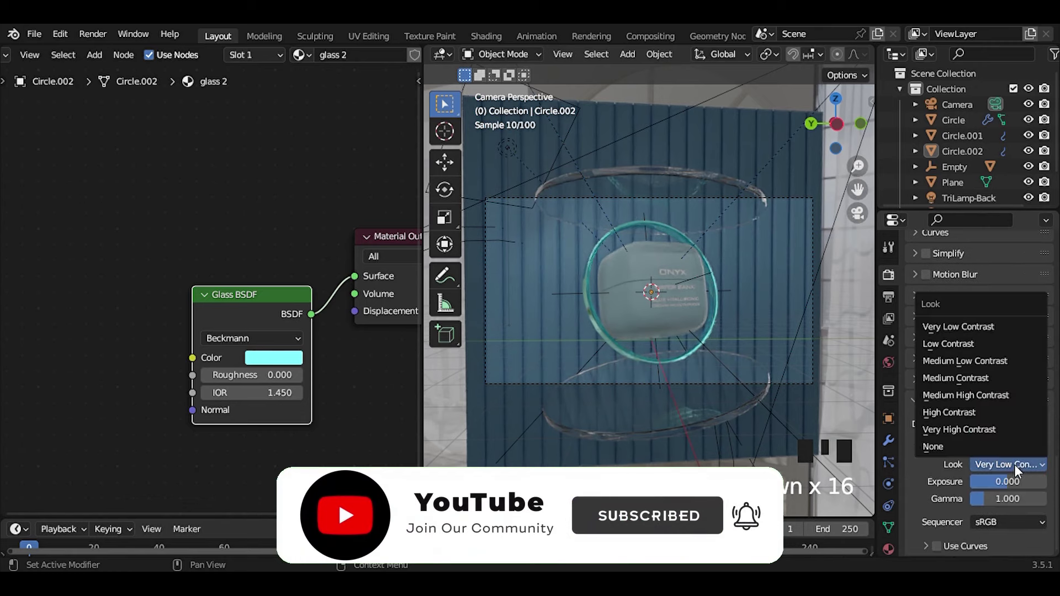
left_click_drag(984, 439, 972, 434)
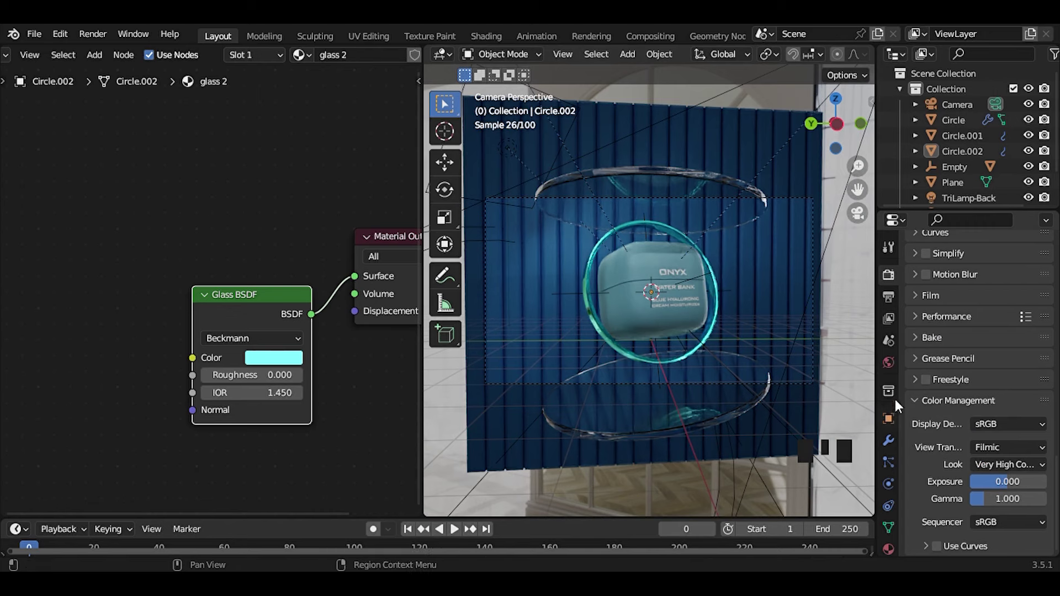
- Retune the HDRI world background Strength in the World settings
left_click(895, 368)
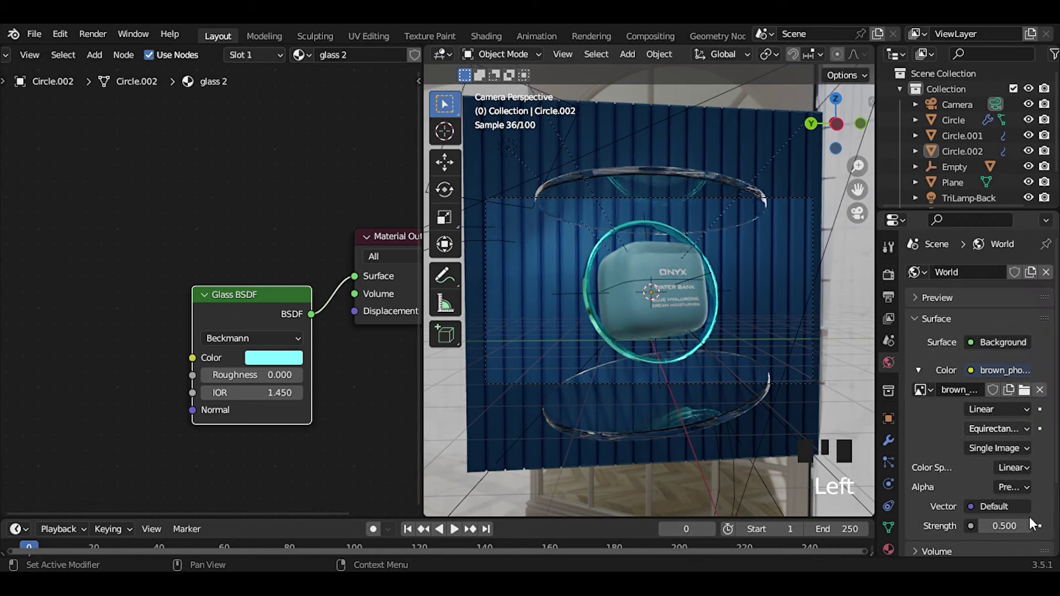
scroll("up", 3)
left_click_drag(1031, 533, 752, 273)
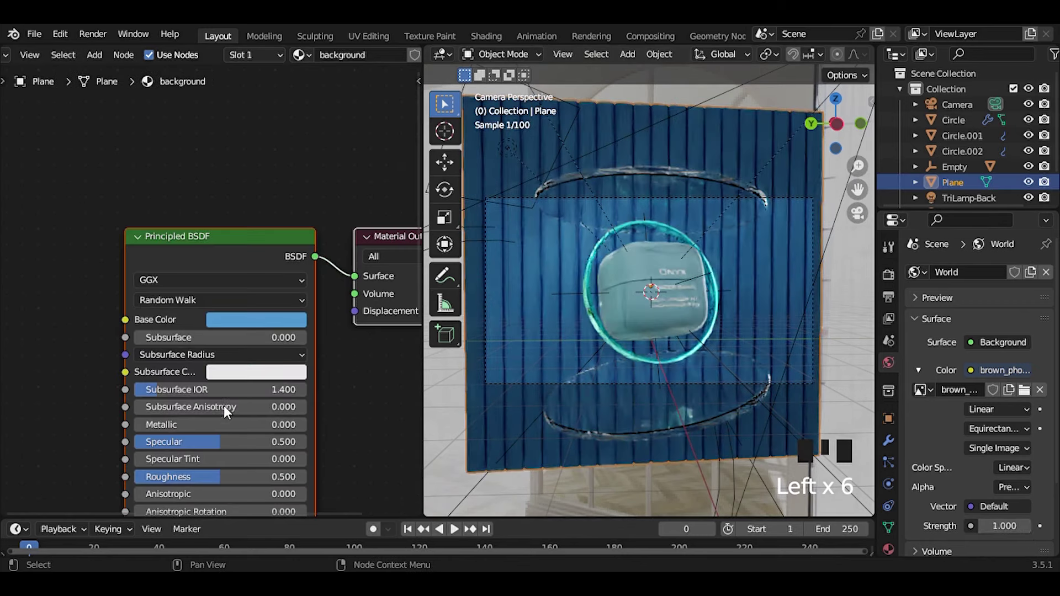
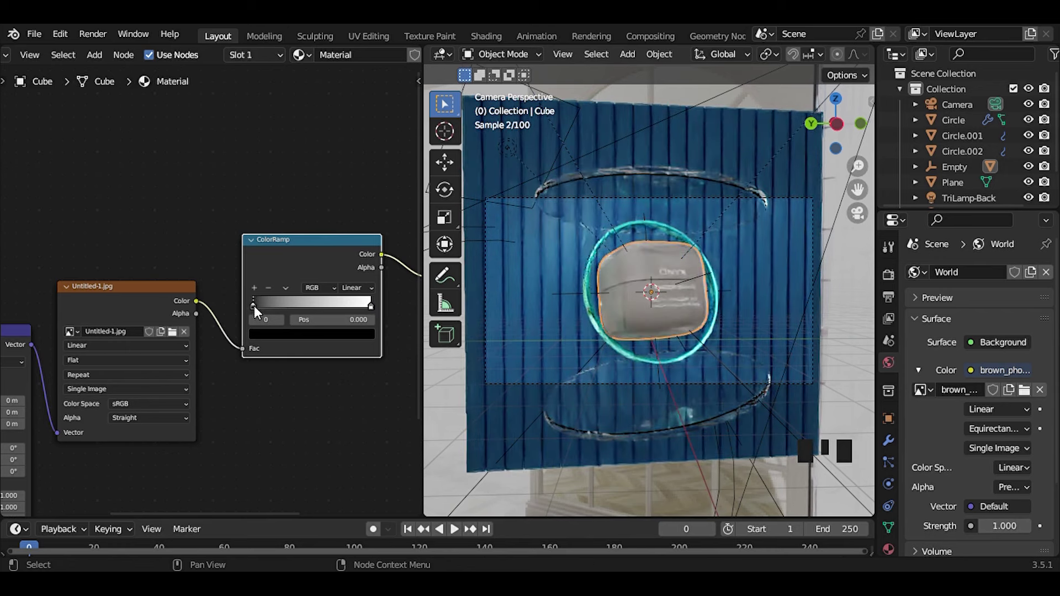
- Make the jar's dark ColorRamp stop white, then choose blue 5098D0 for the stop
left_click_drag(258, 311, 342, 200)
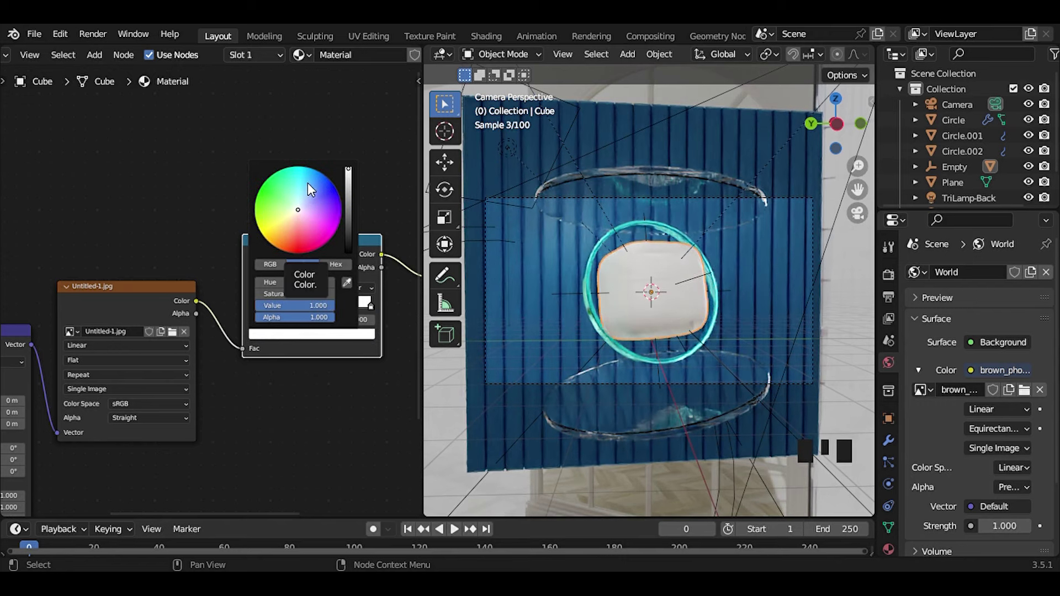
left_click(537, 266)
left_click(346, 286)
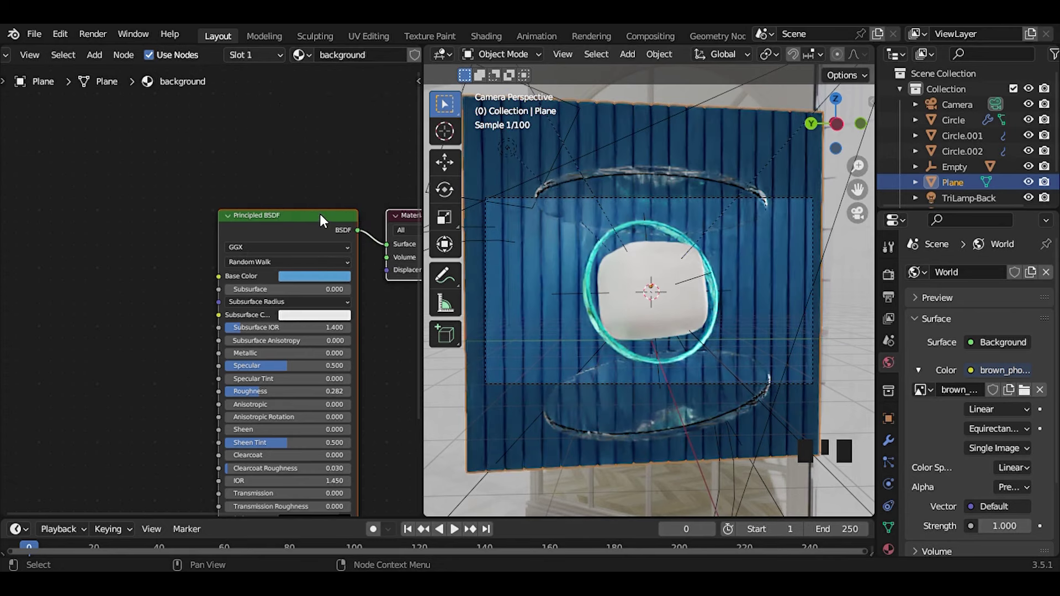
left_click(620, 290)
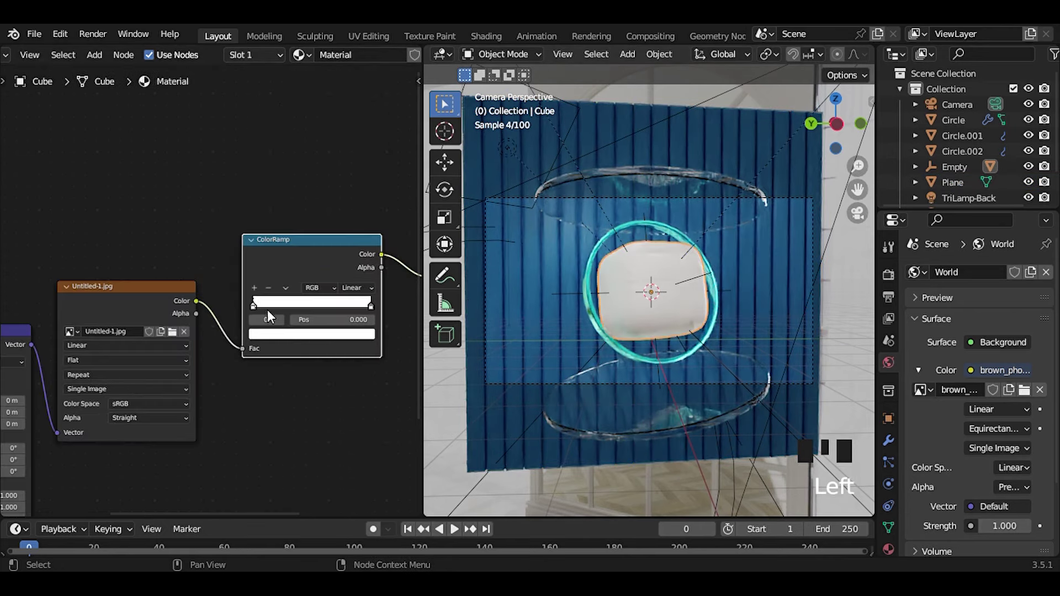
left_click(330, 252)
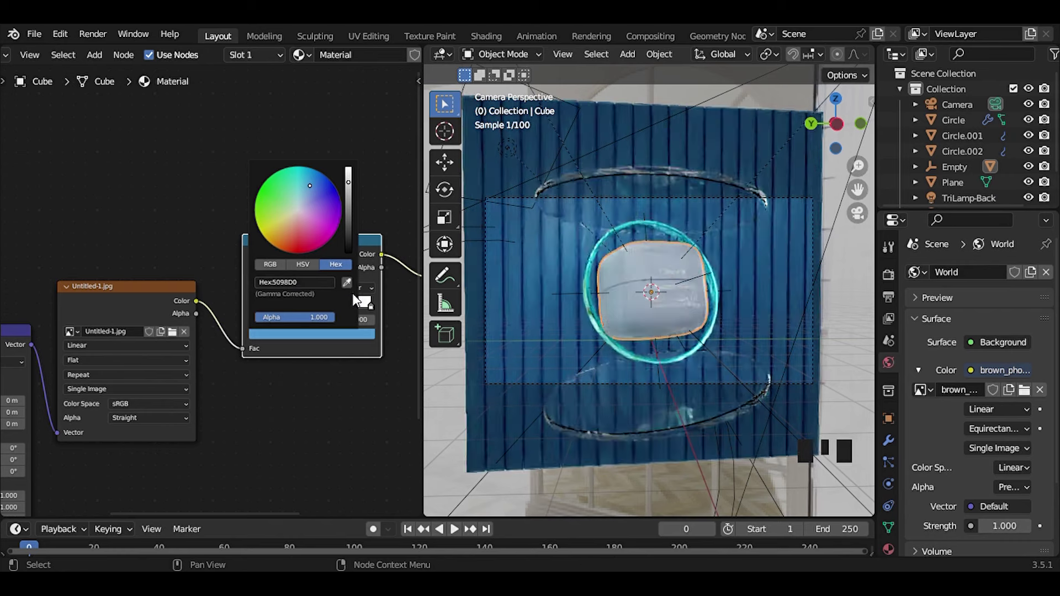
- Use B-Spline interpolation and move the blue stop near 0.64 so it fades into white
scroll("up", 3)
scroll("up", 3)
left_click_drag(212, 316, 262, 317)
left_click_drag(261, 317, 235, 339)
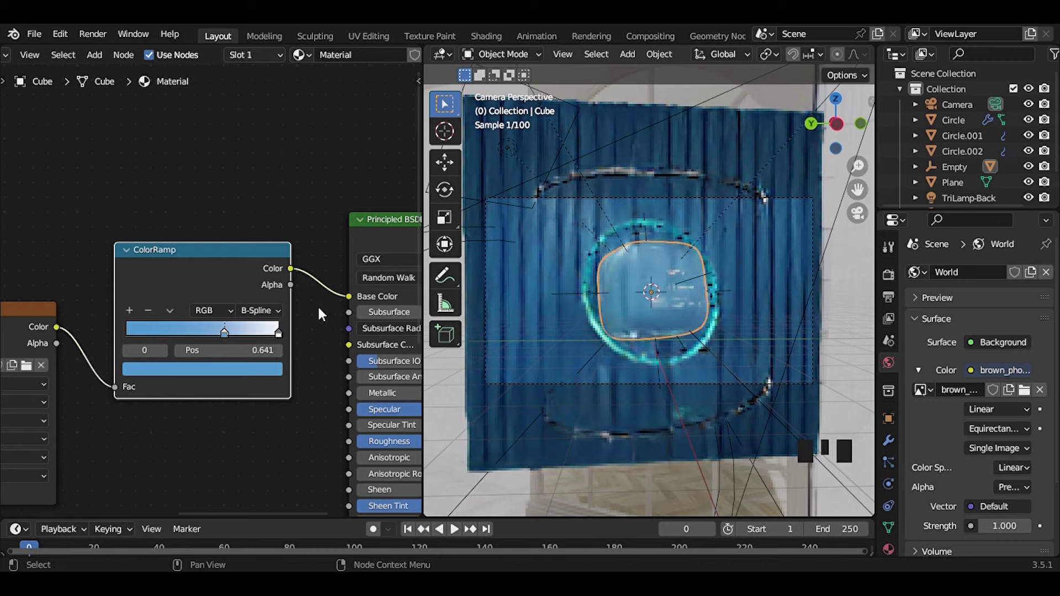